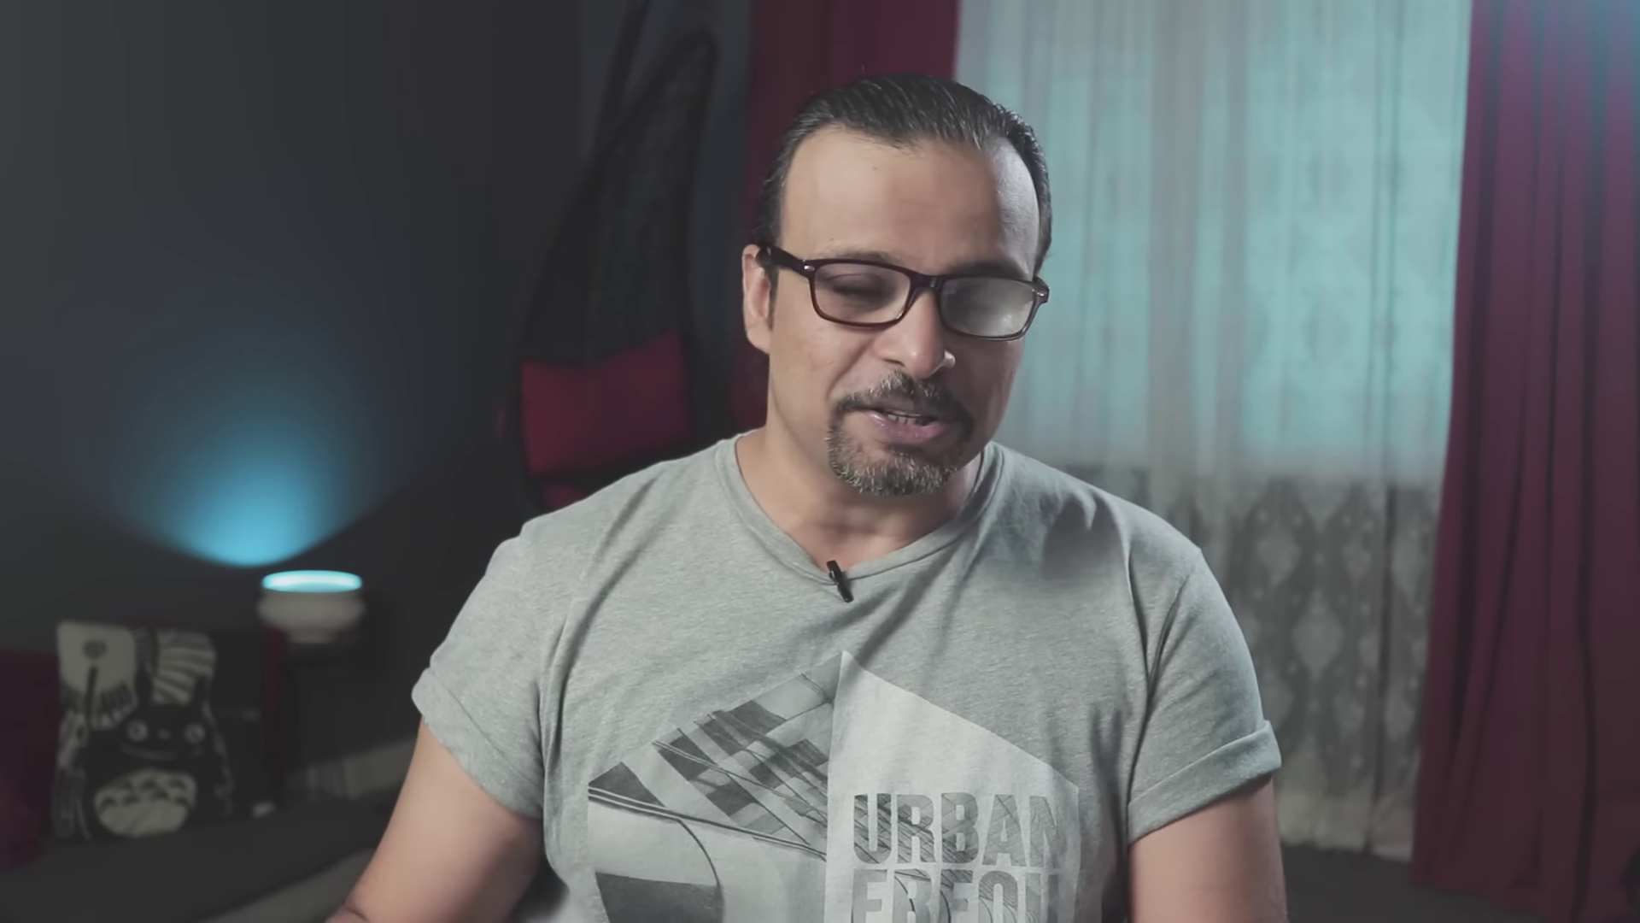
Load the man's outline as a selection and show only the masked cut-out of the man
{"action": "key", "text": "ctrl+space"}
{"action": "left_click", "coordinate": [715, 329]}
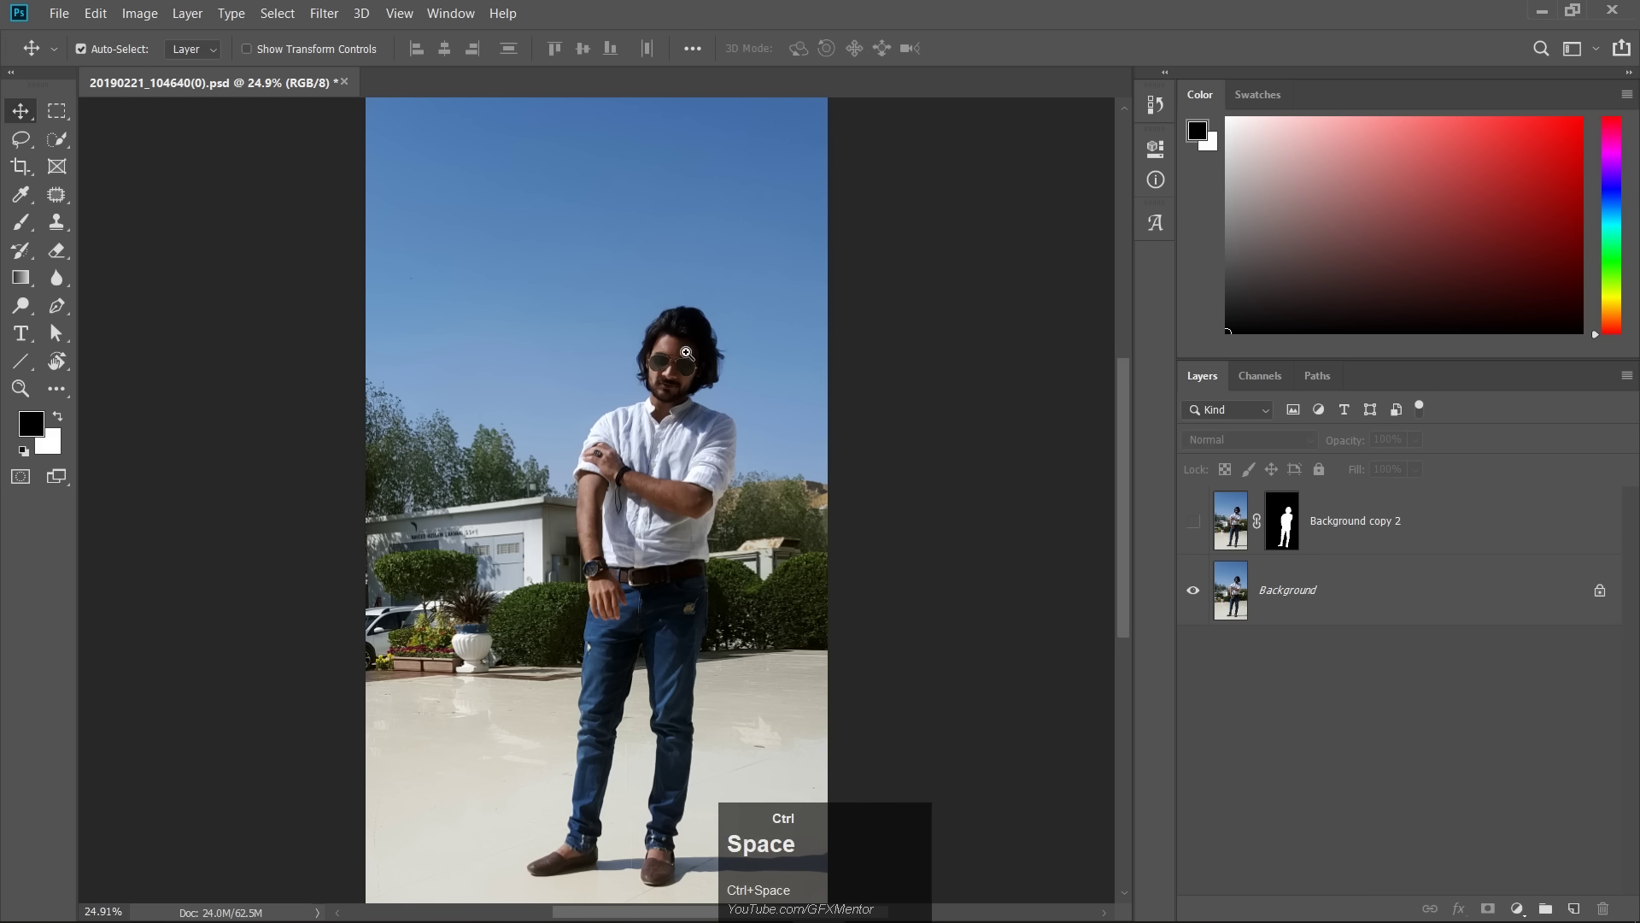
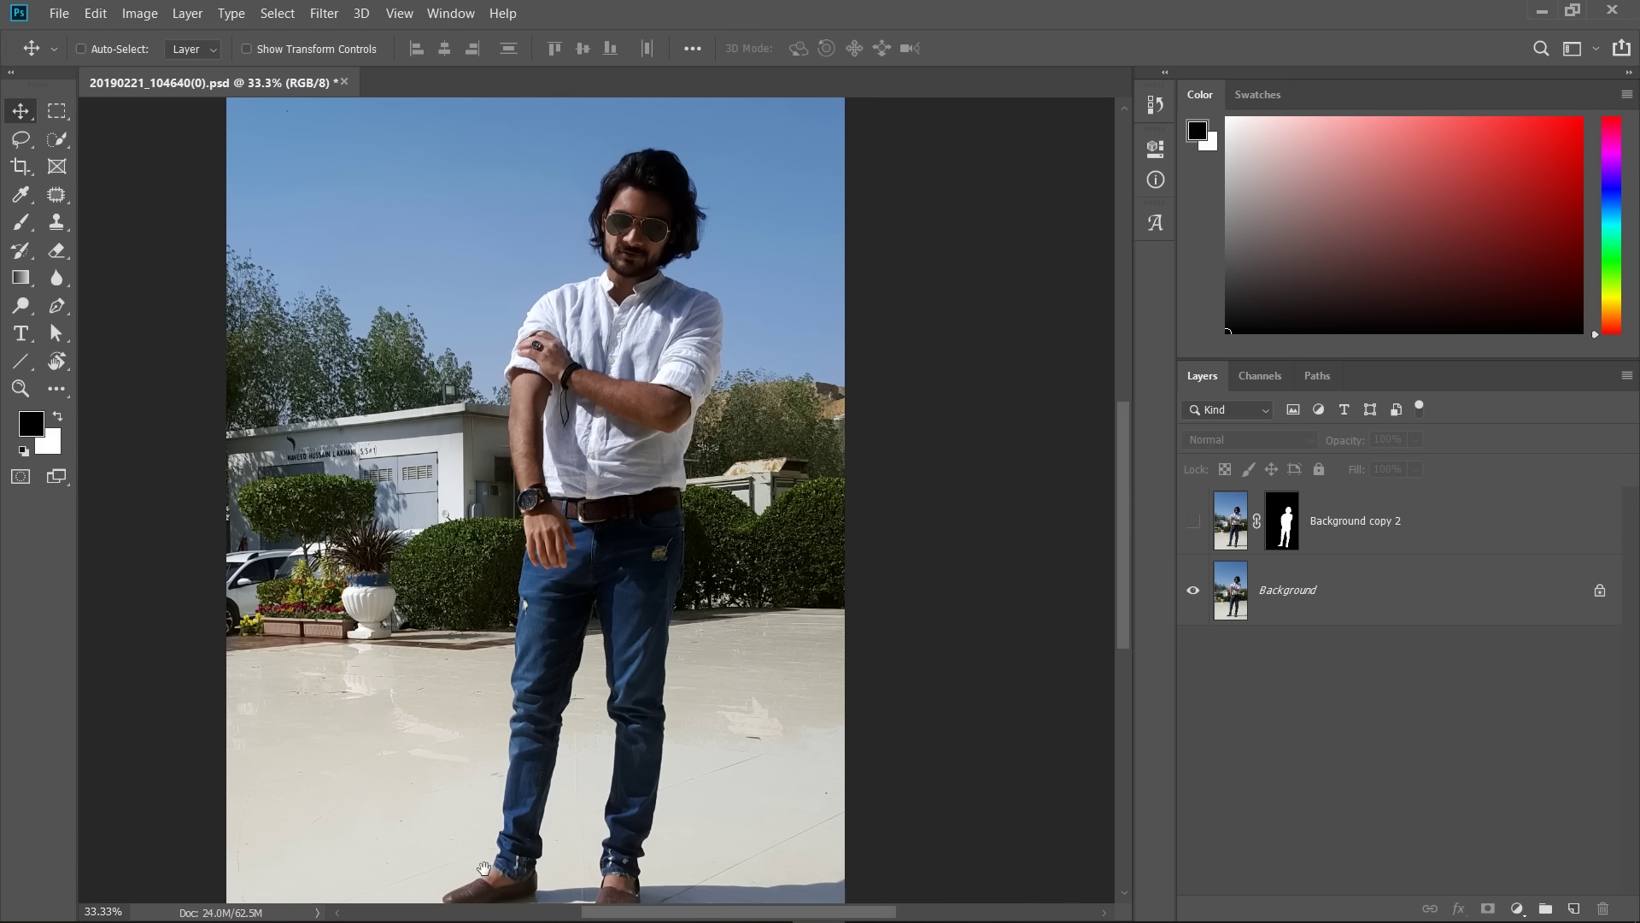
{"action": "left_click", "coordinate": [499, 825]}
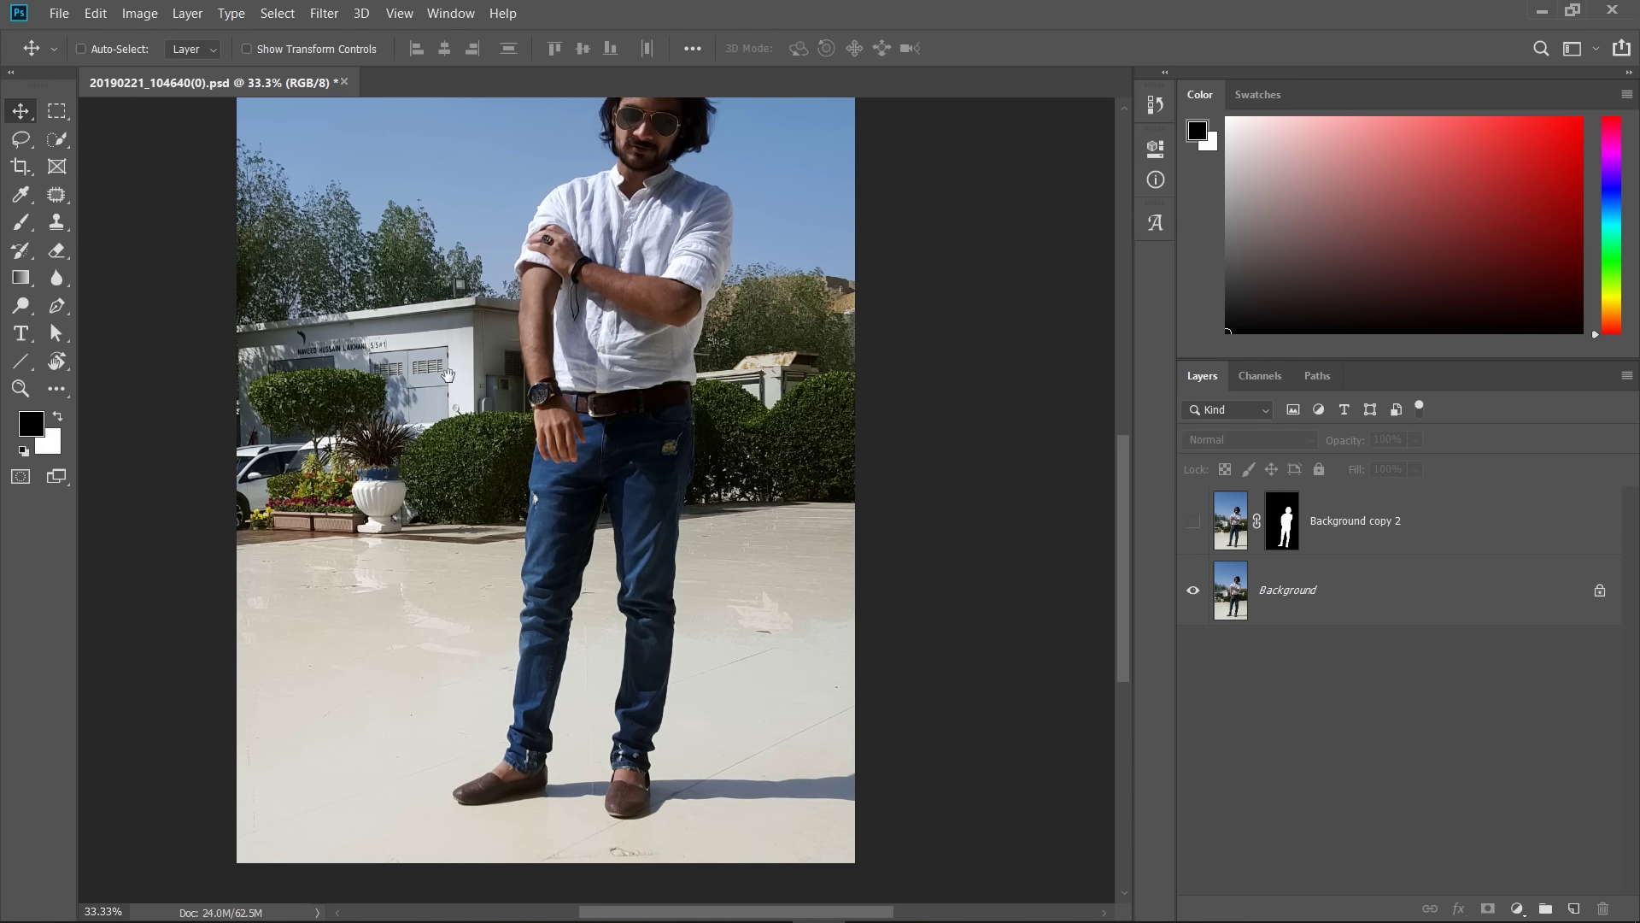
{"action": "left_click", "coordinate": [461, 272]}
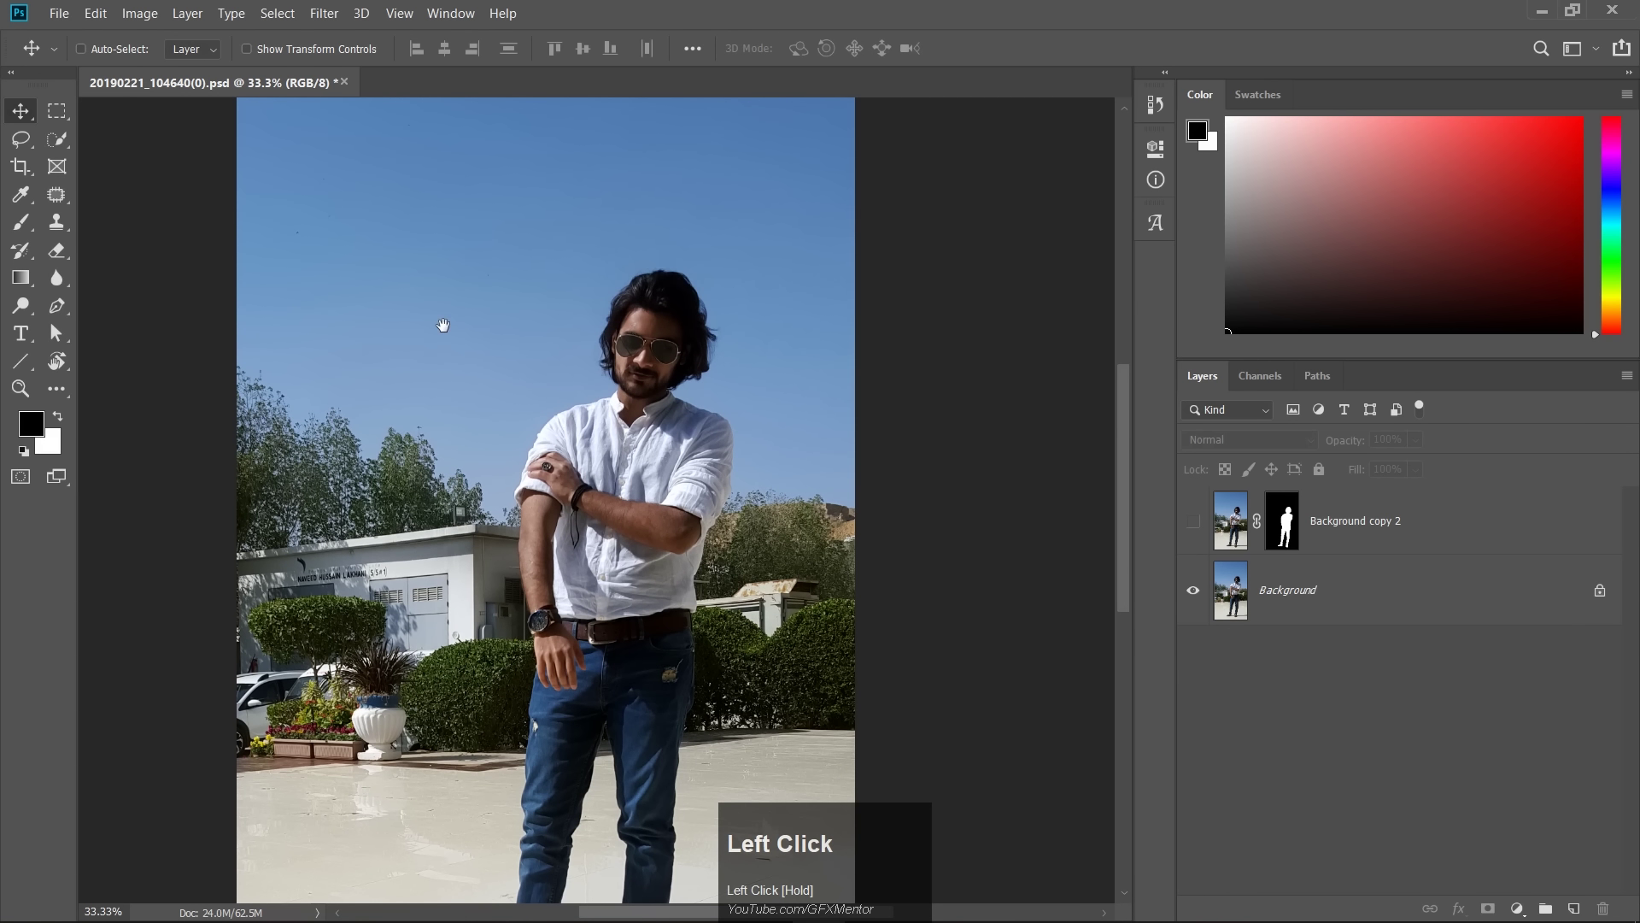
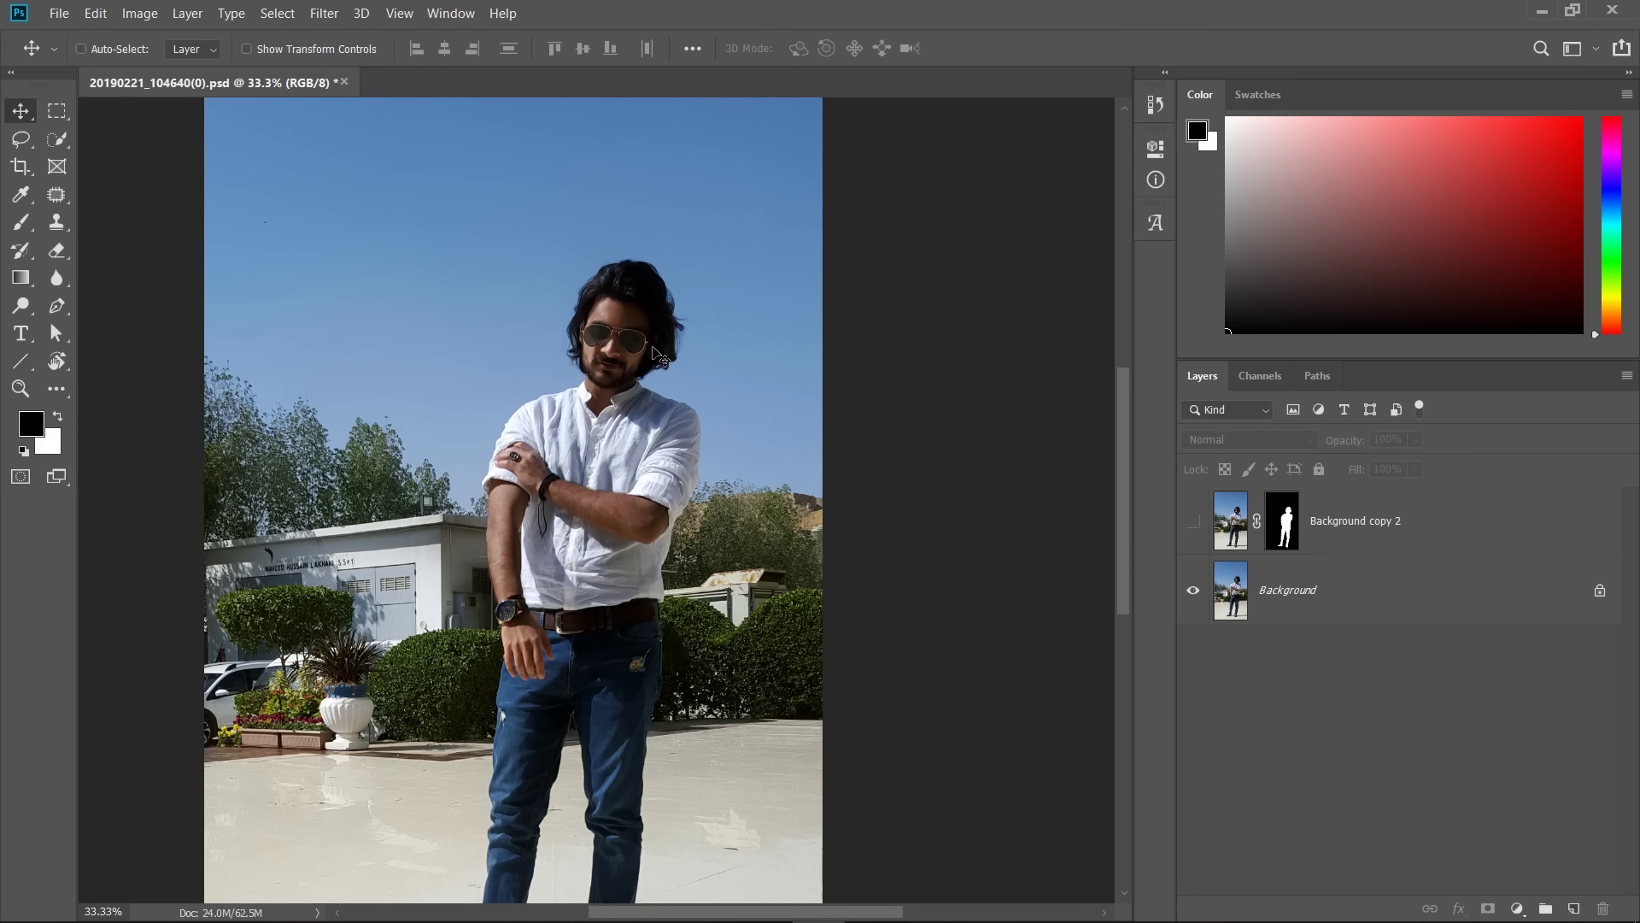
{"action": "left_click_drag", "start_coordinate": [67, 143], "coordinate": [1190, 516]}
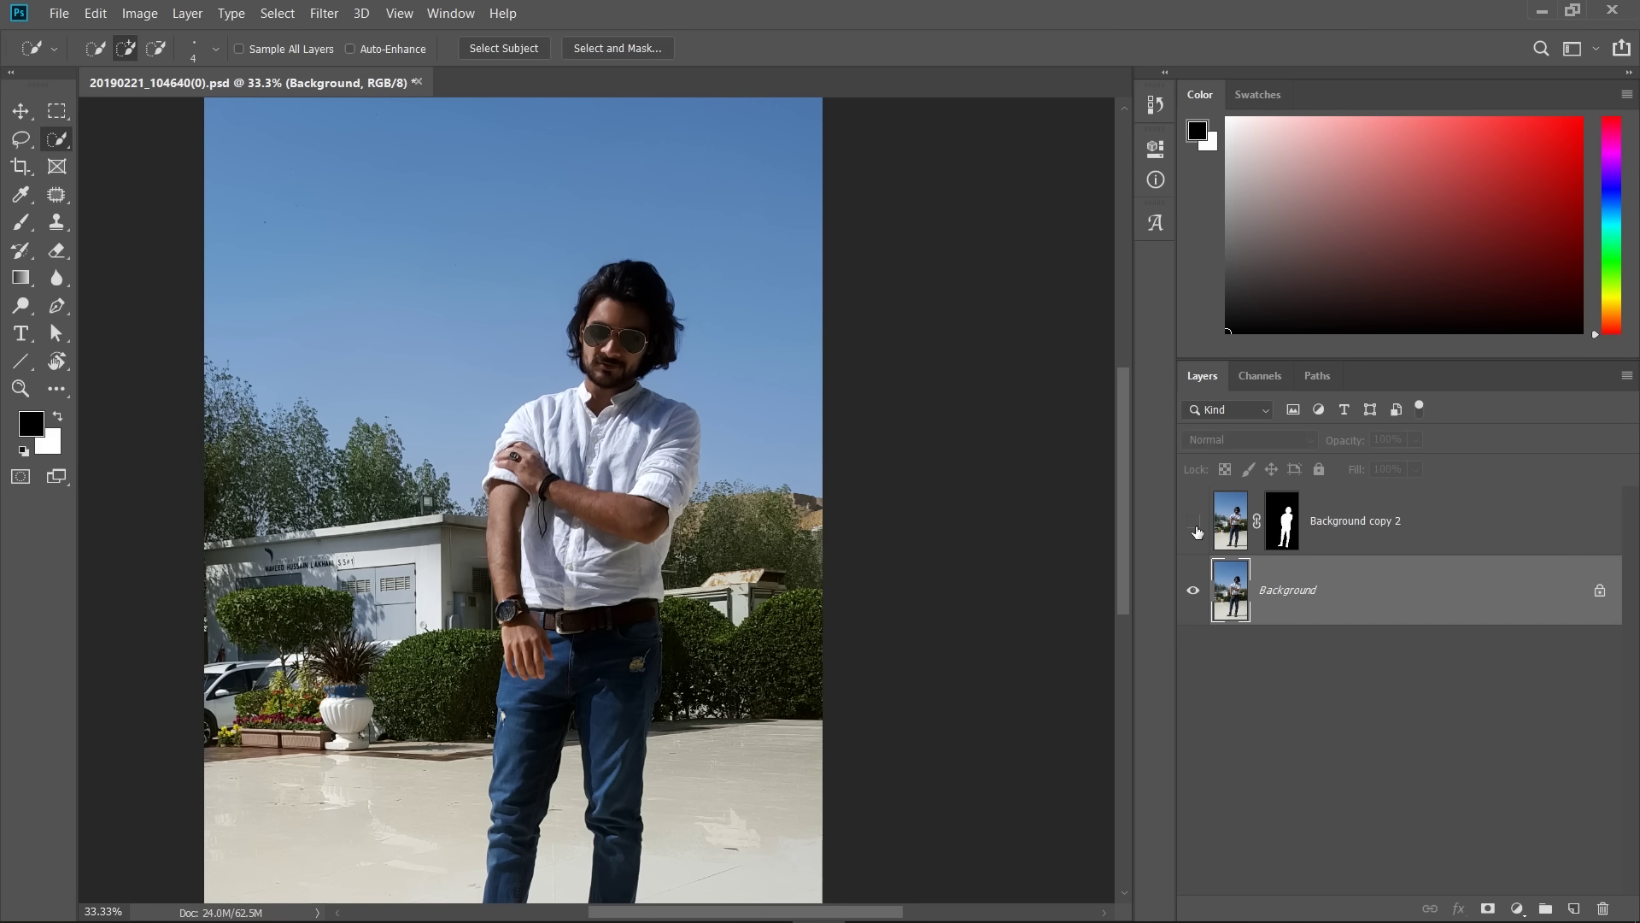
{"action": "left_click", "coordinate": [1200, 530]}
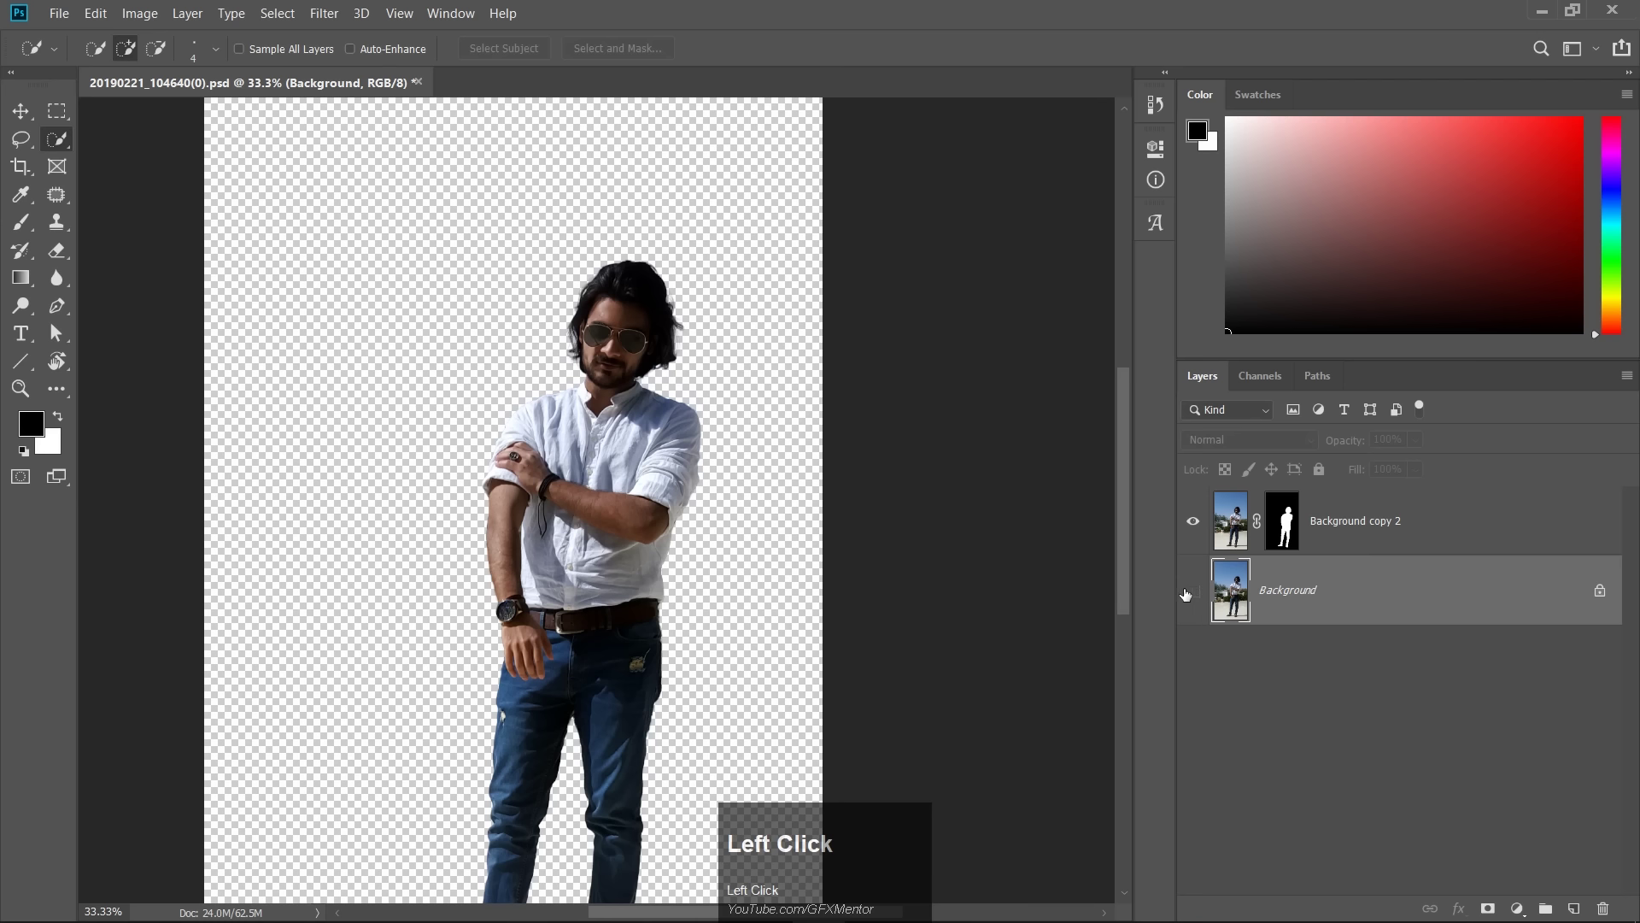
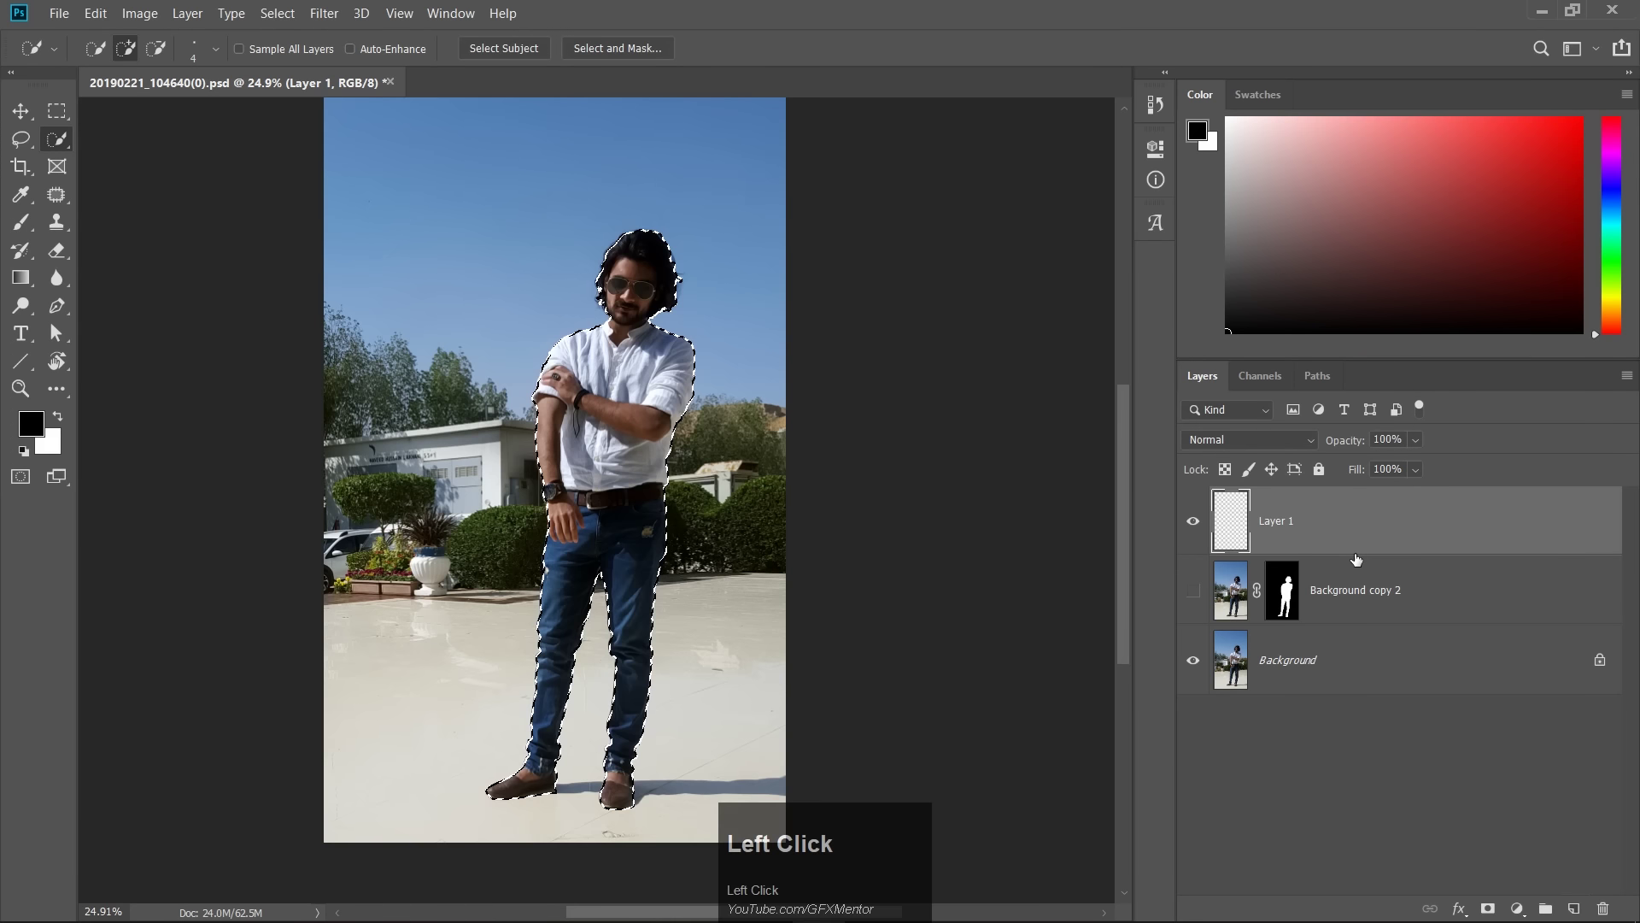
Fill the selection on the new layer with black and clear the selection
{"action": "key", "text": "alt+BackSpace"}
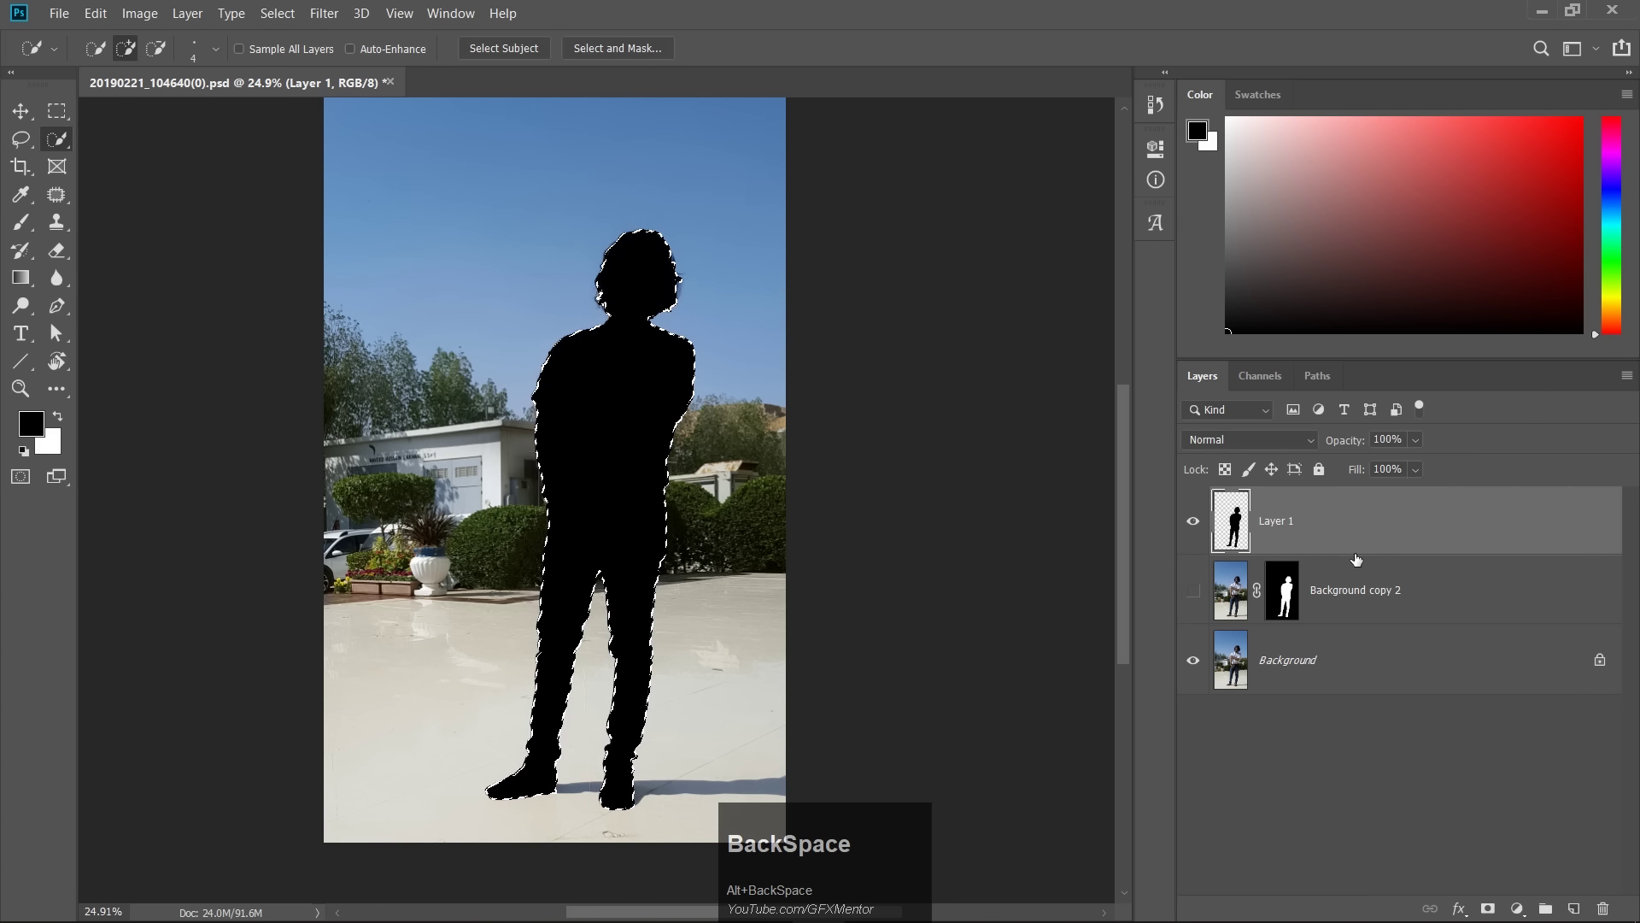
{"action": "left_click", "coordinate": [1204, 673]}
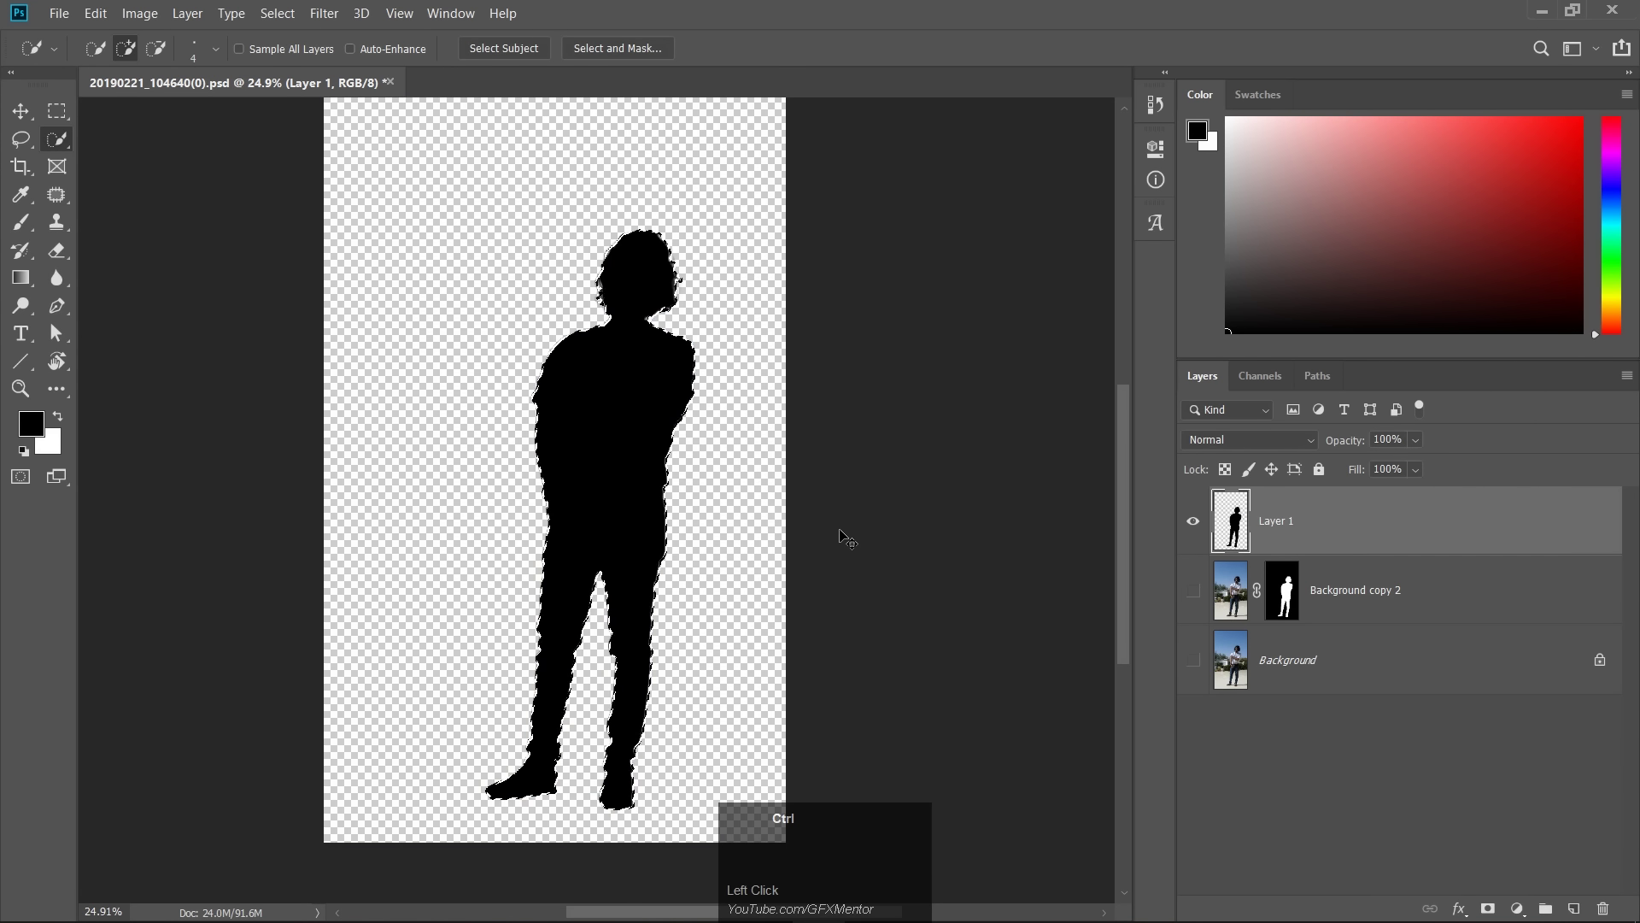
{"action": "key", "text": "ctrl+d"}
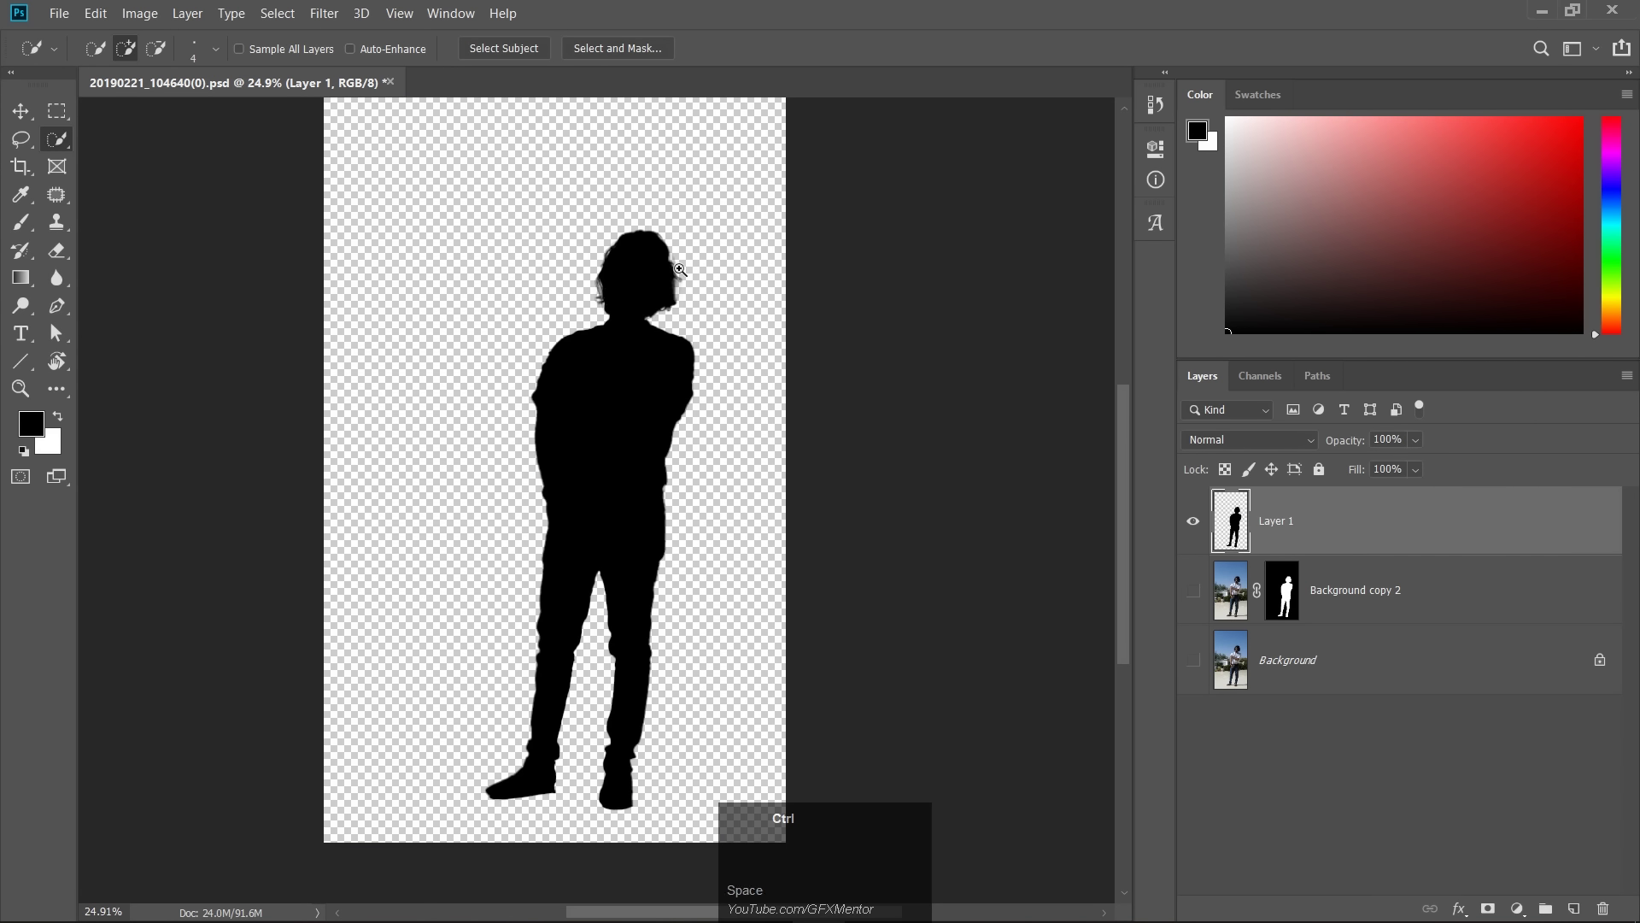
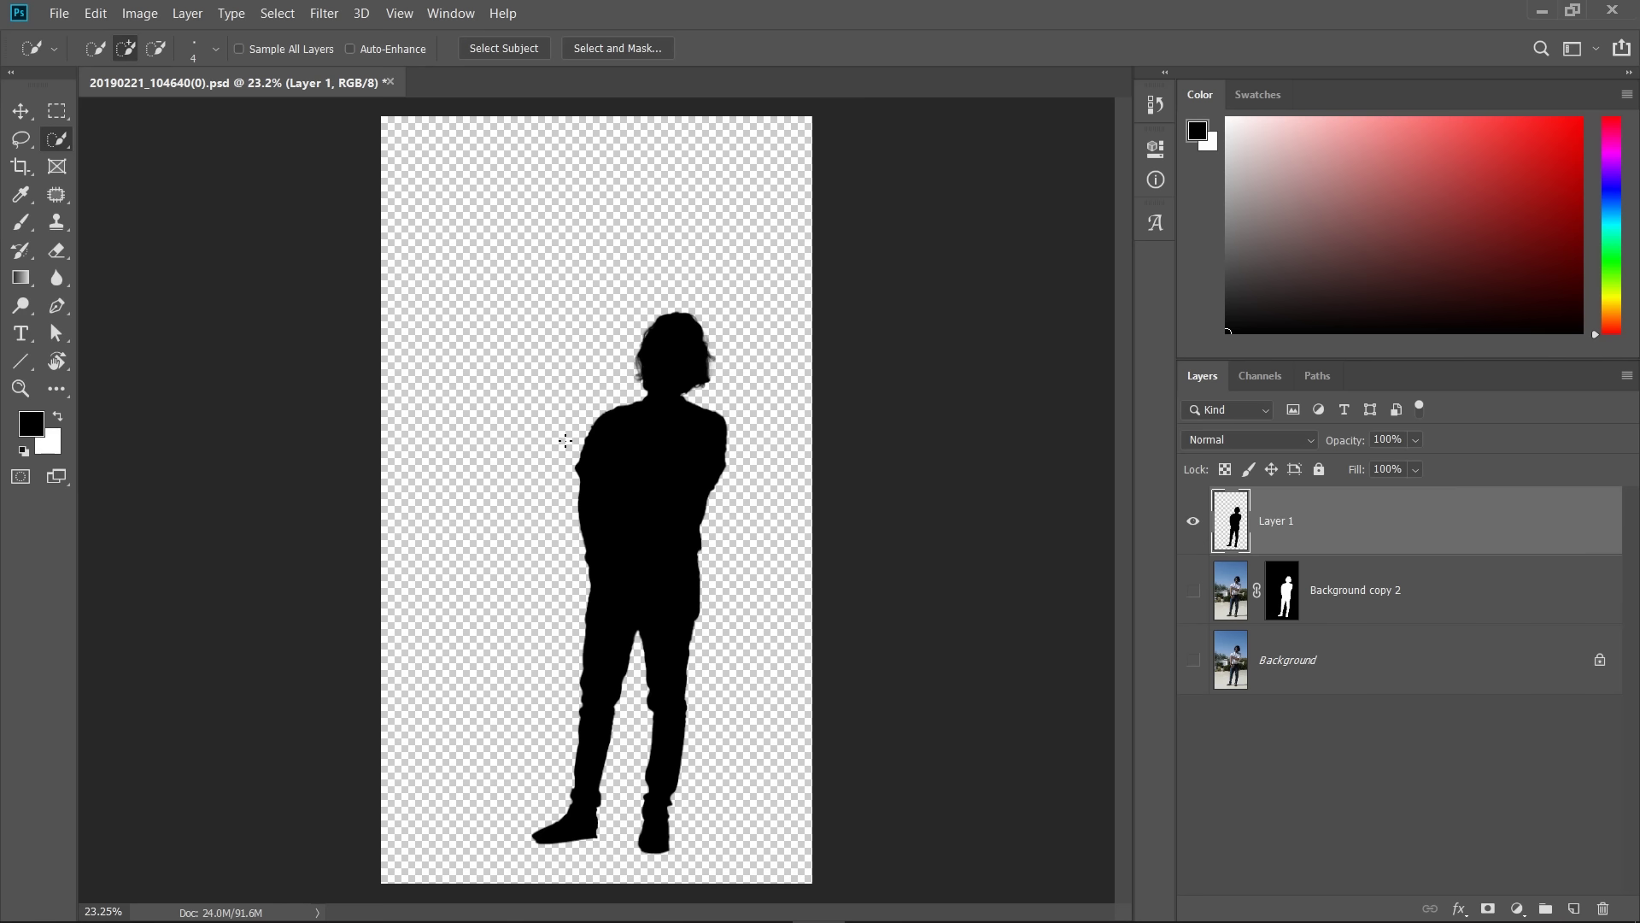
Reveal the photo layers beneath so the black silhouette sits over the visible photo
{"action": "key", "text": "space"}
{"action": "left_click", "coordinate": [711, 558]}
{"action": "key", "text": "space"}
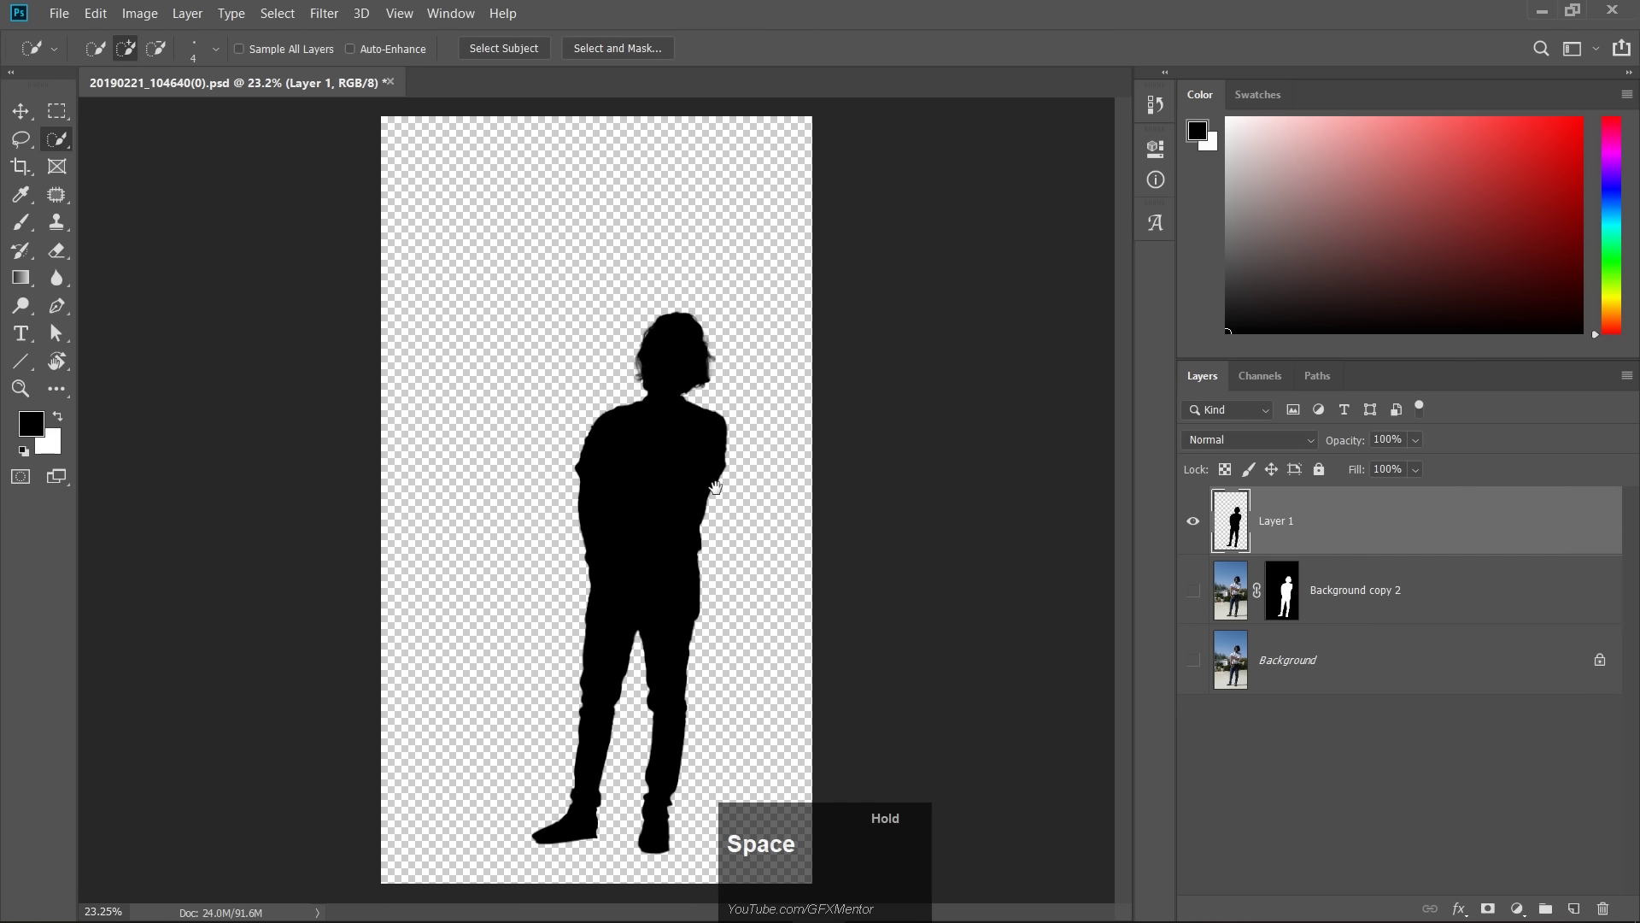
{"action": "left_click", "coordinate": [673, 494]}
{"action": "key", "text": "space"}
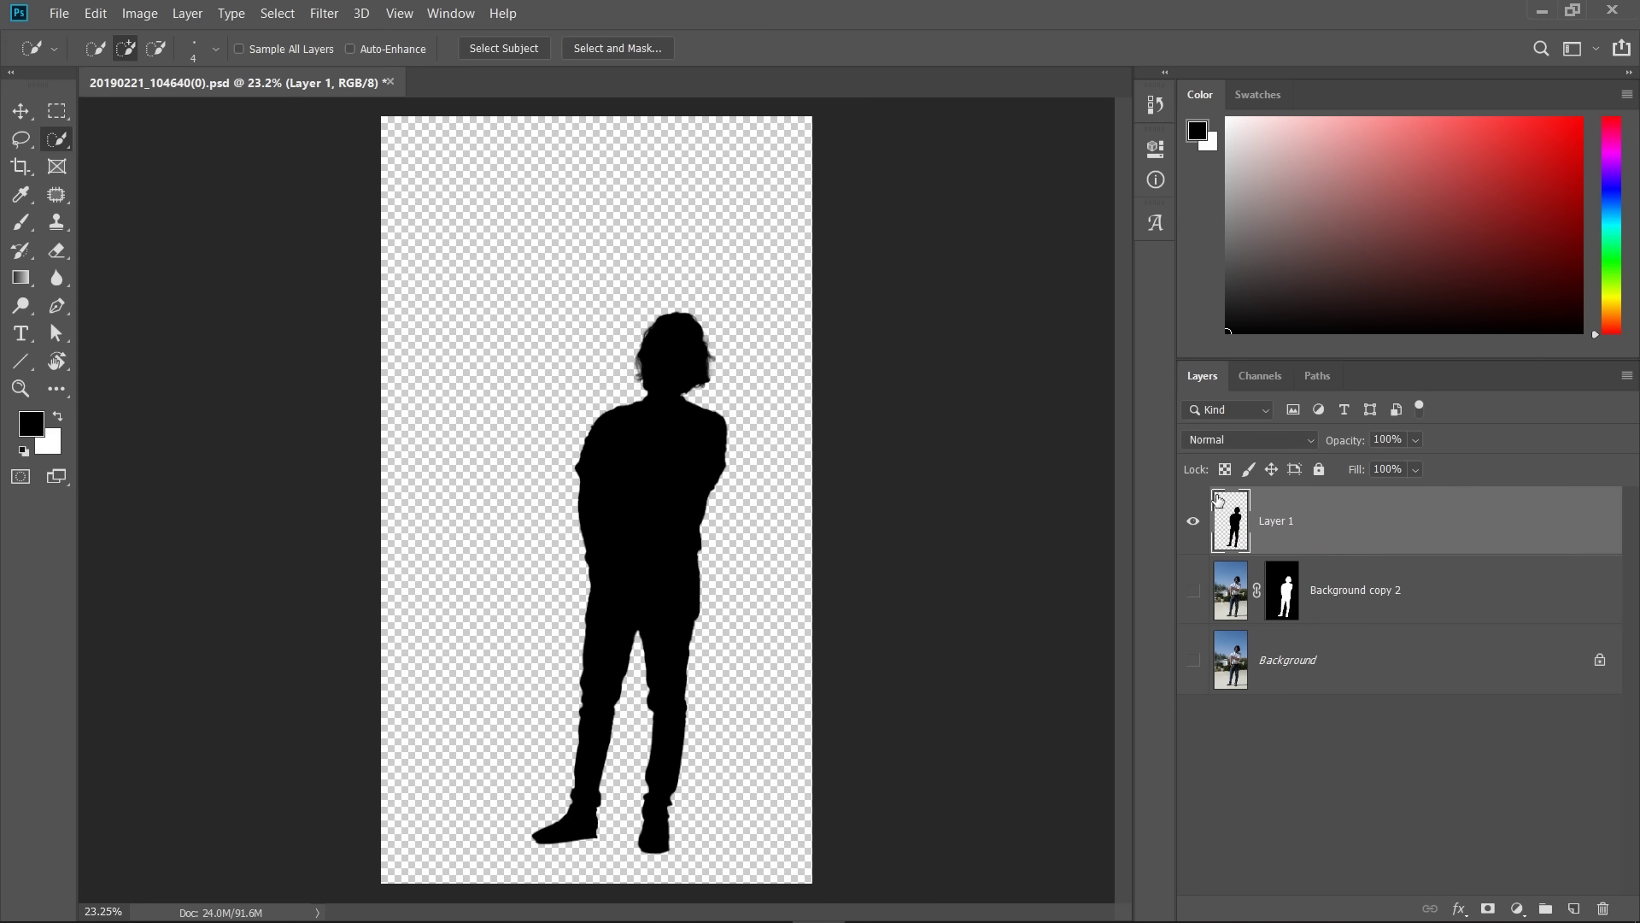
{"action": "left_click", "coordinate": [1200, 593]}
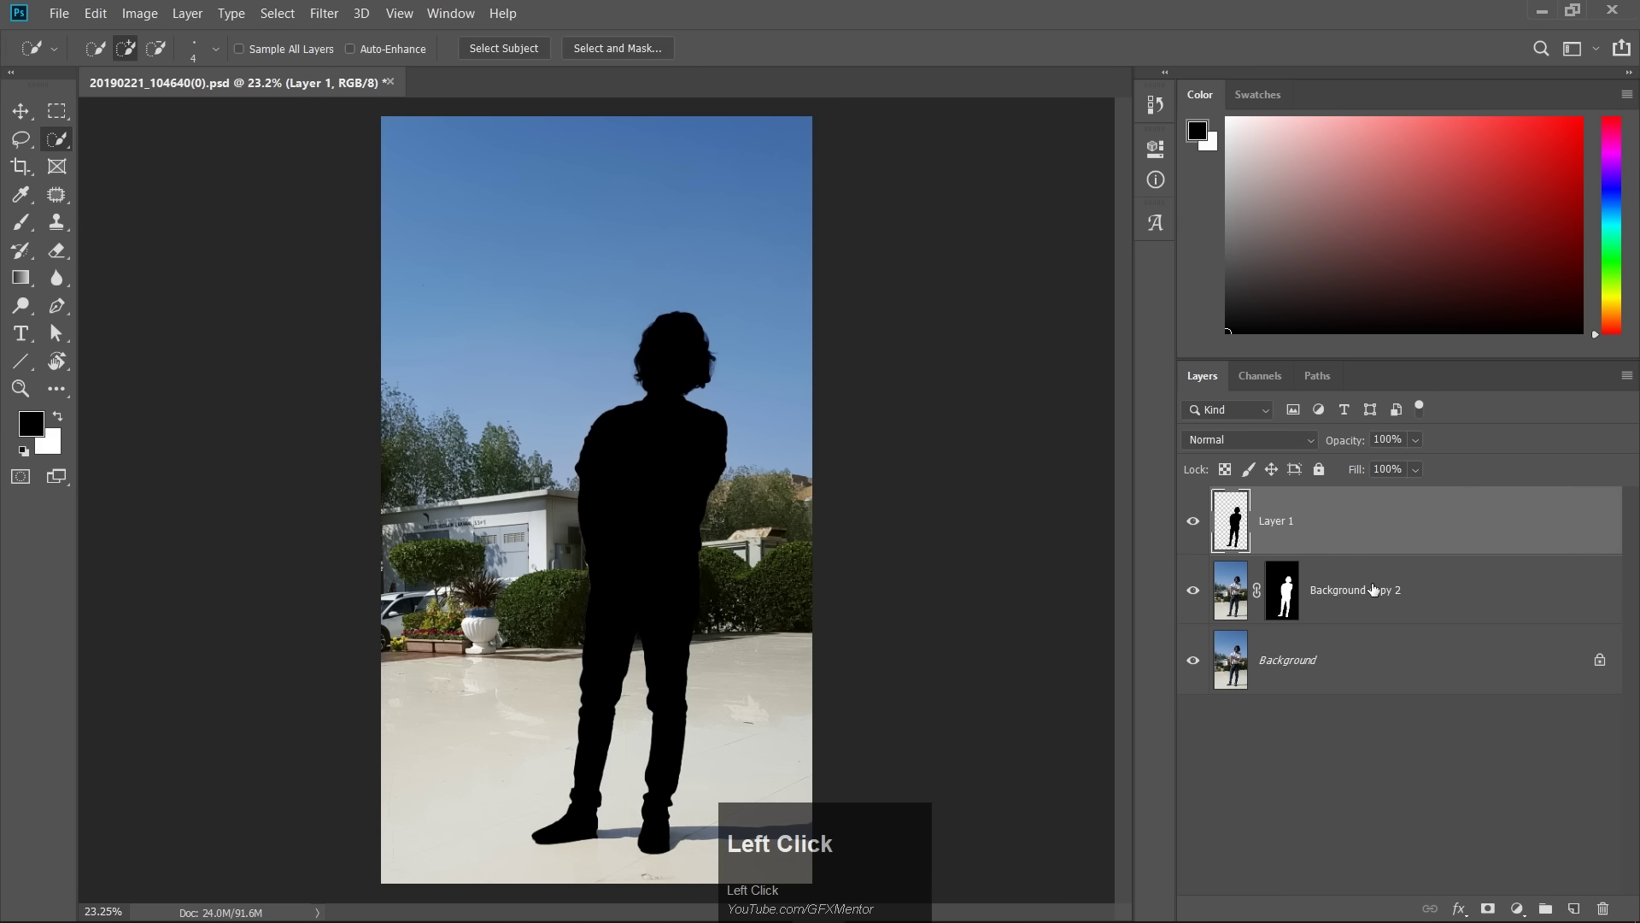
Add a new empty Layer 2 below the silhouette layer
{"action": "left_click", "coordinate": [1516, 844]}
{"action": "left_click", "coordinate": [1584, 908]}
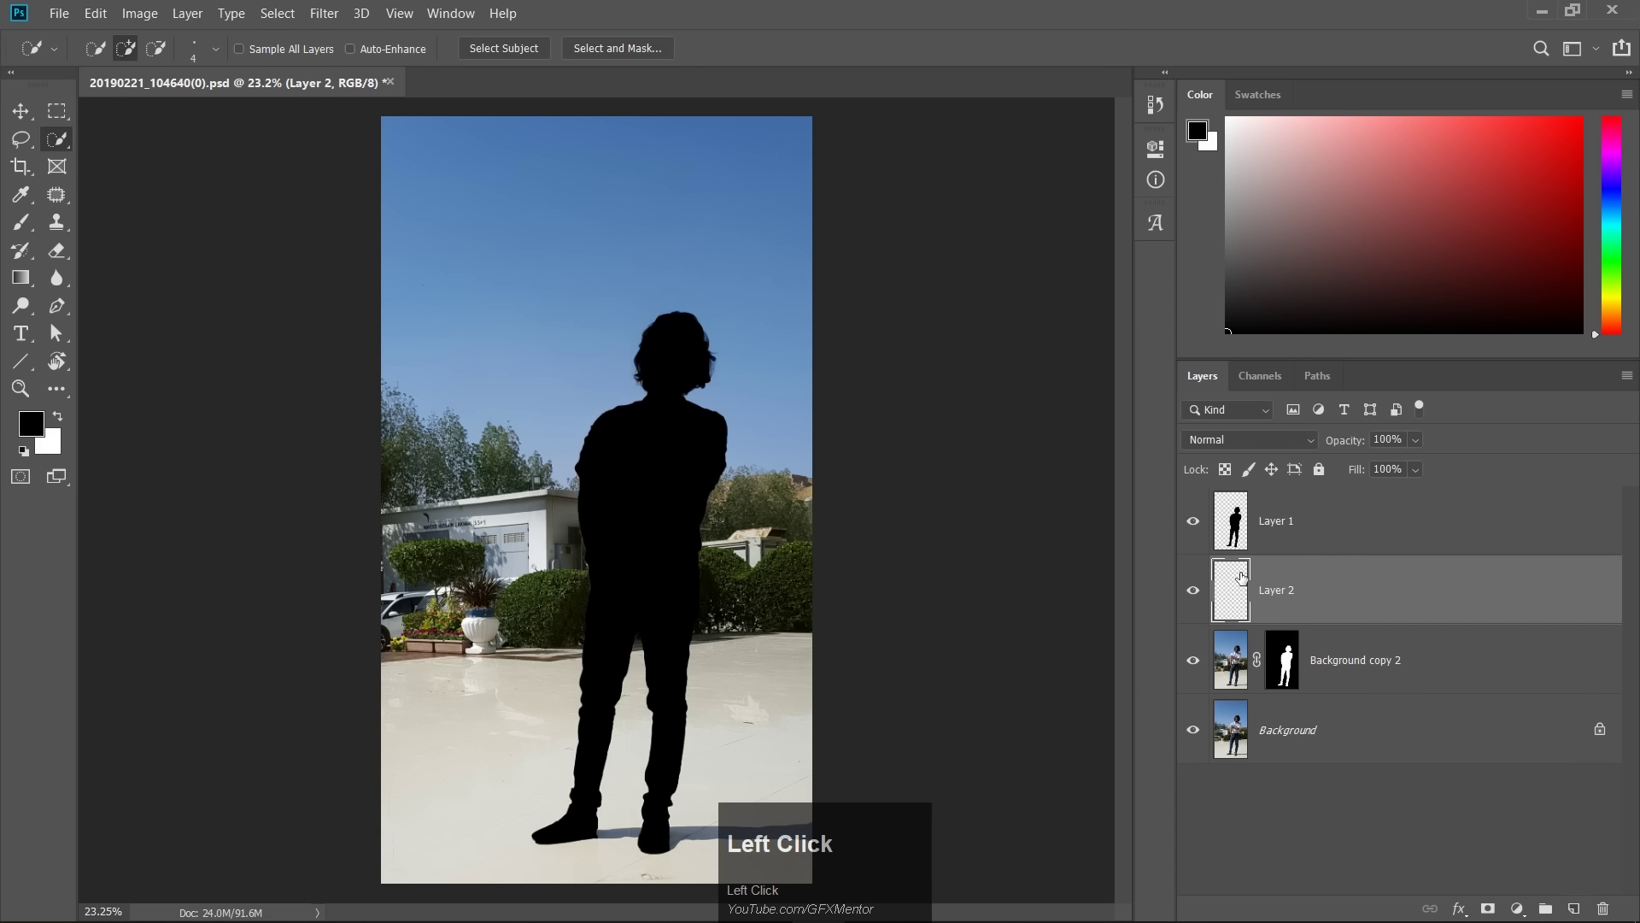
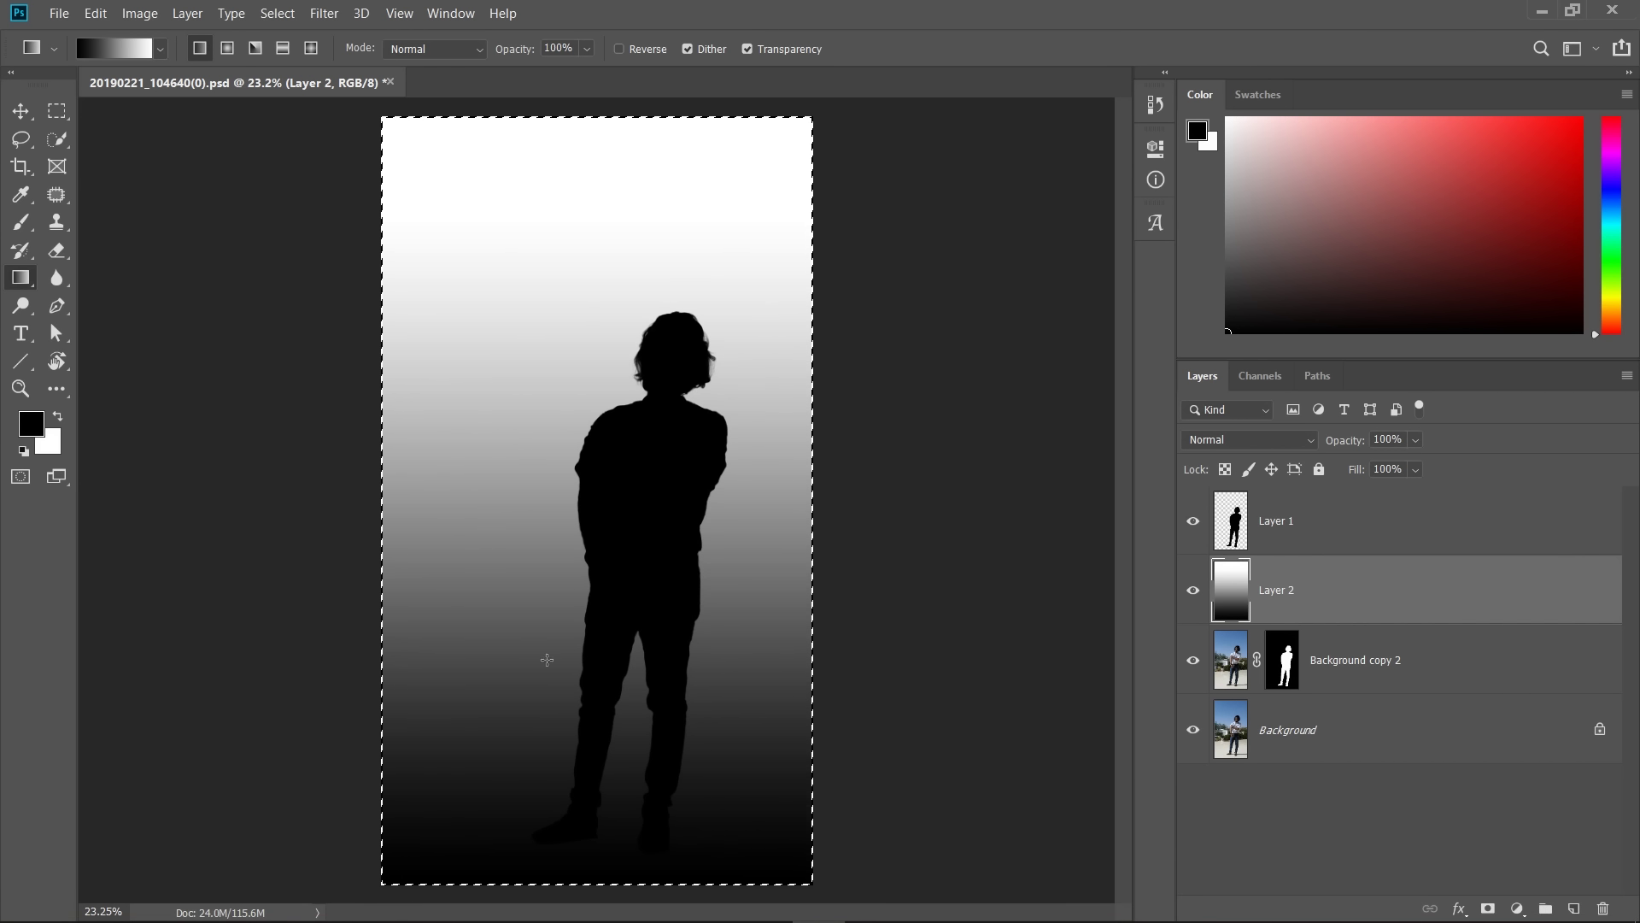
Clear the canvas selection and switch to the image's colour channels
{"action": "key", "text": "space"}
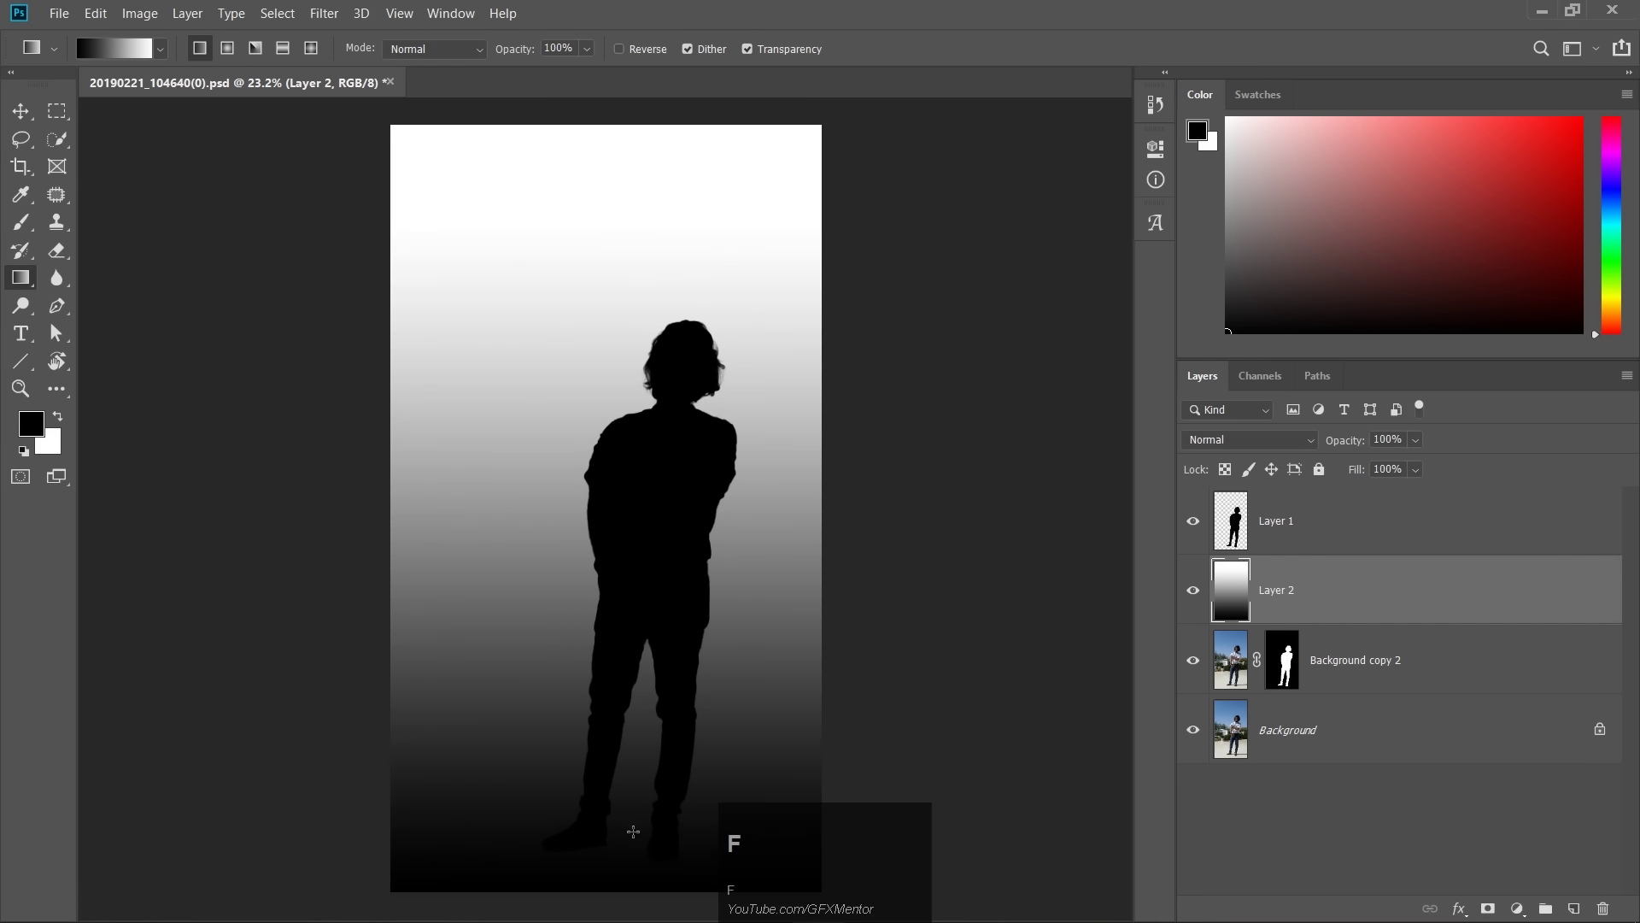
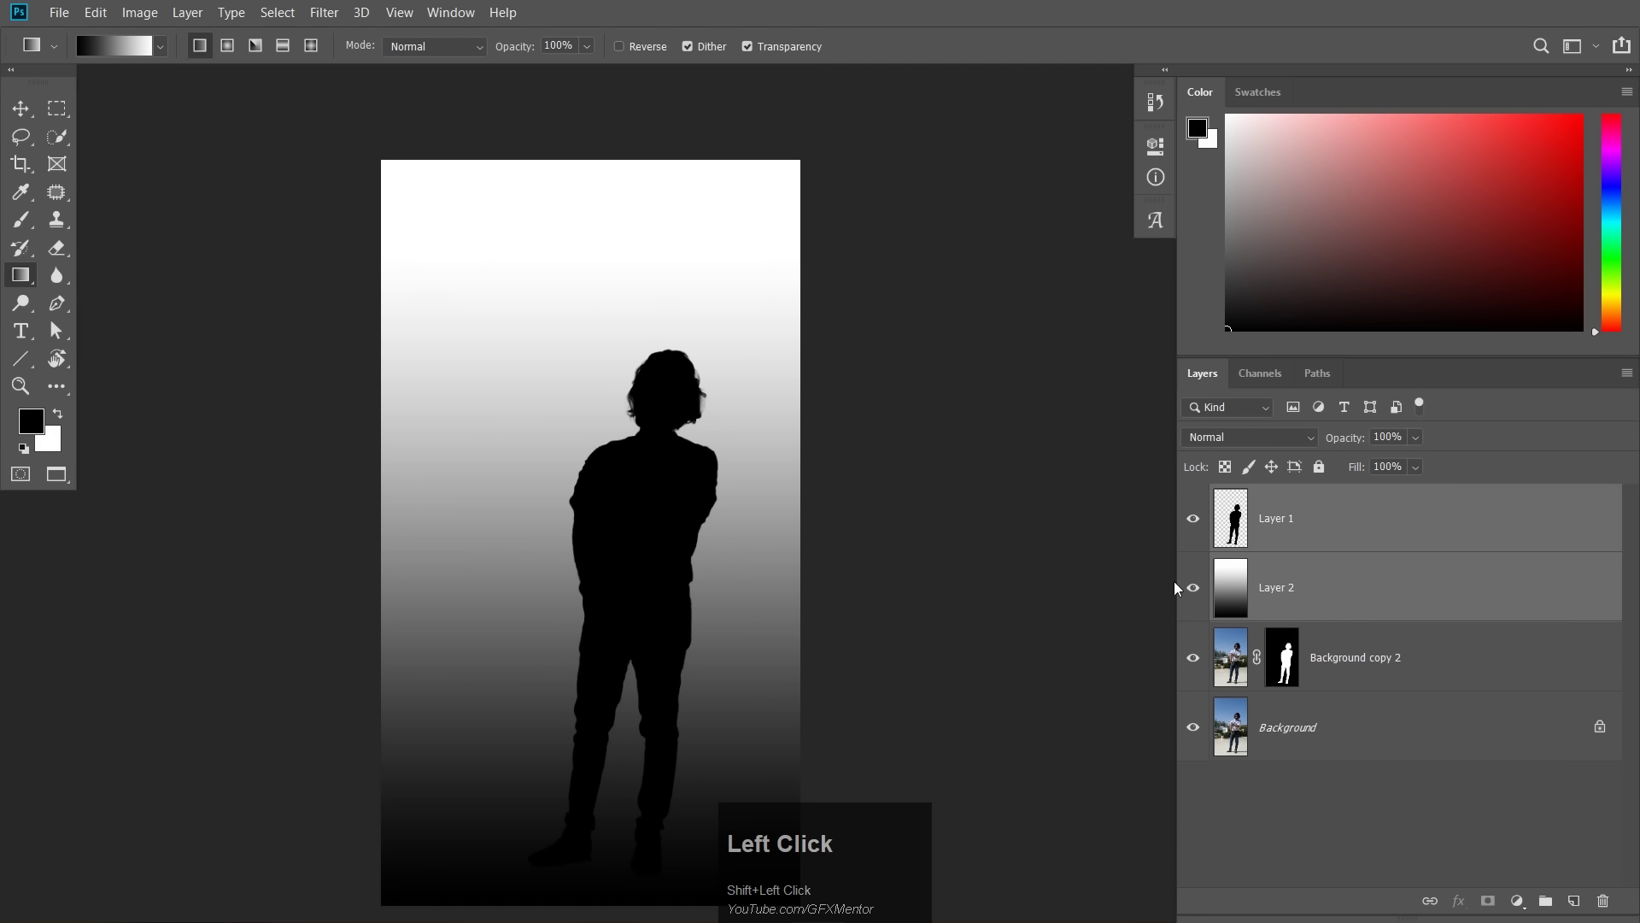
{"action": "key", "text": "space"}
{"action": "left_click", "coordinate": [601, 627]}
{"action": "key", "text": "space"}
Duplicate the Blue channel as a new channel named 'depth map', then return to the RGB composite
{"action": "left_click_drag", "start_coordinate": [1257, 381], "coordinate": [1284, 535]}
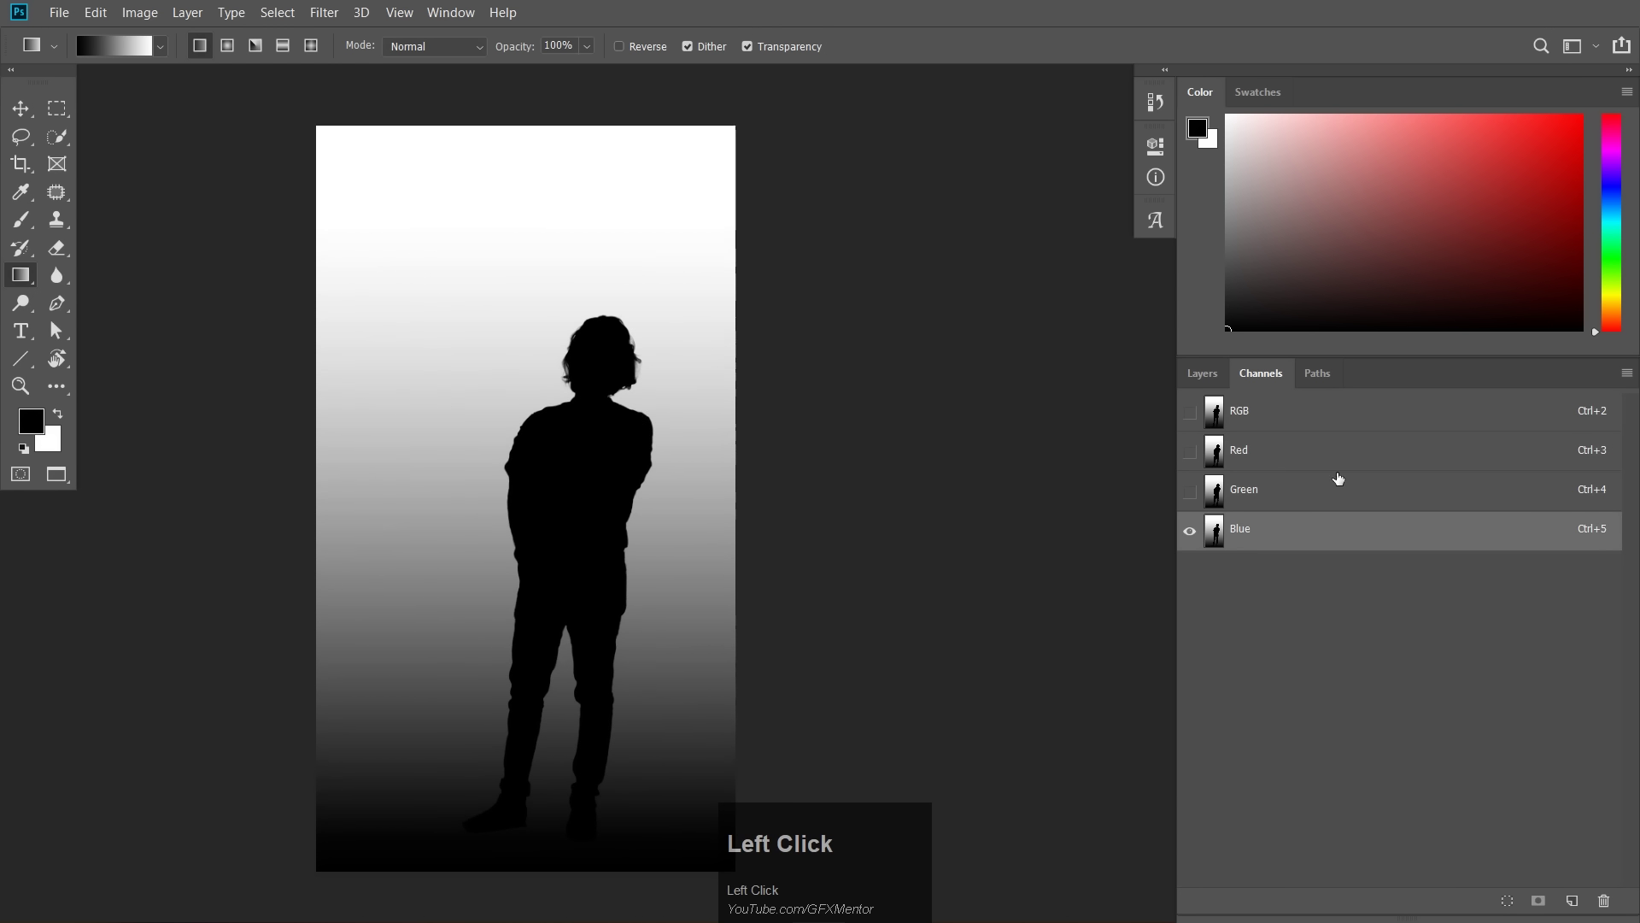
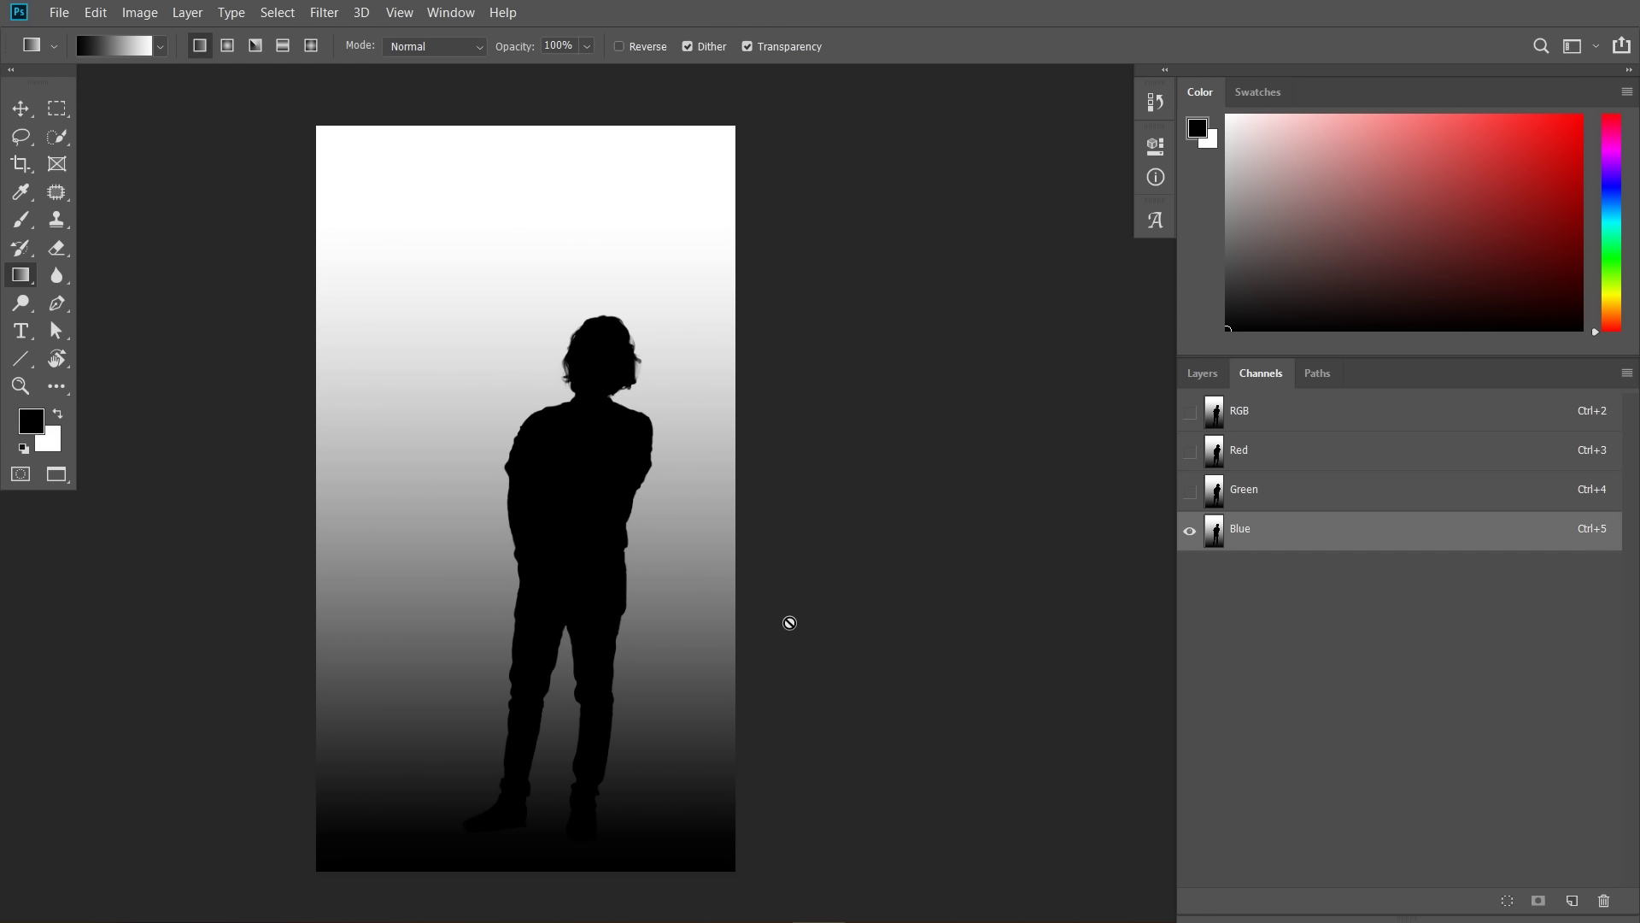
{"action": "left_click_drag", "start_coordinate": [1383, 535], "coordinate": [1268, 575]}
{"action": "type", "text": "depth"}
{"action": "key", "text": "space"}
{"action": "type", "text": "map"}
{"action": "key", "text": "Return"}
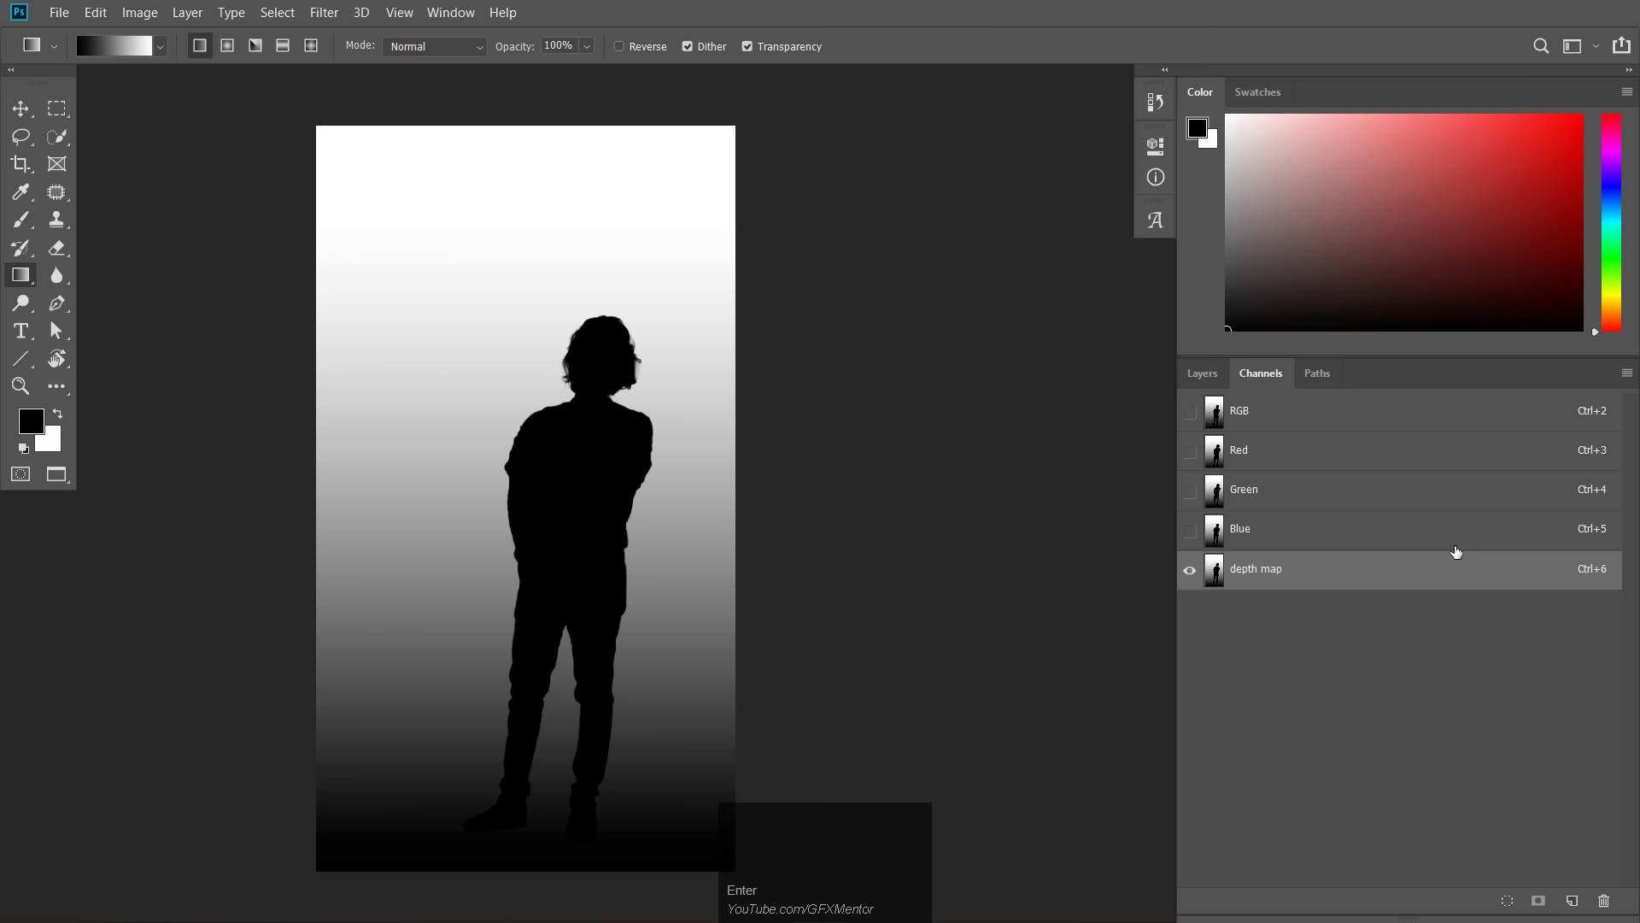
{"action": "left_click", "coordinate": [1265, 410]}
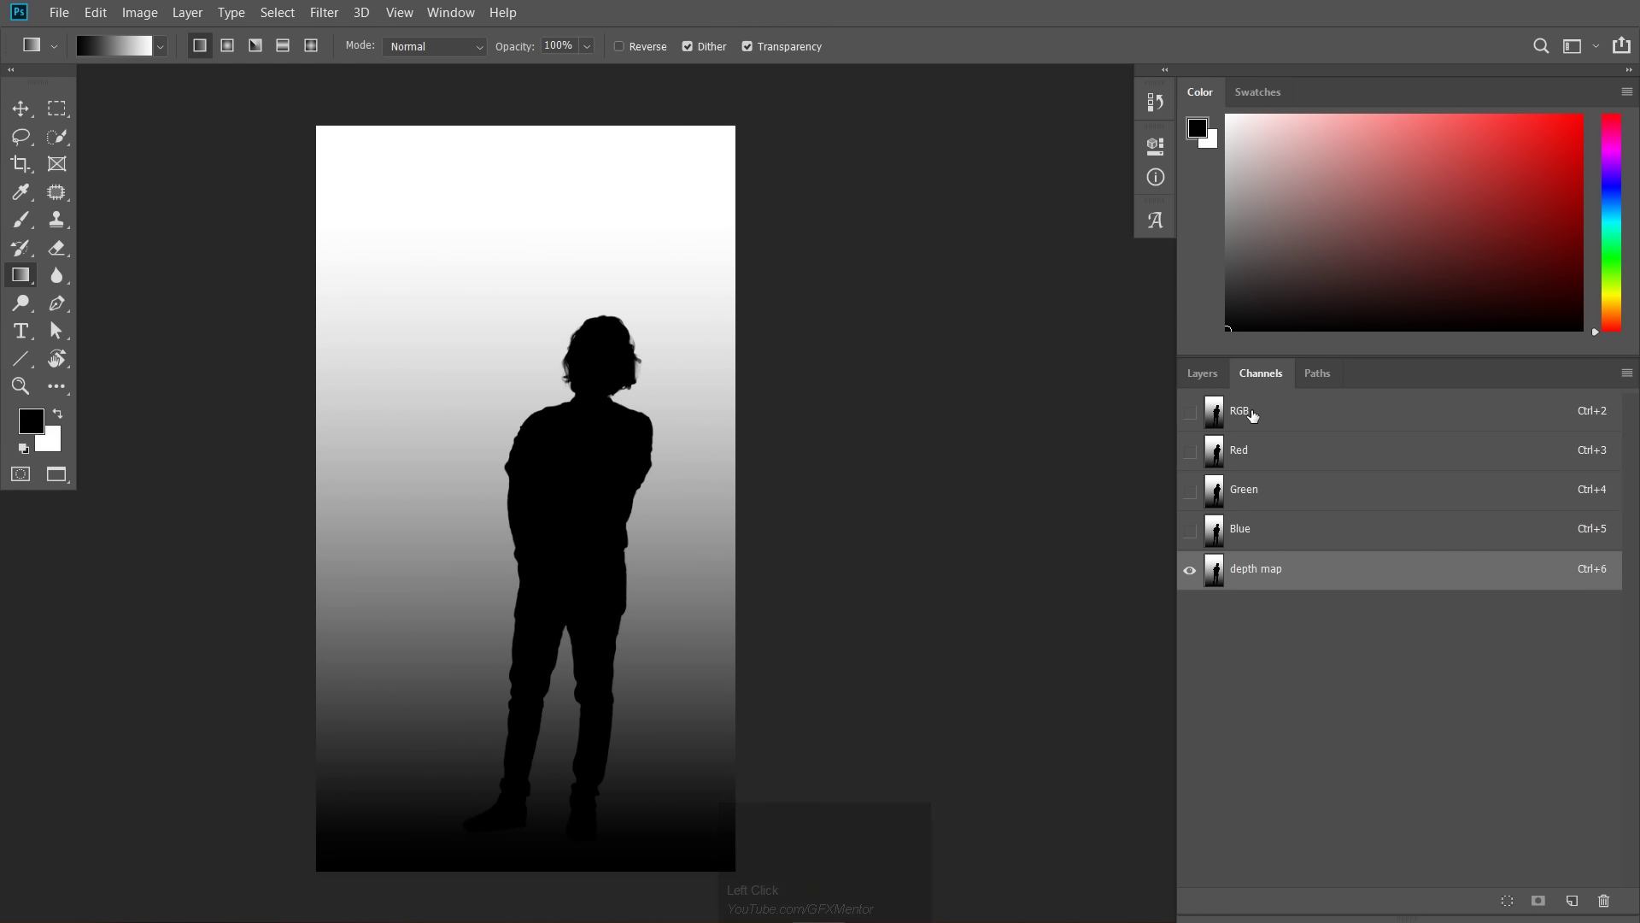
Group the silhouette, gradient and masked copy layers into Group 1
{"action": "left_click", "coordinate": [1255, 413]}
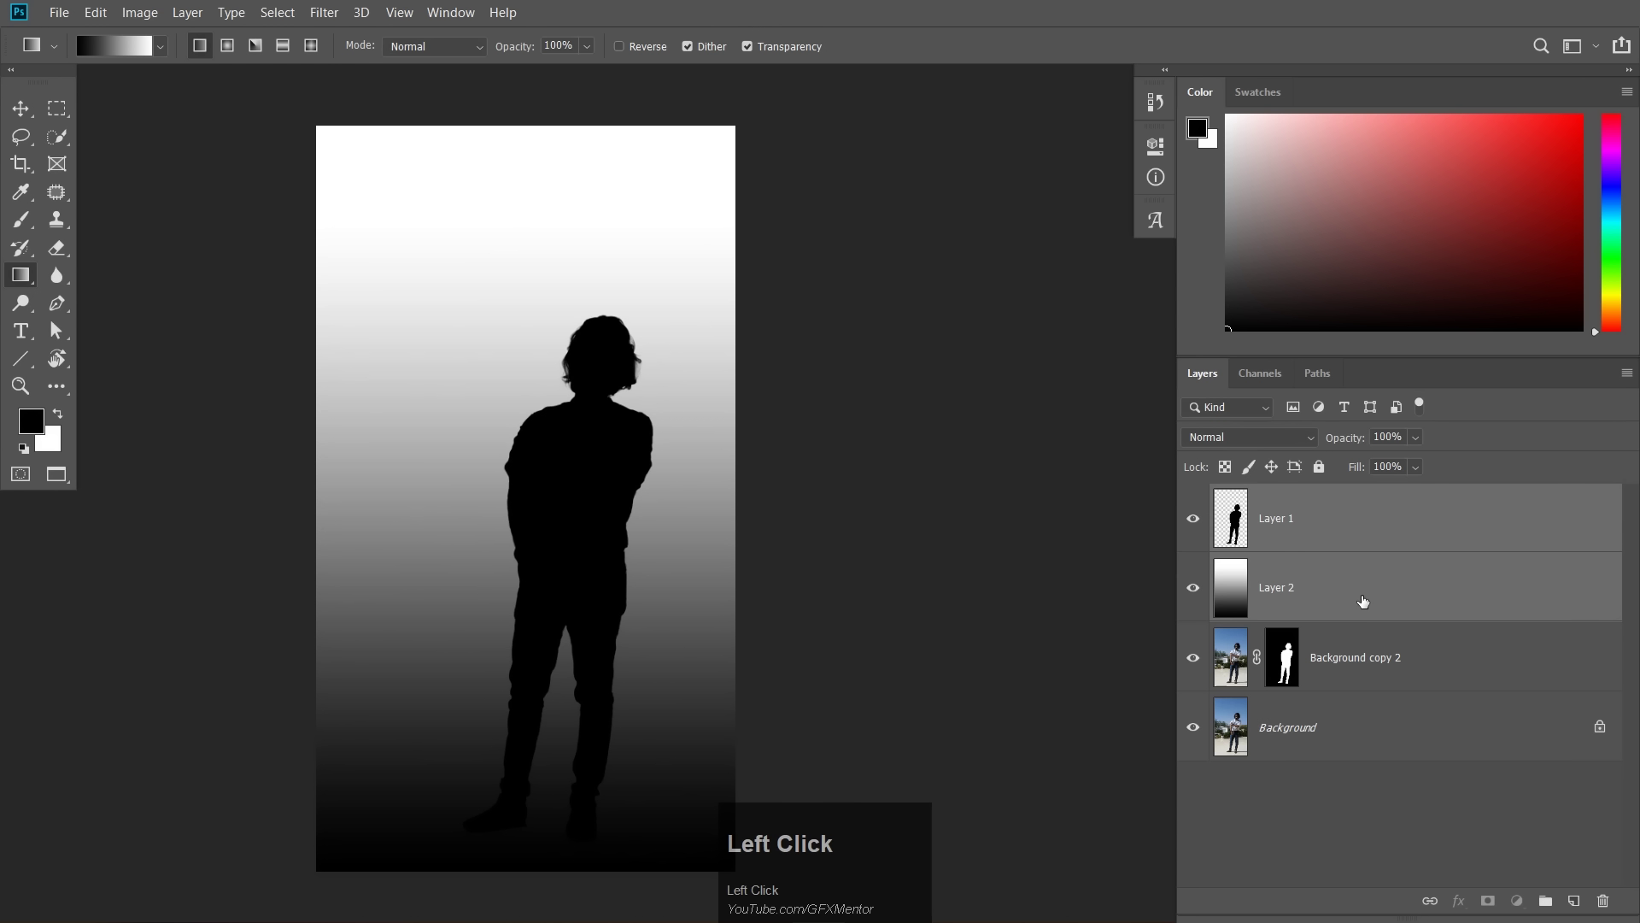
{"action": "left_click", "coordinate": [1362, 535]}
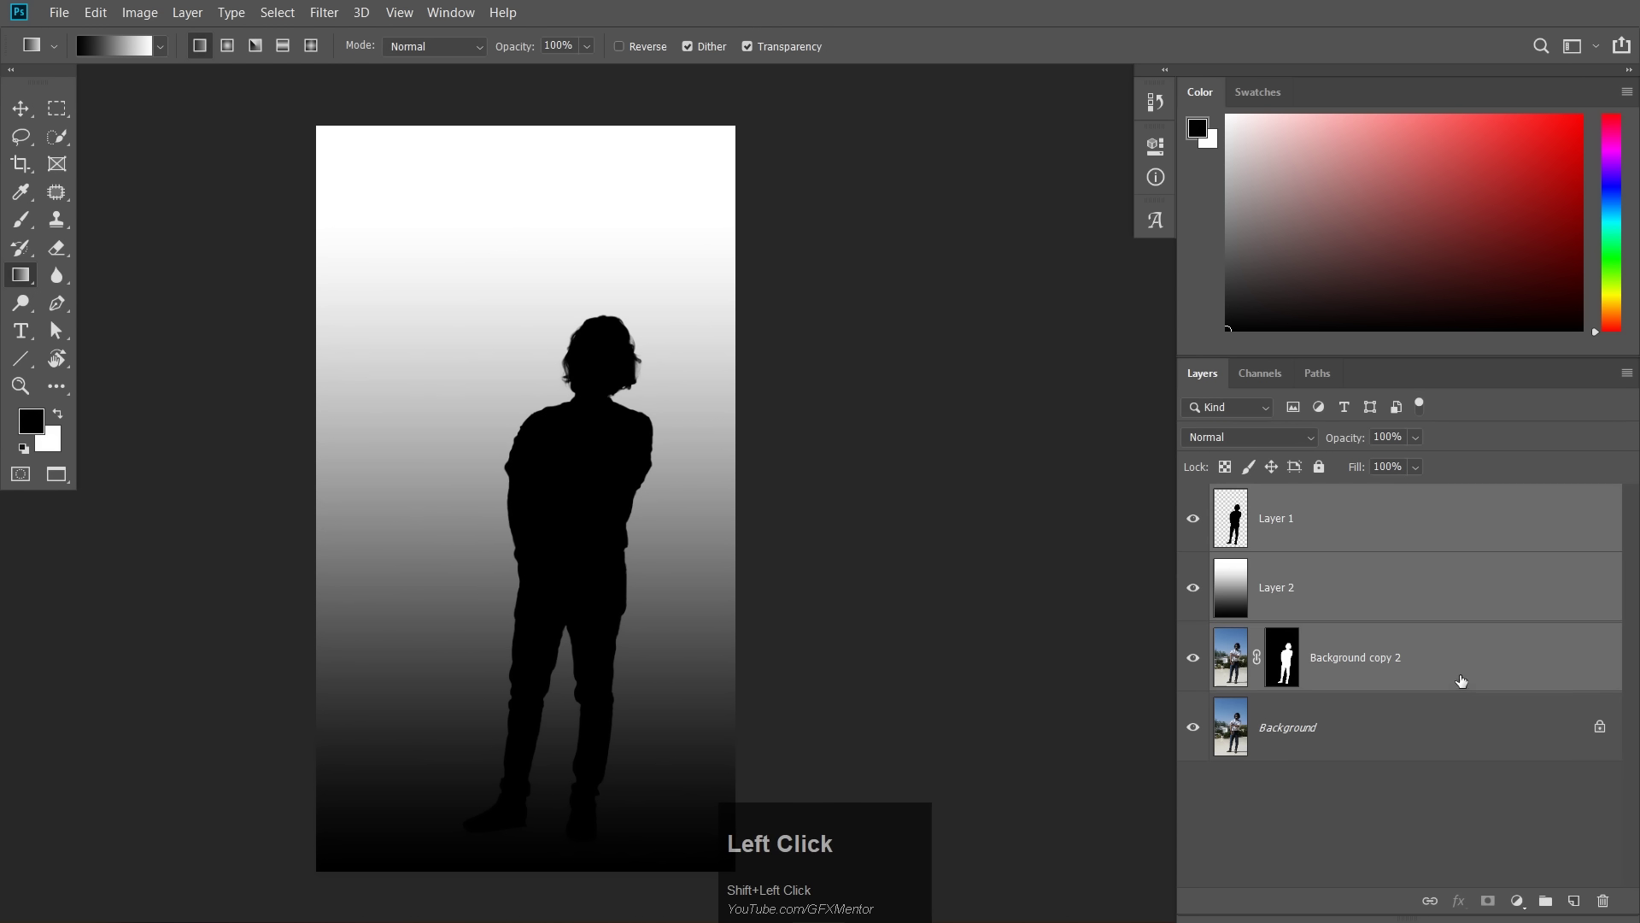
{"action": "key", "text": "ctrl+g"}
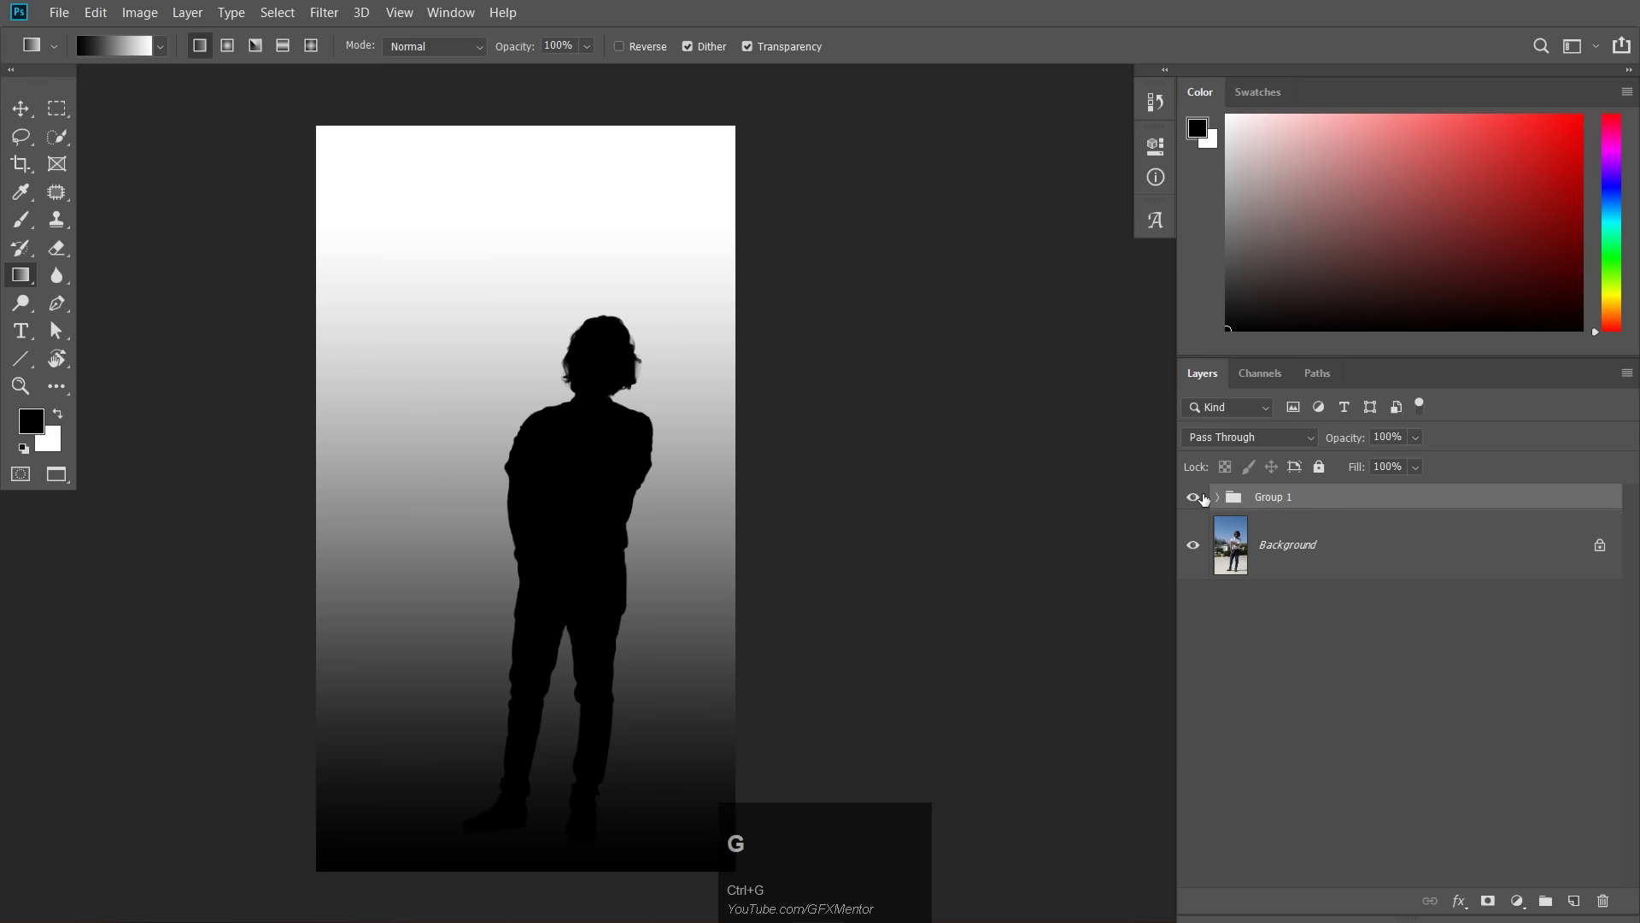
Hide Group 1 and duplicate the Background layer into Background copy
{"action": "left_click", "coordinate": [1193, 498]}
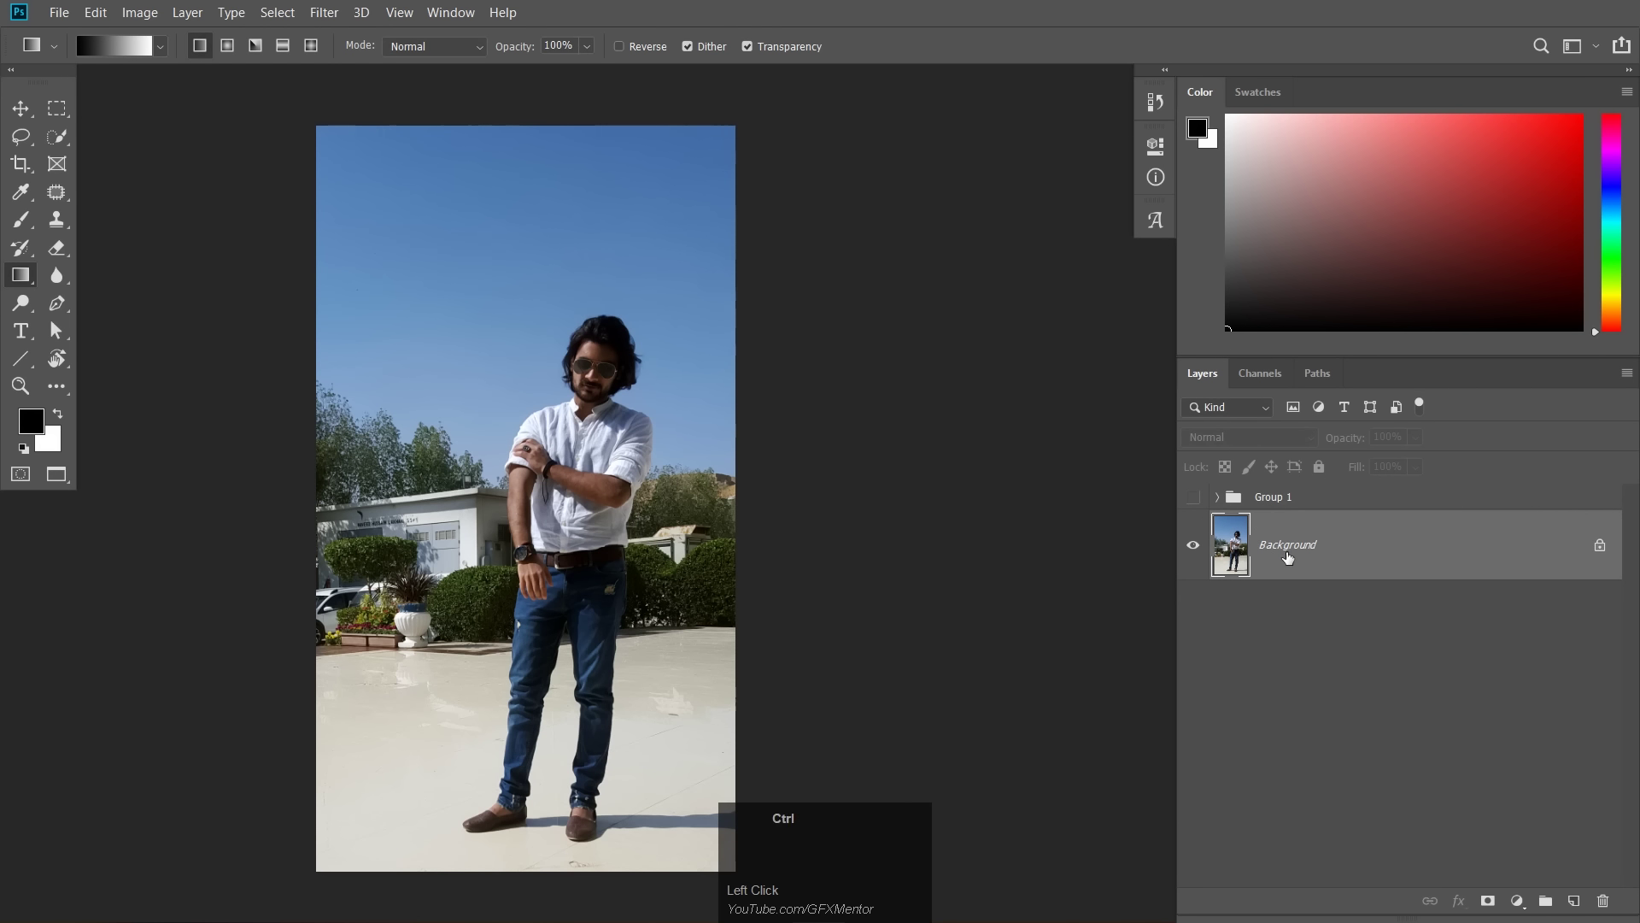
{"action": "key", "text": "ctrl+j"}
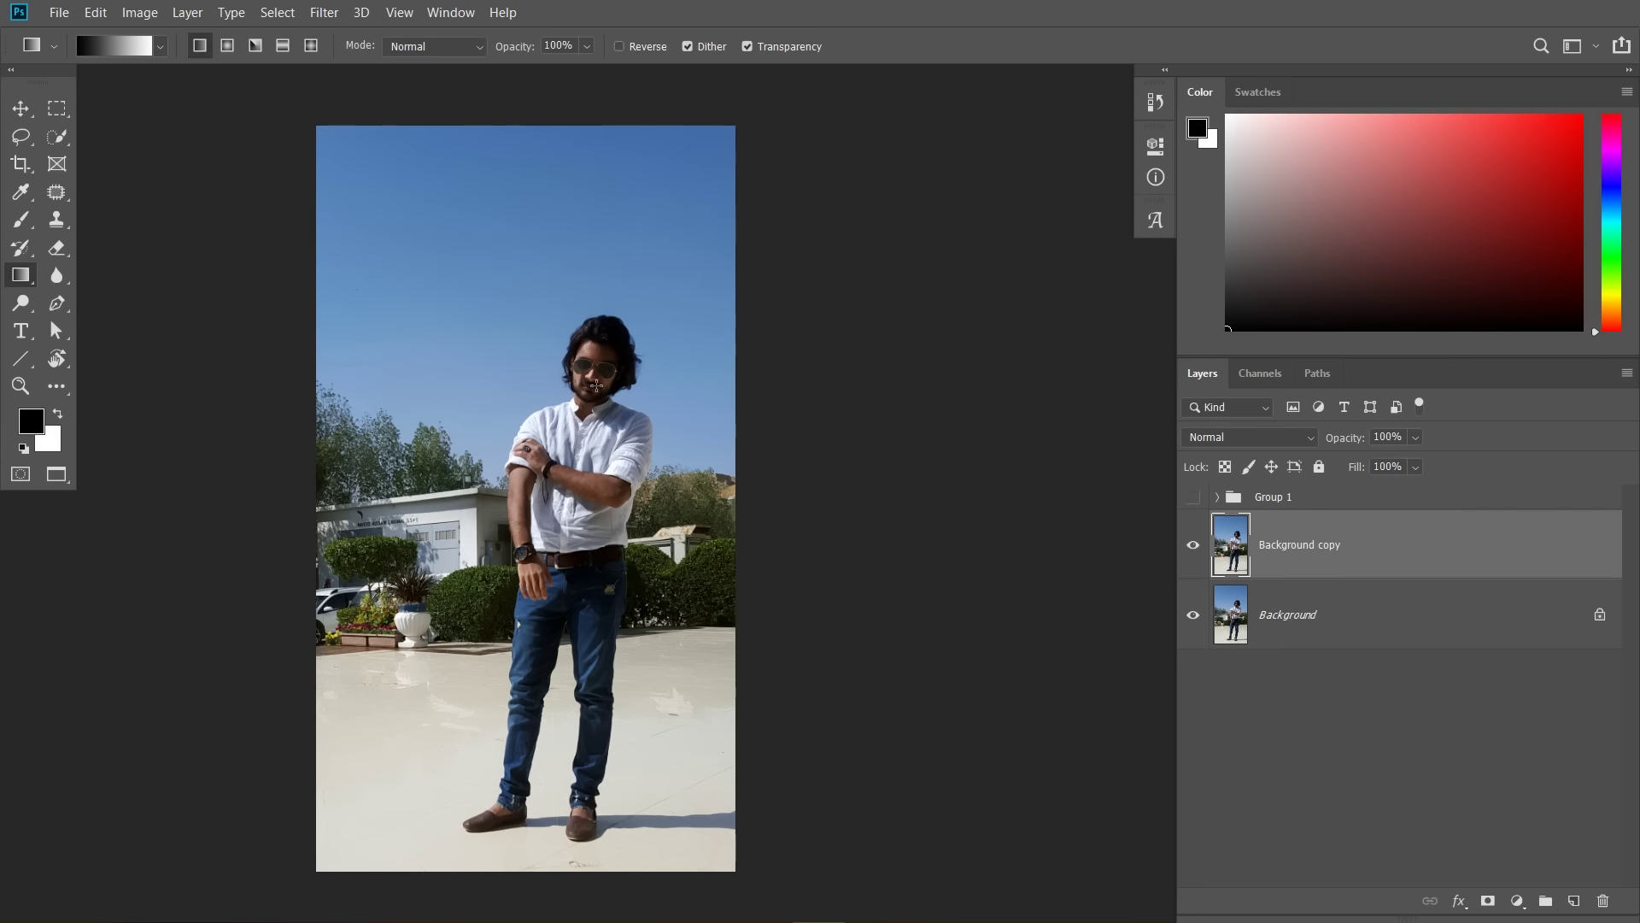
{"action": "key", "text": "space"}
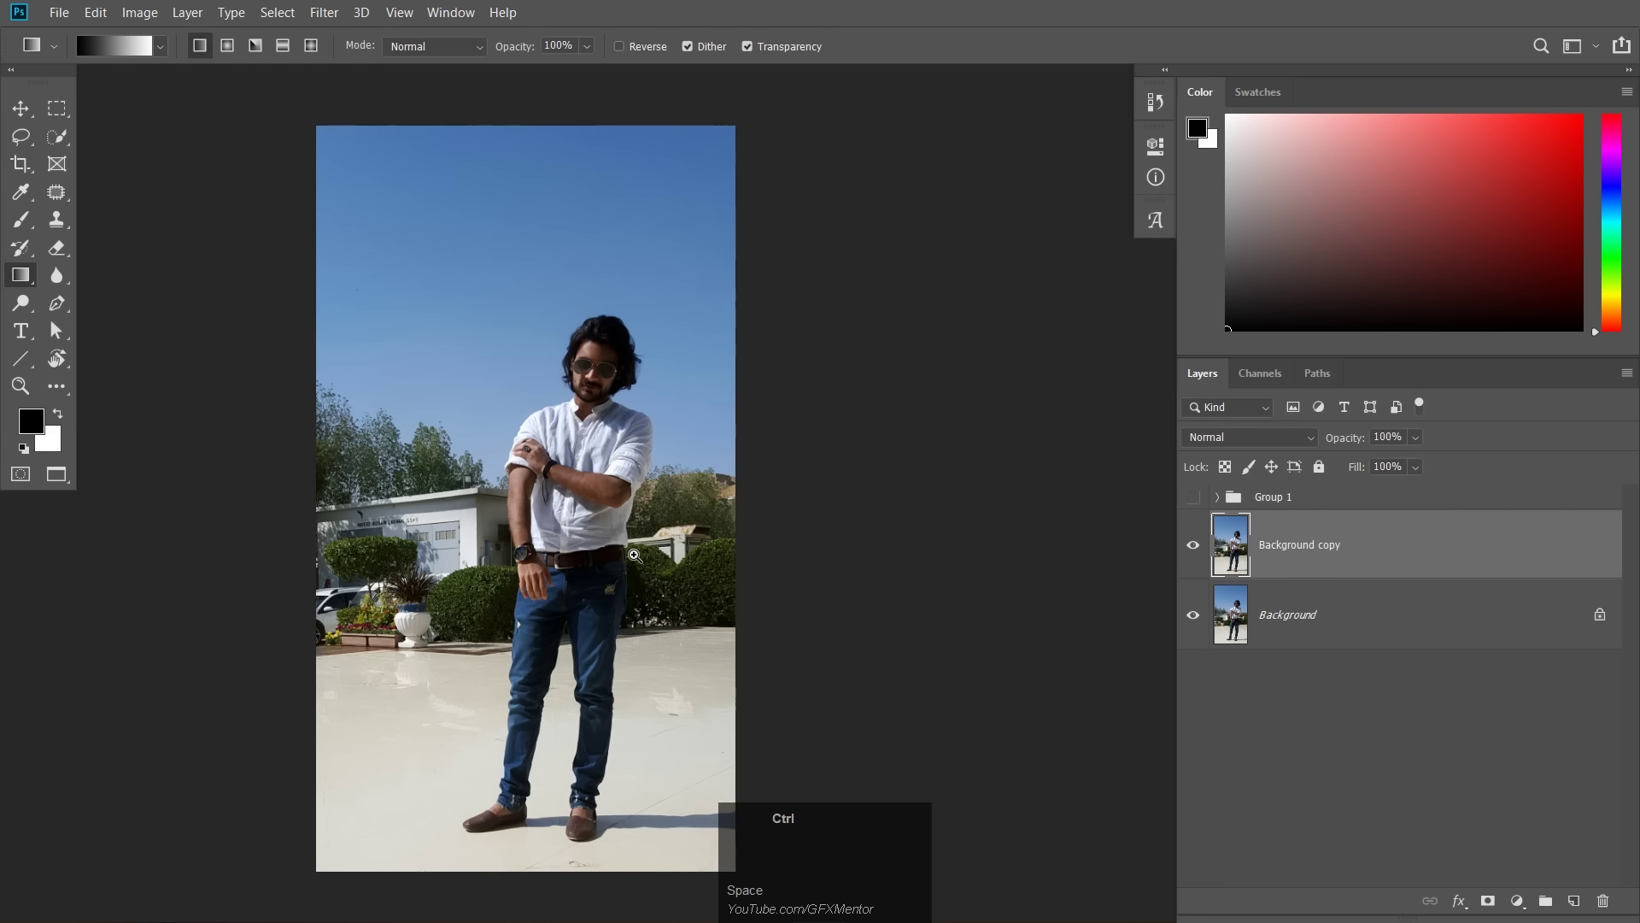
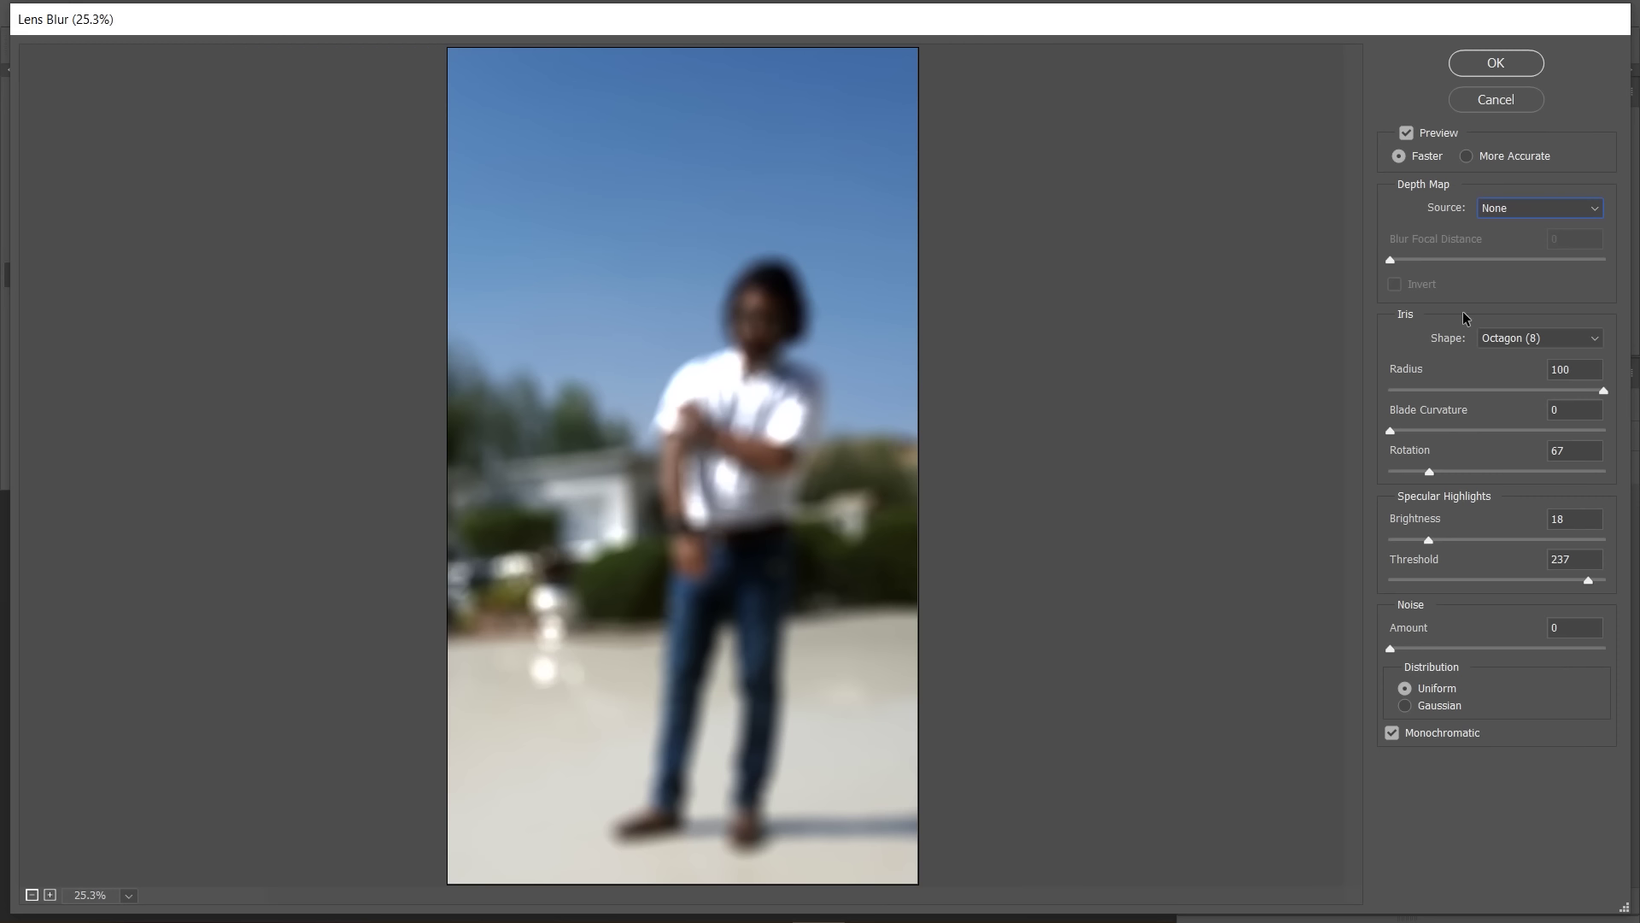
Set Lens Blur radius 28, highlight brightness 0 and threshold 255
{"action": "left_click_drag", "start_coordinate": [1528, 396], "coordinate": [1540, 214]}
{"action": "left_click_drag", "start_coordinate": [1402, 395], "coordinate": [1433, 545]}
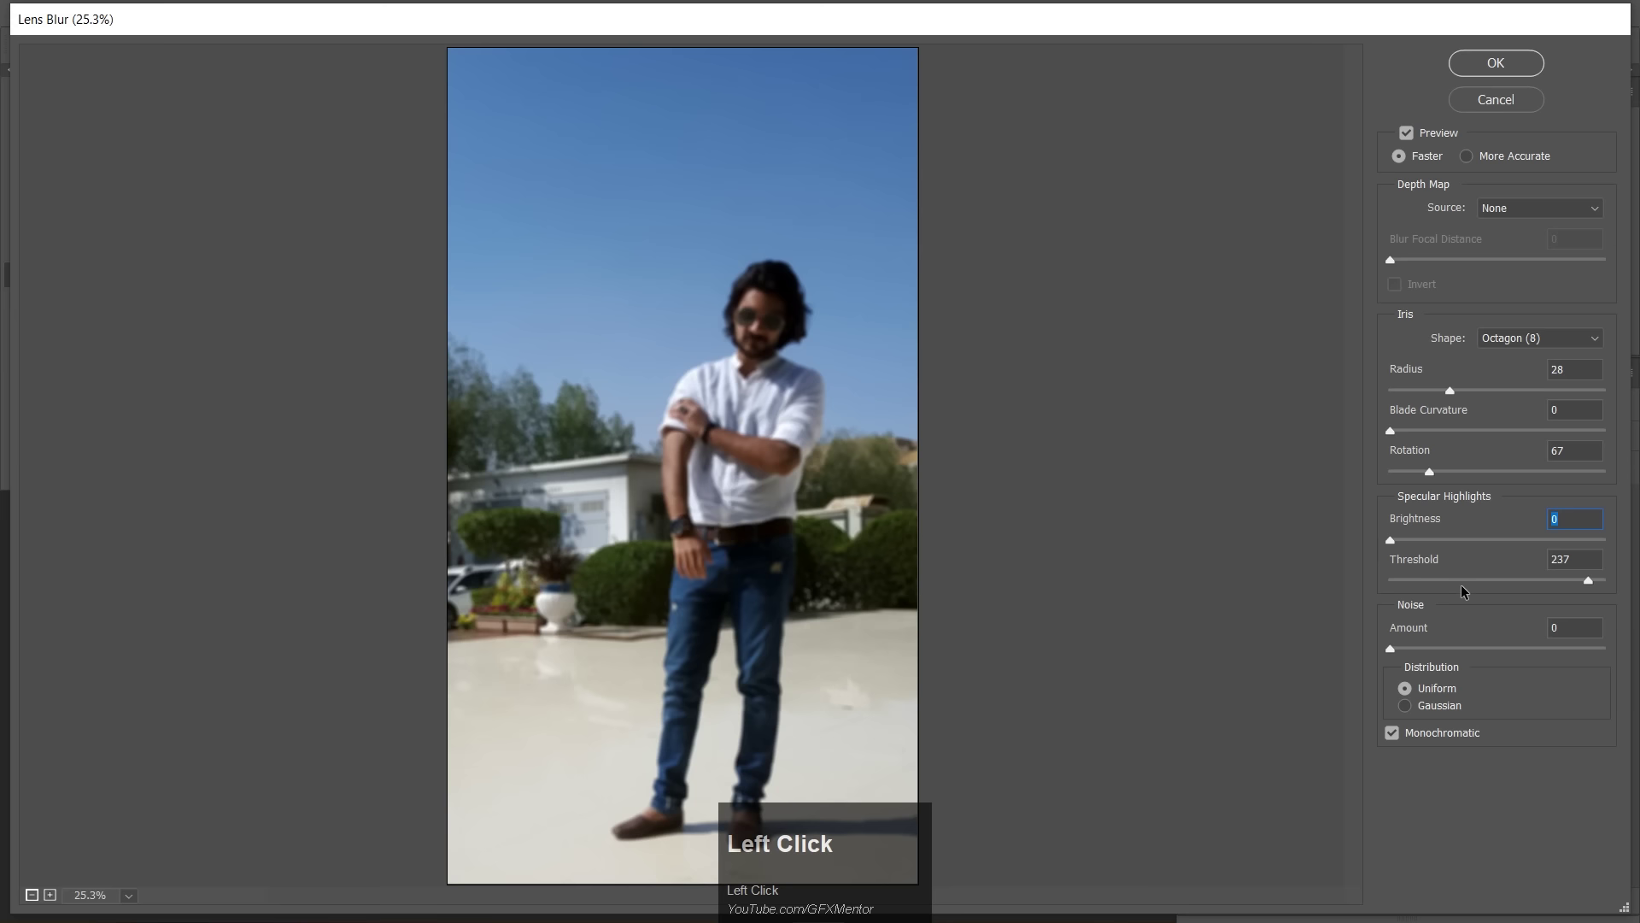
{"action": "left_click_drag", "start_coordinate": [1593, 584], "coordinate": [1412, 136]}
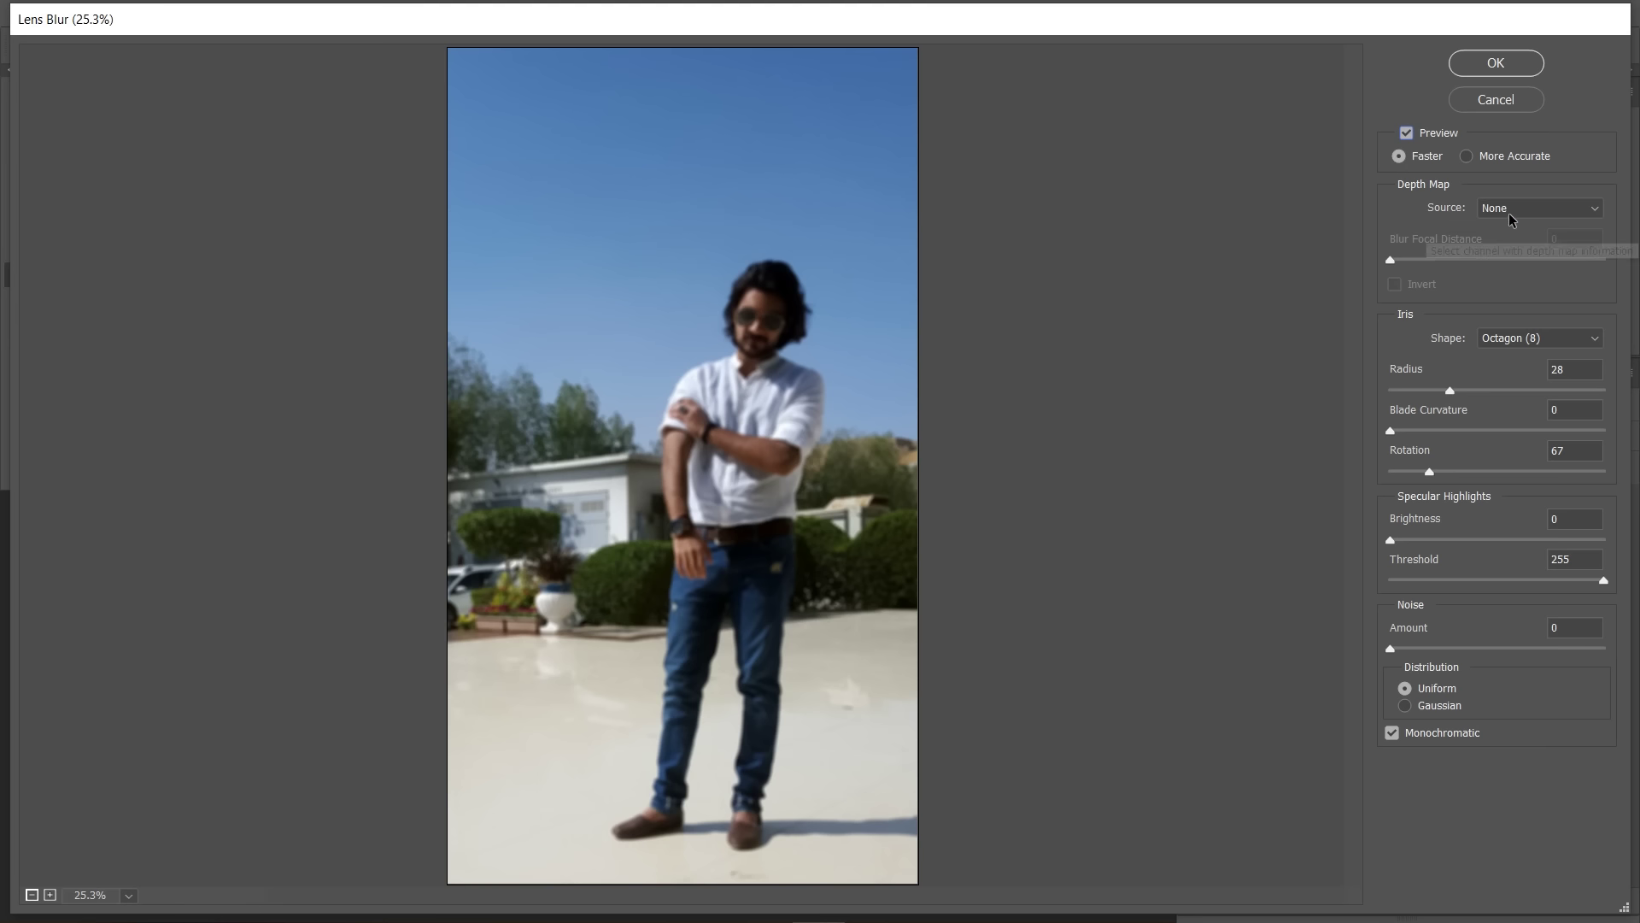
Use the 'depth map' channel as the Lens Blur source and raise the radius to 74
{"action": "left_click", "coordinate": [1521, 208]}
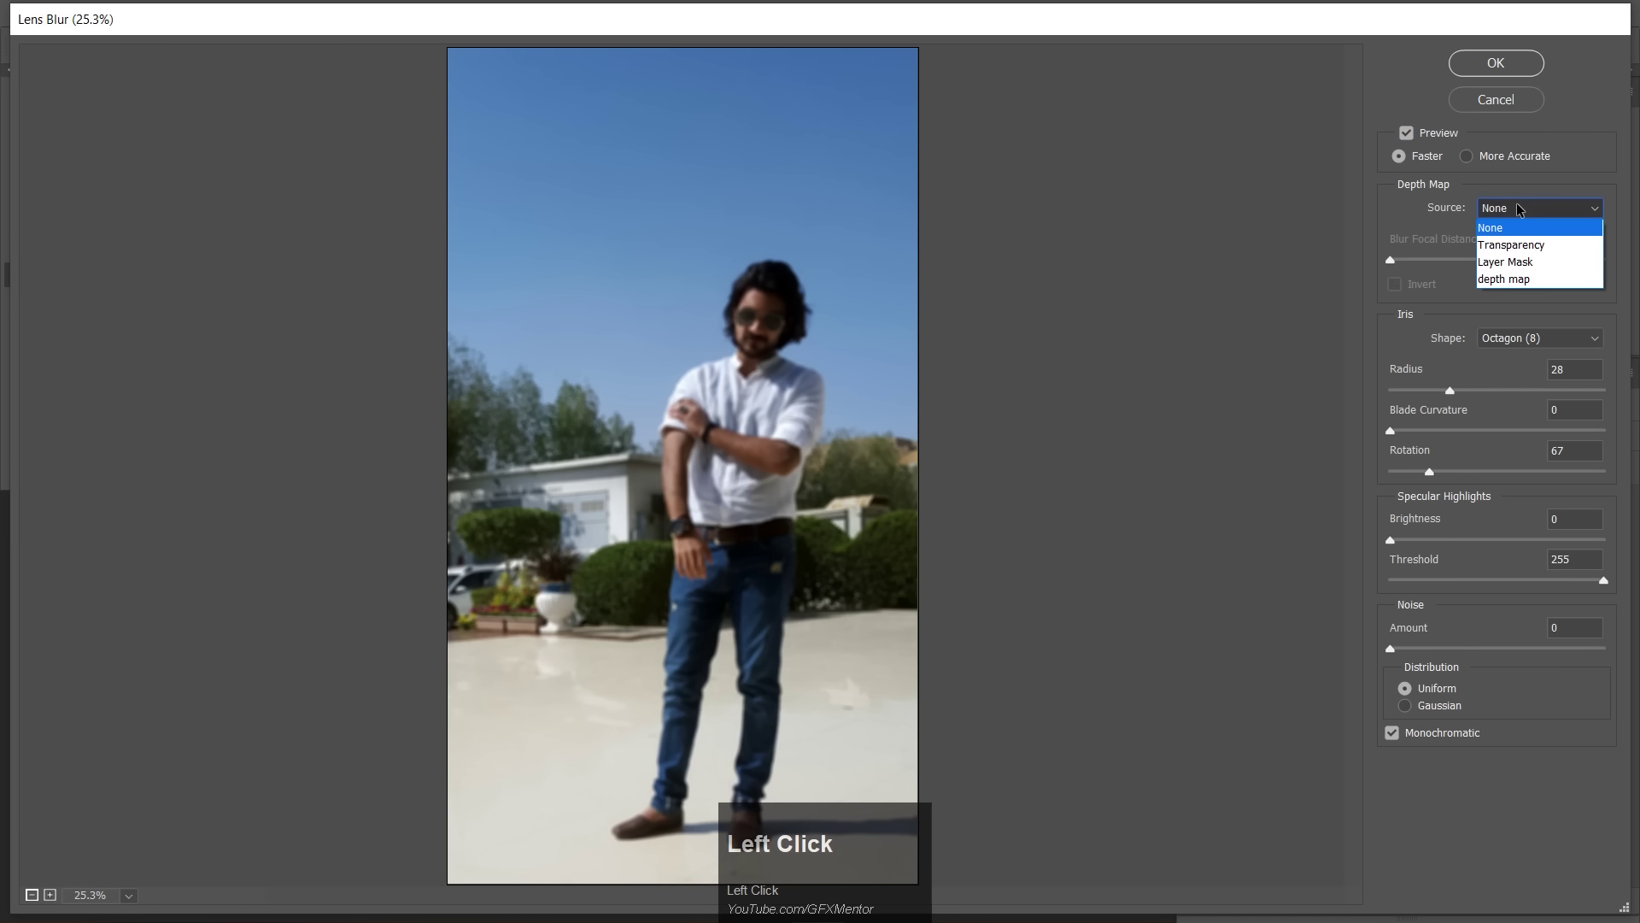
{"action": "left_click", "coordinate": [1513, 282]}
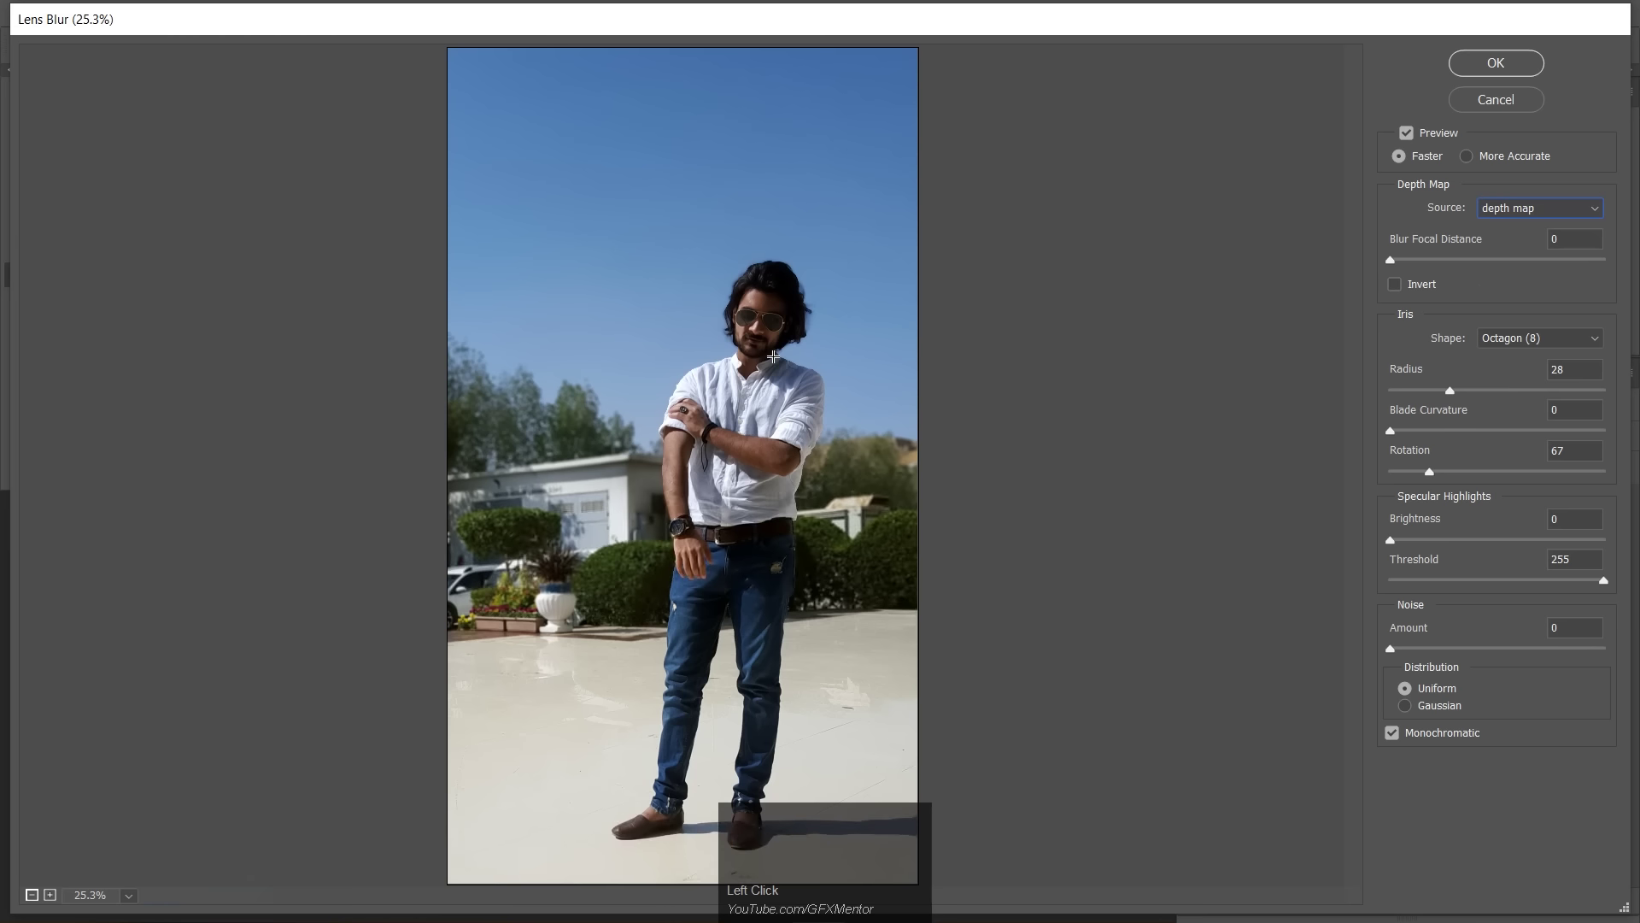
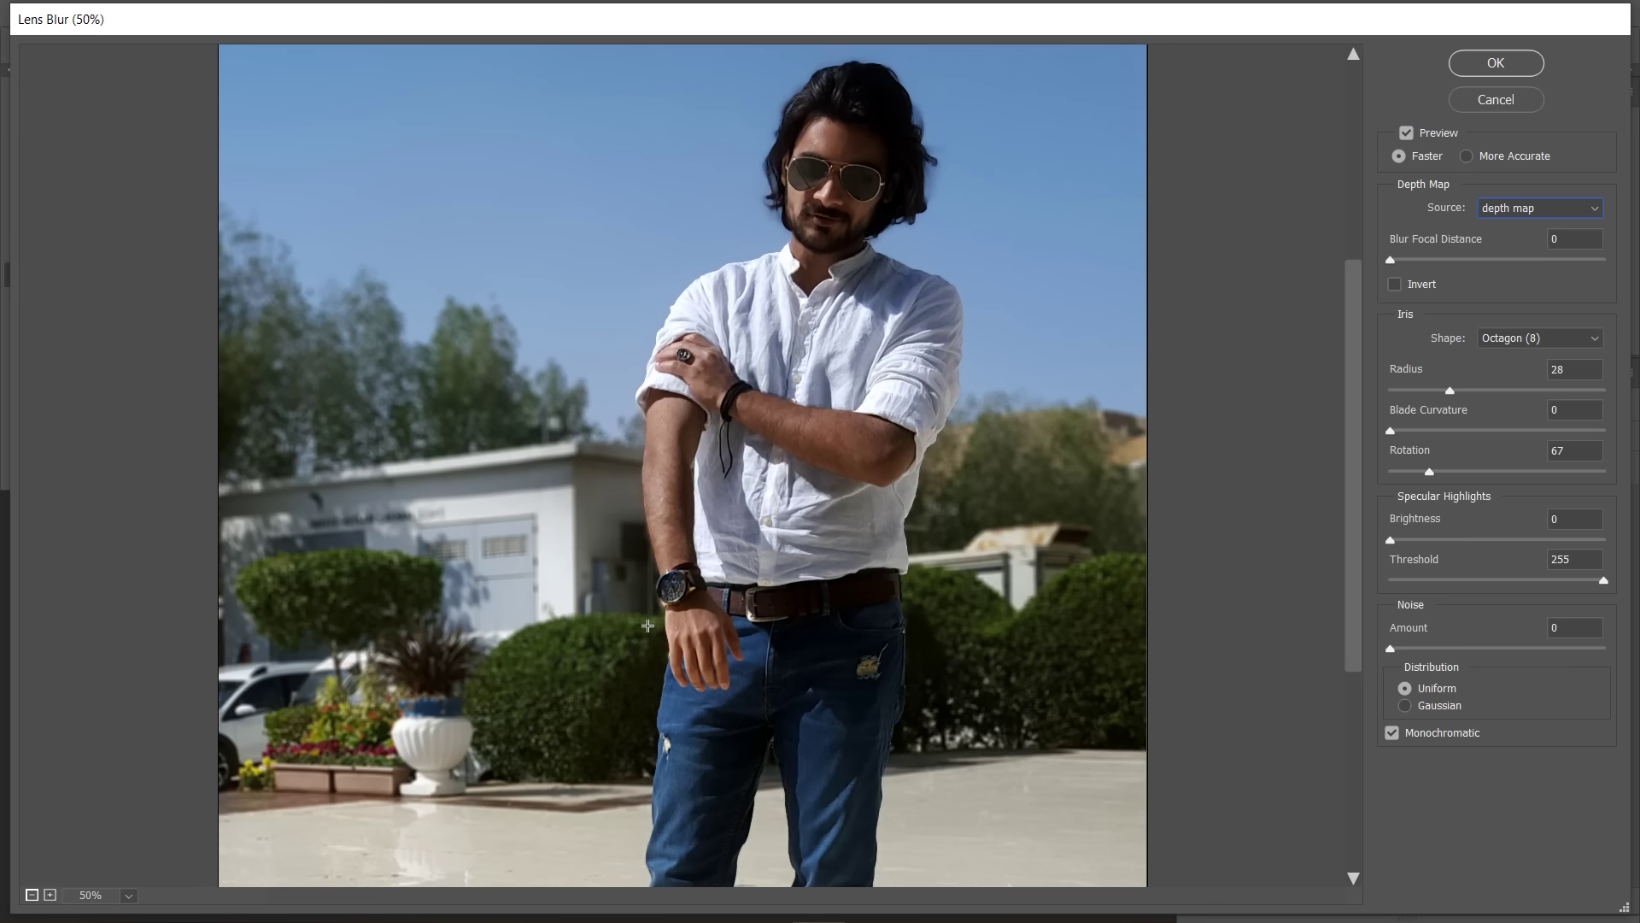
{"action": "left_click_drag", "start_coordinate": [1456, 396], "coordinate": [1554, 356]}
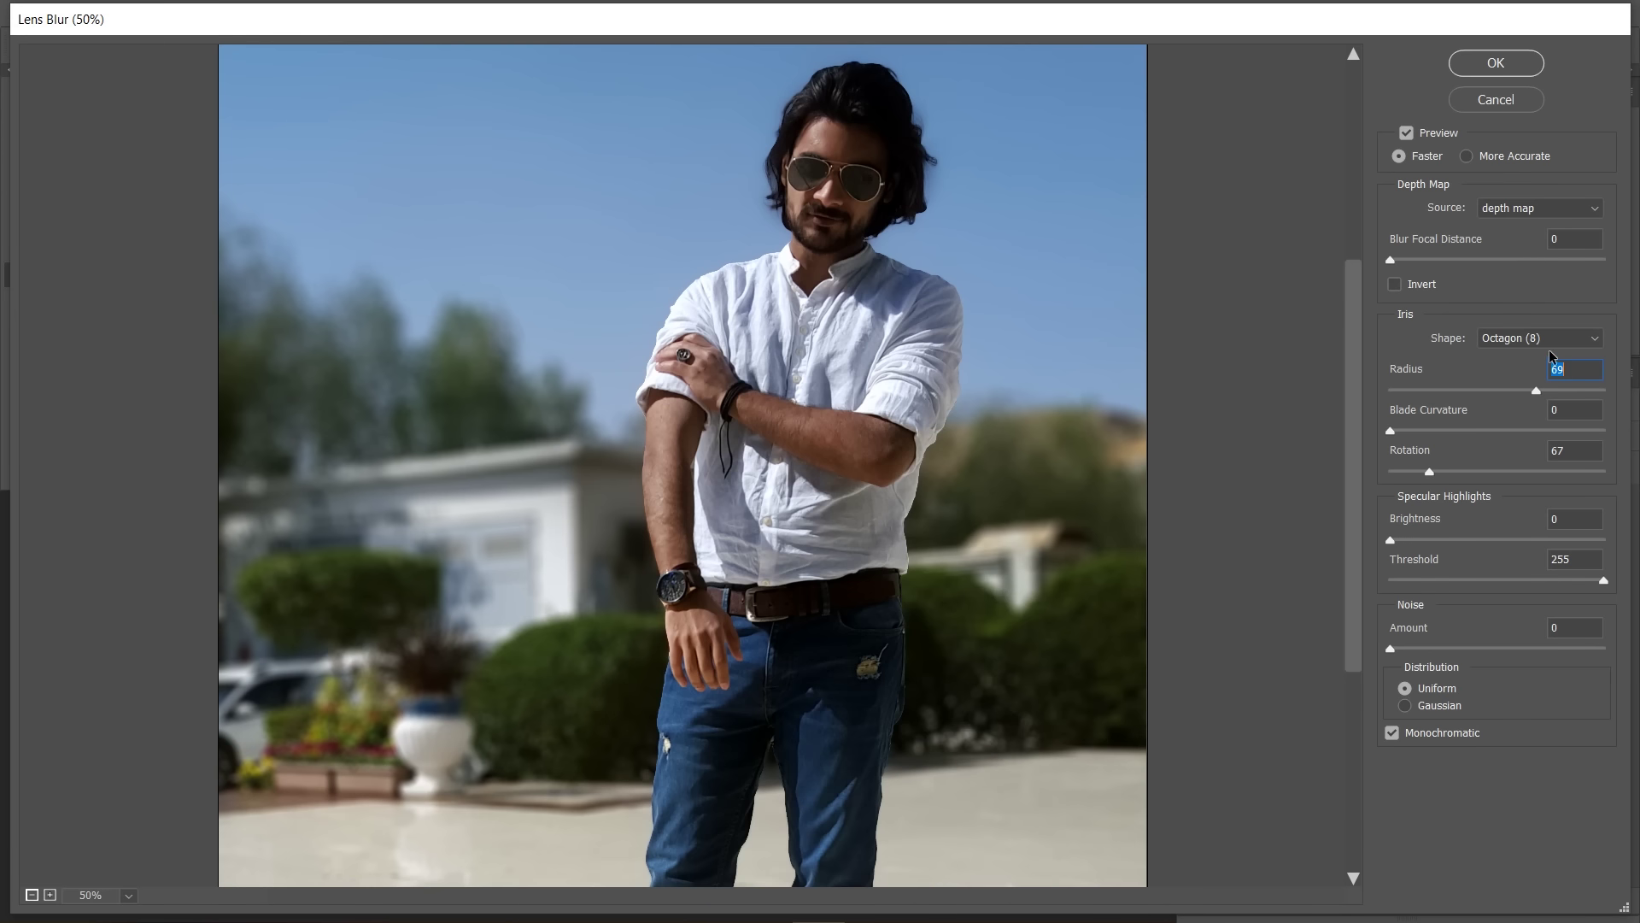
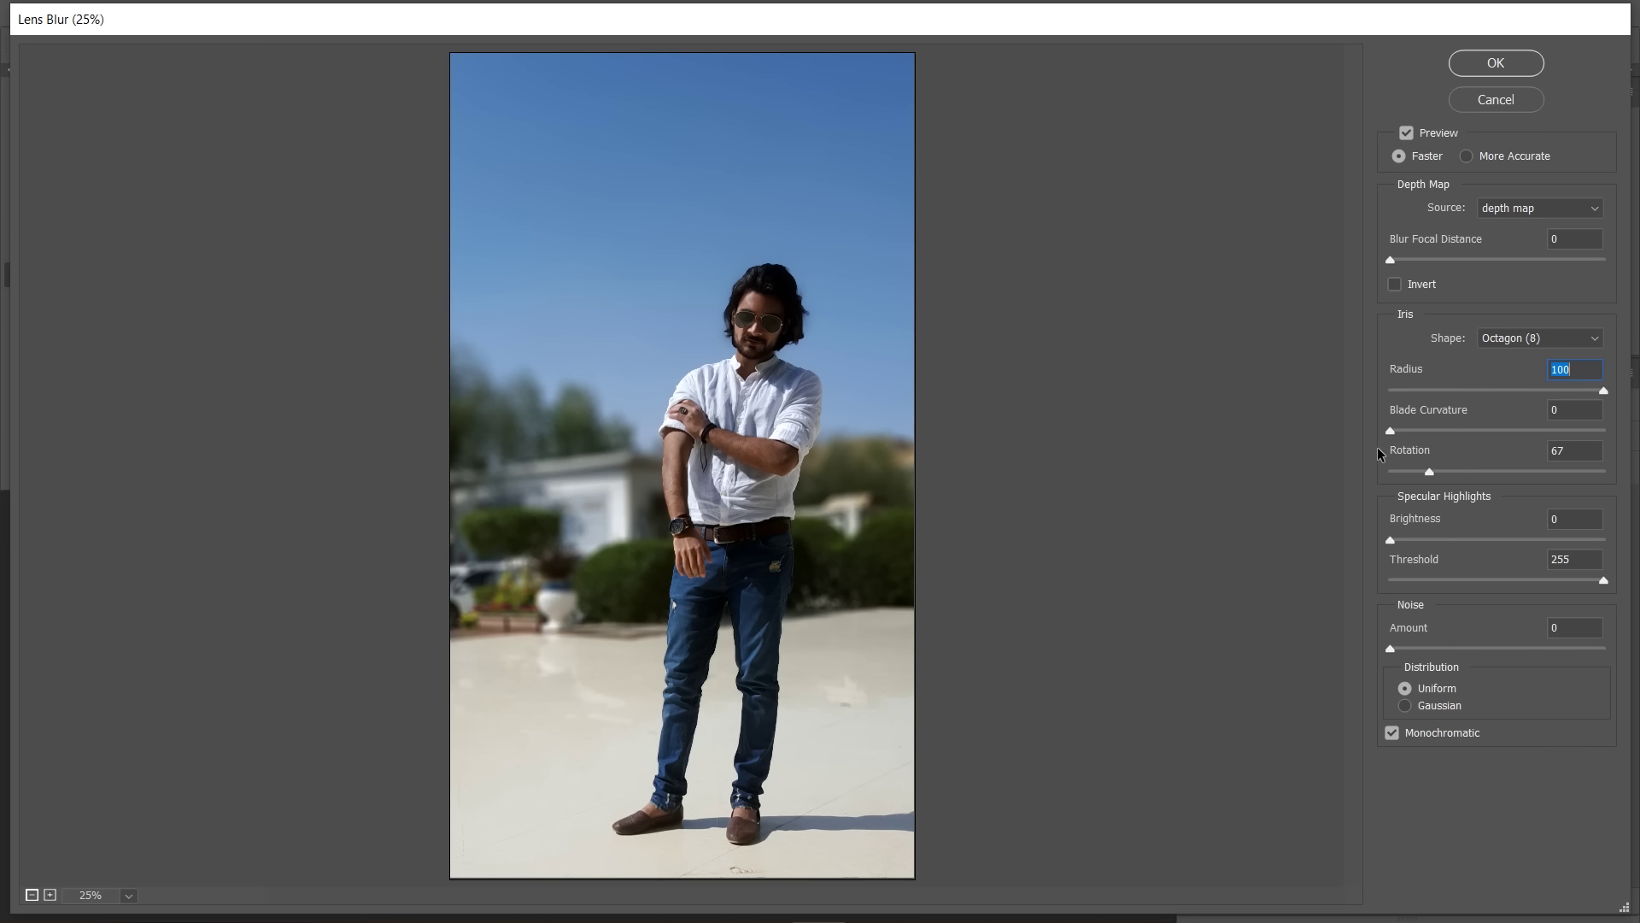
{"action": "left_click", "coordinate": [1552, 394]}
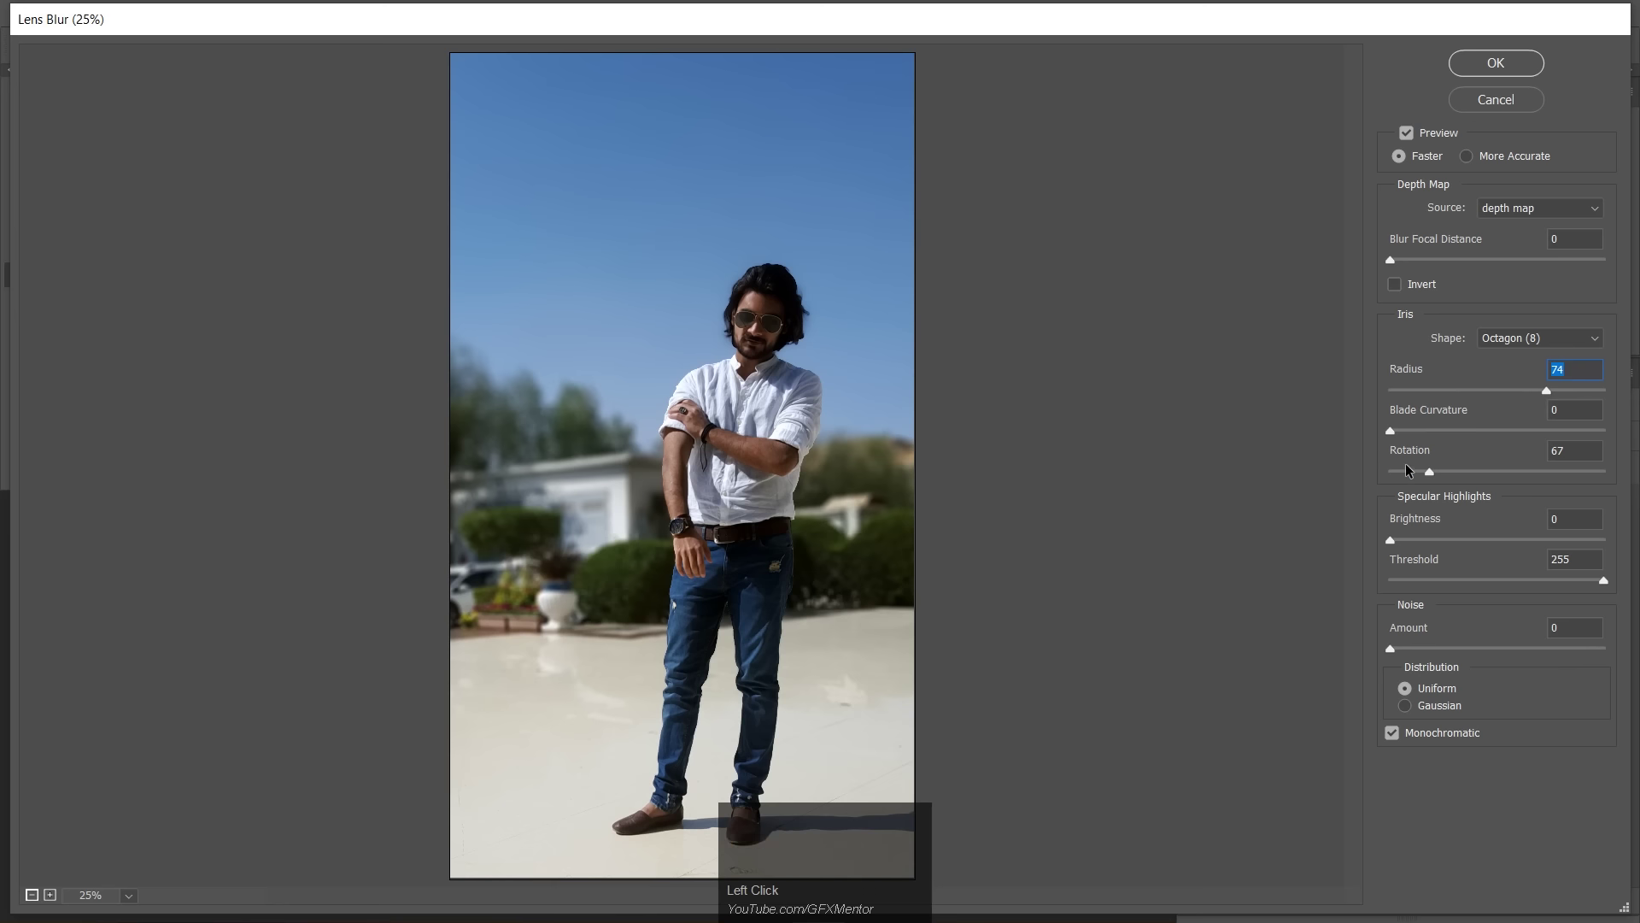
{"action": "left_click", "coordinate": [1517, 335]}
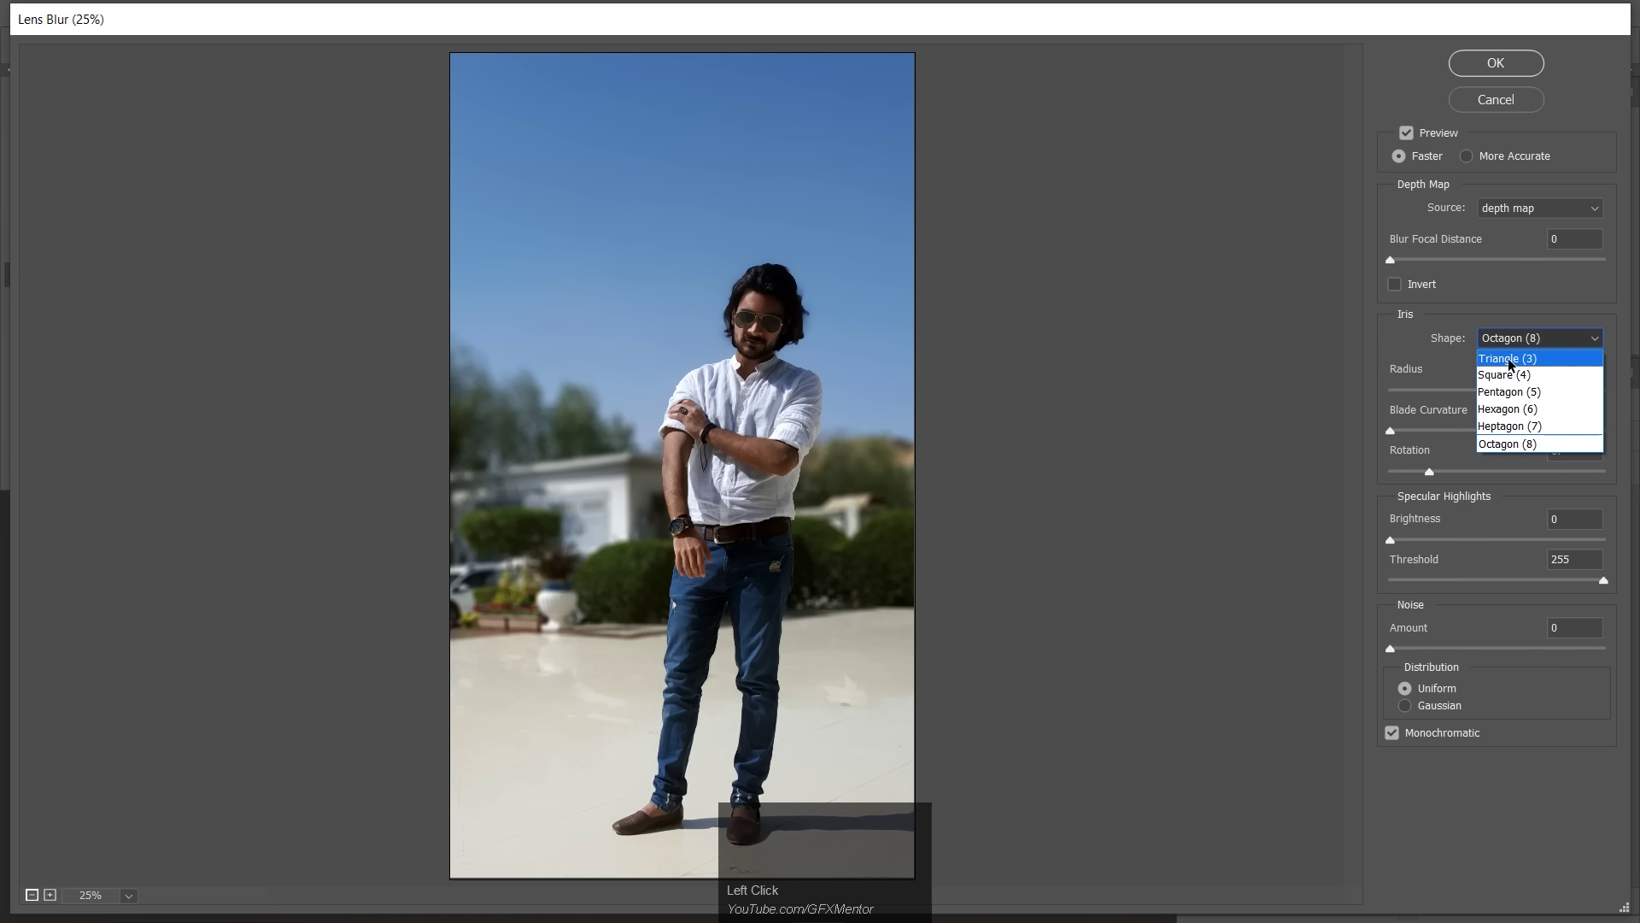
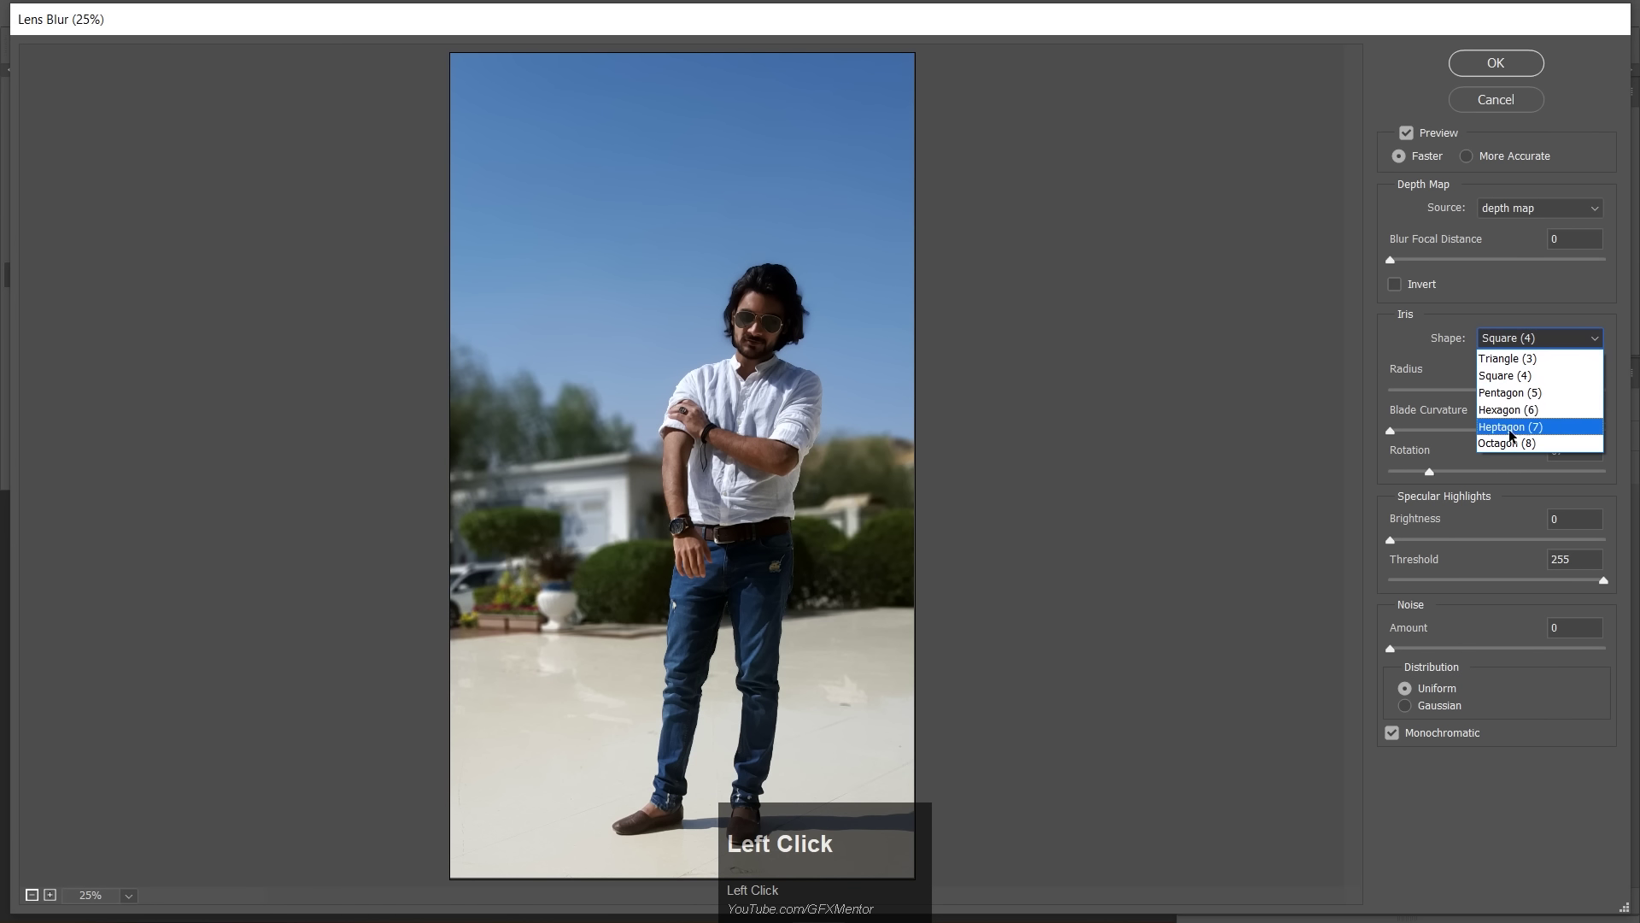
{"action": "left_click", "coordinate": [1508, 446]}
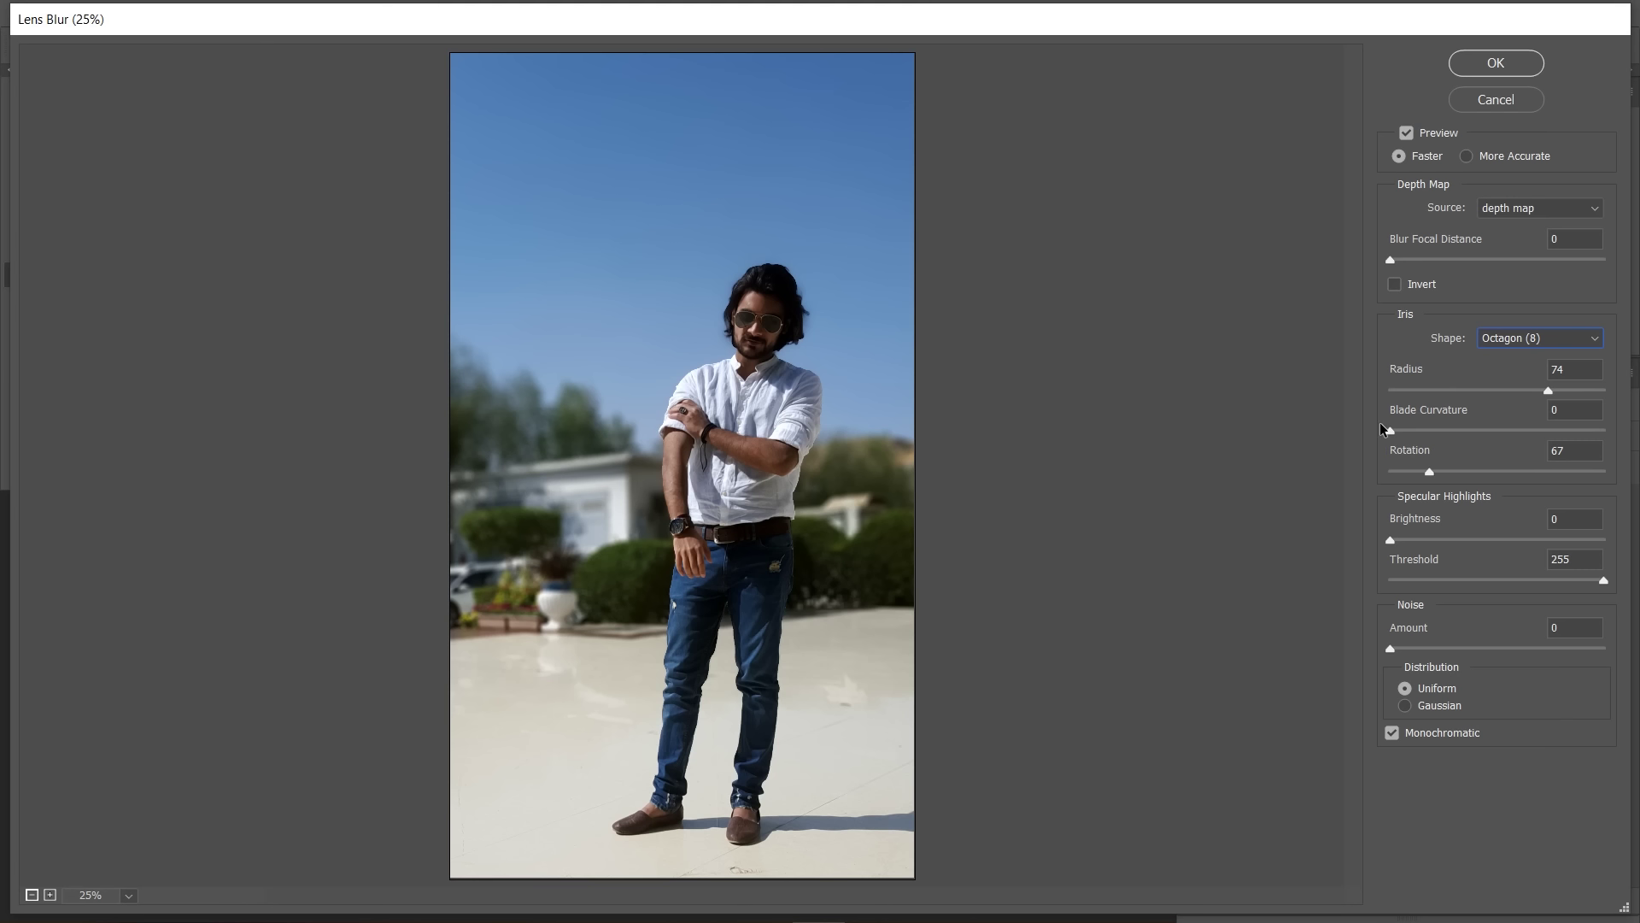
Try blade curvature then raise Lens Blur radius to 97 and highlight brightness to 16
{"action": "left_click_drag", "start_coordinate": [1400, 439], "coordinate": [1554, 396]}
{"action": "left_click_drag", "start_coordinate": [1554, 397], "coordinate": [1416, 253]}
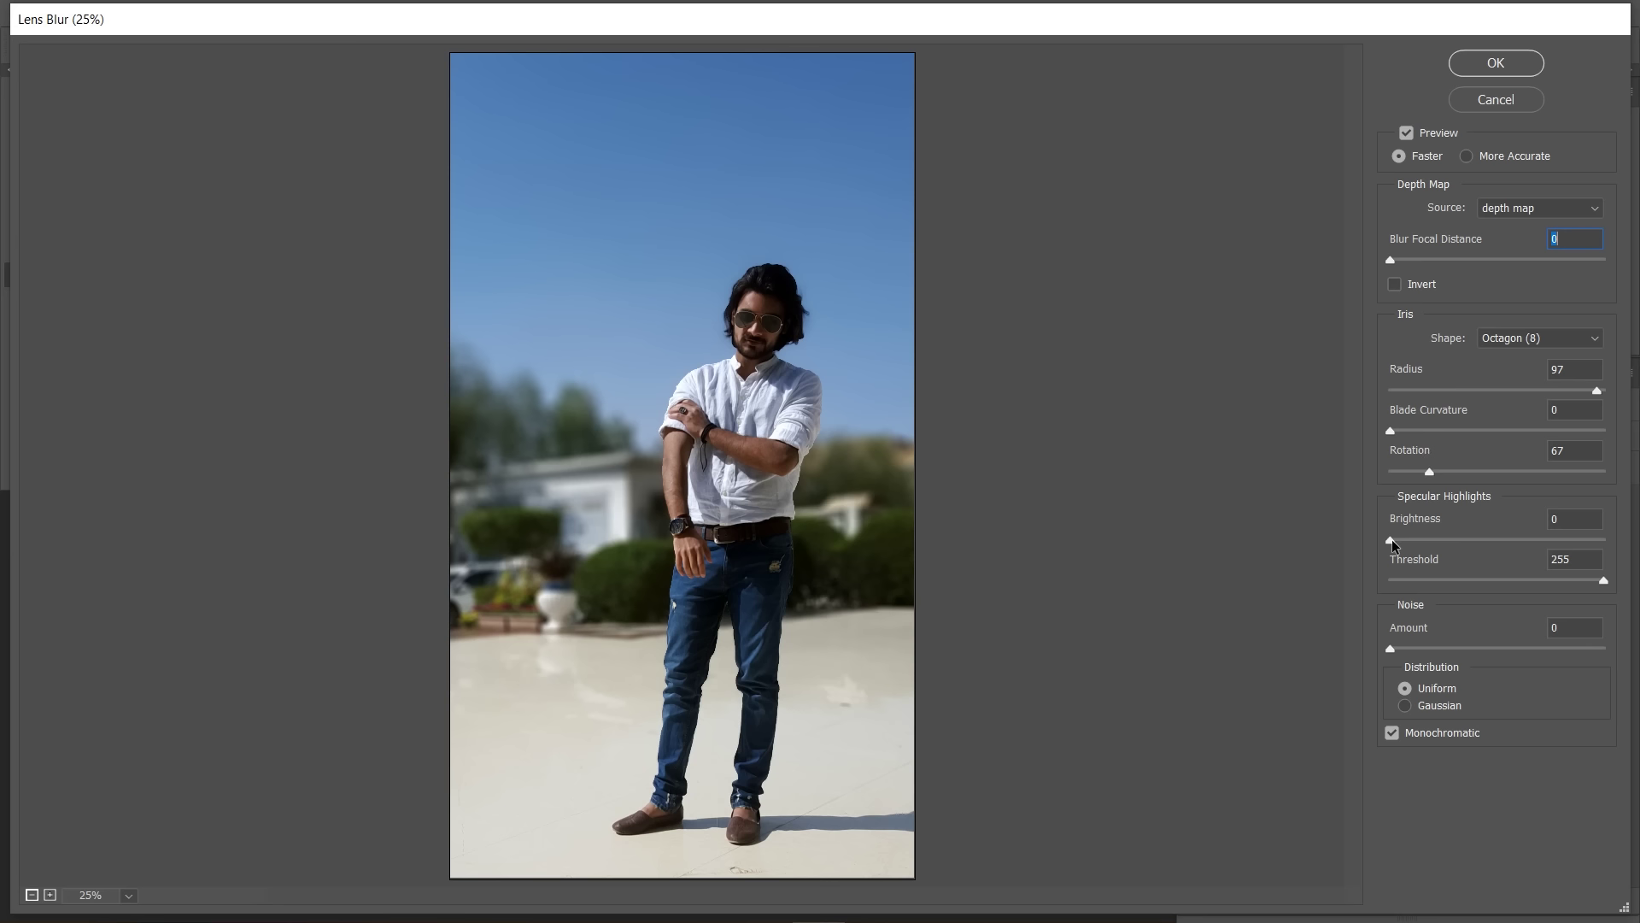
{"action": "left_click_drag", "start_coordinate": [1397, 546], "coordinate": [1390, 678]}
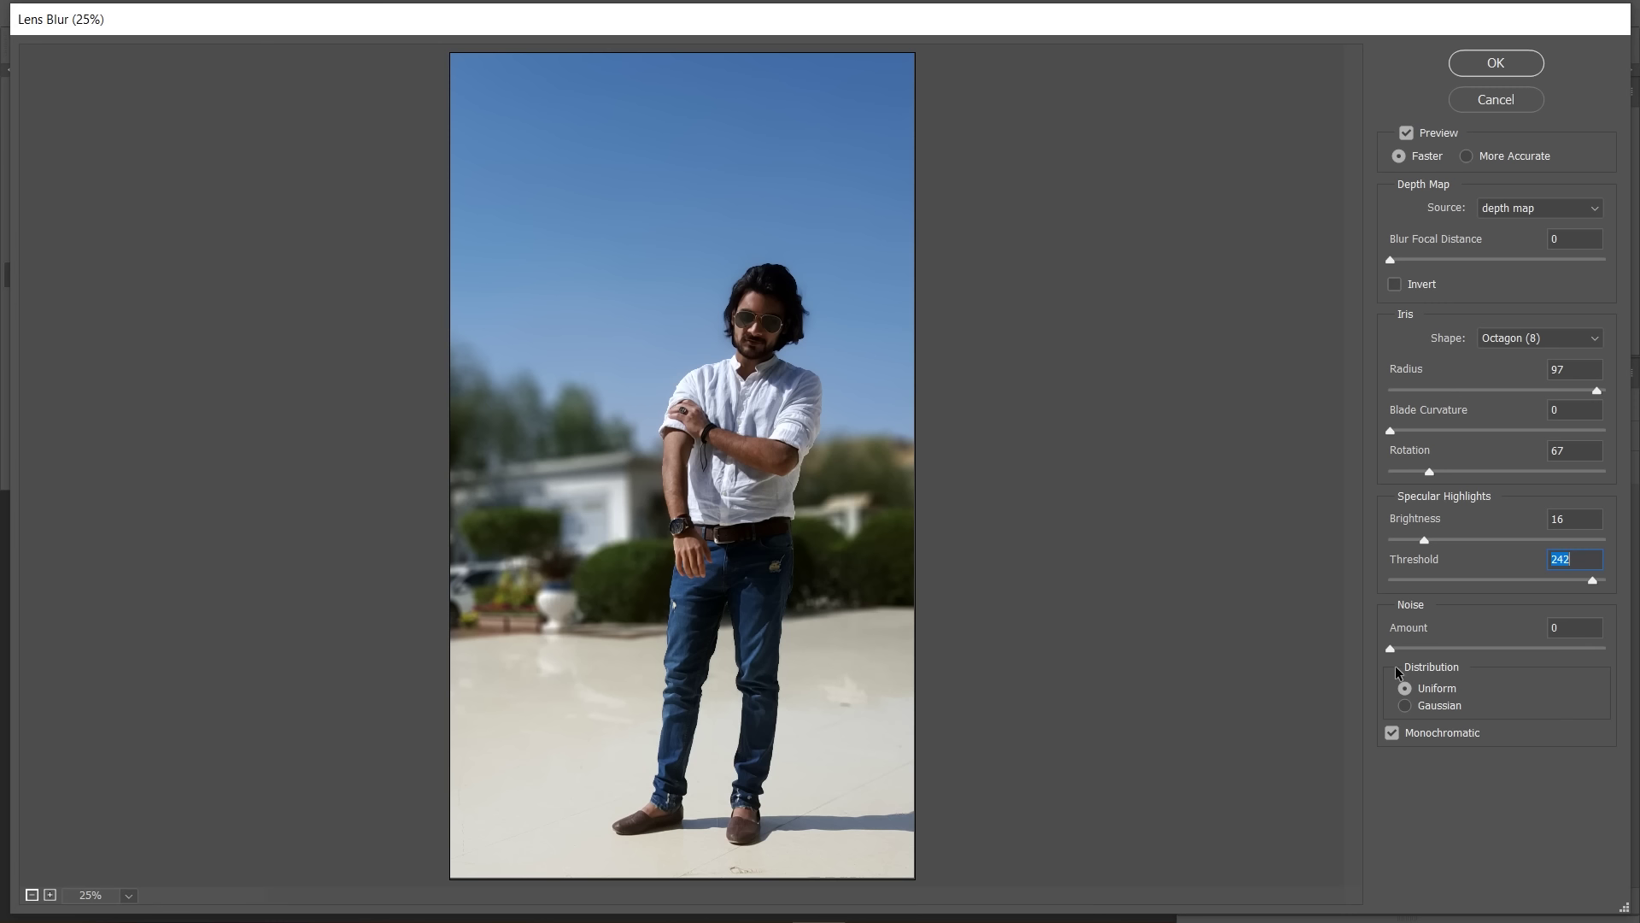
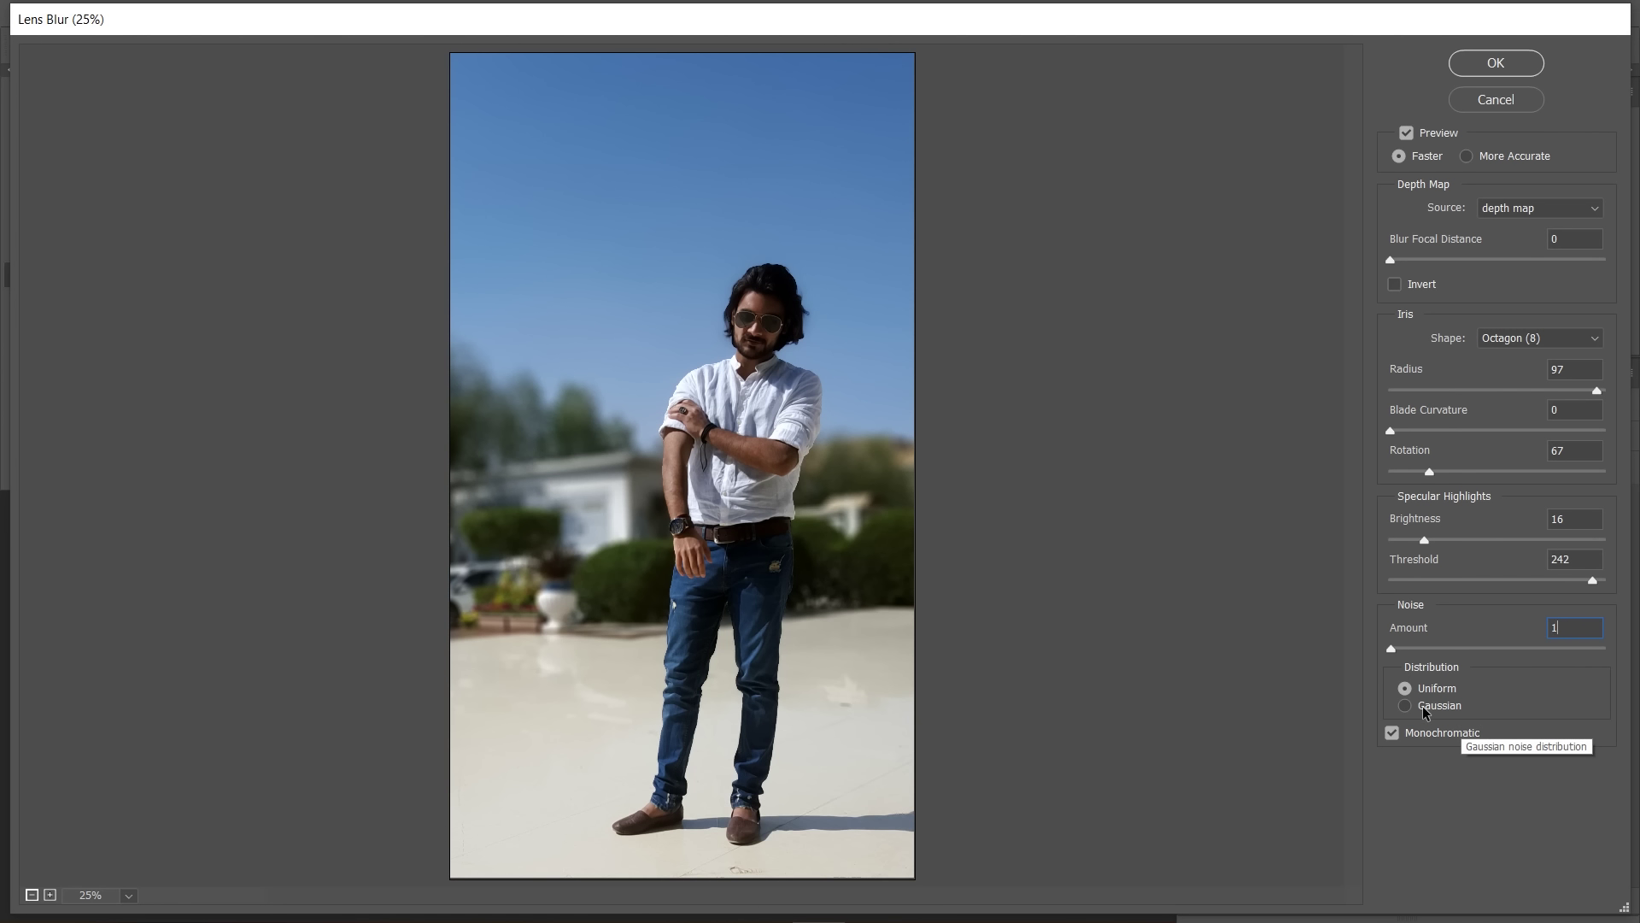
Set Lens Blur noise to amount 1 with Uniform, Monochromatic distribution, keeping the man sharp
{"action": "left_click", "coordinate": [1428, 711]}
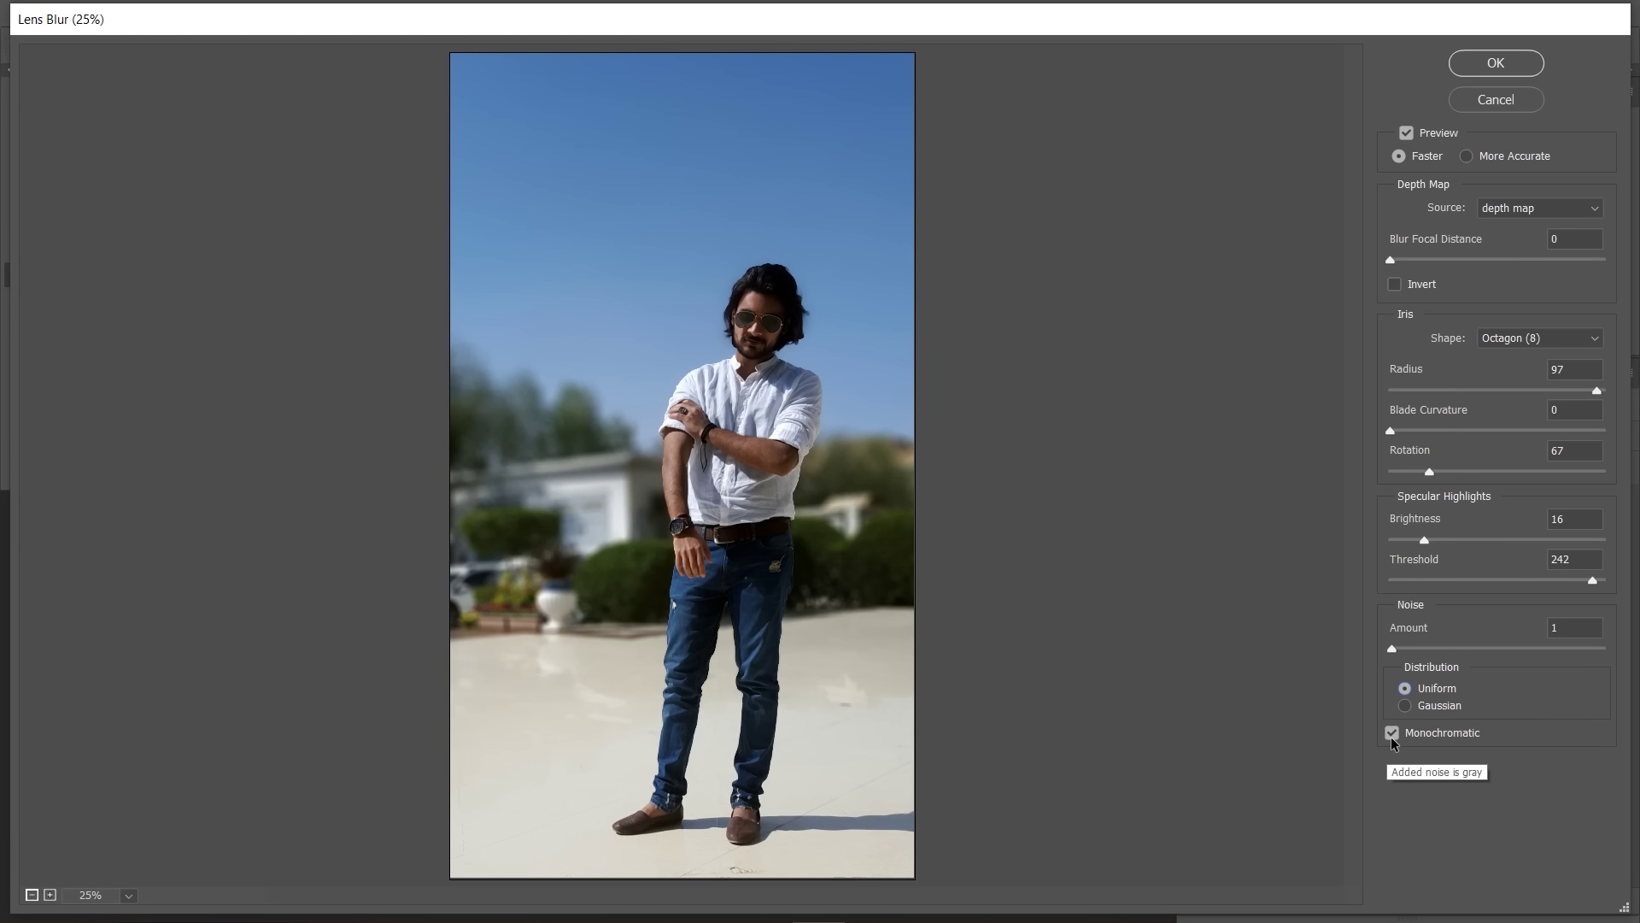
{"action": "left_click", "coordinate": [1396, 736]}
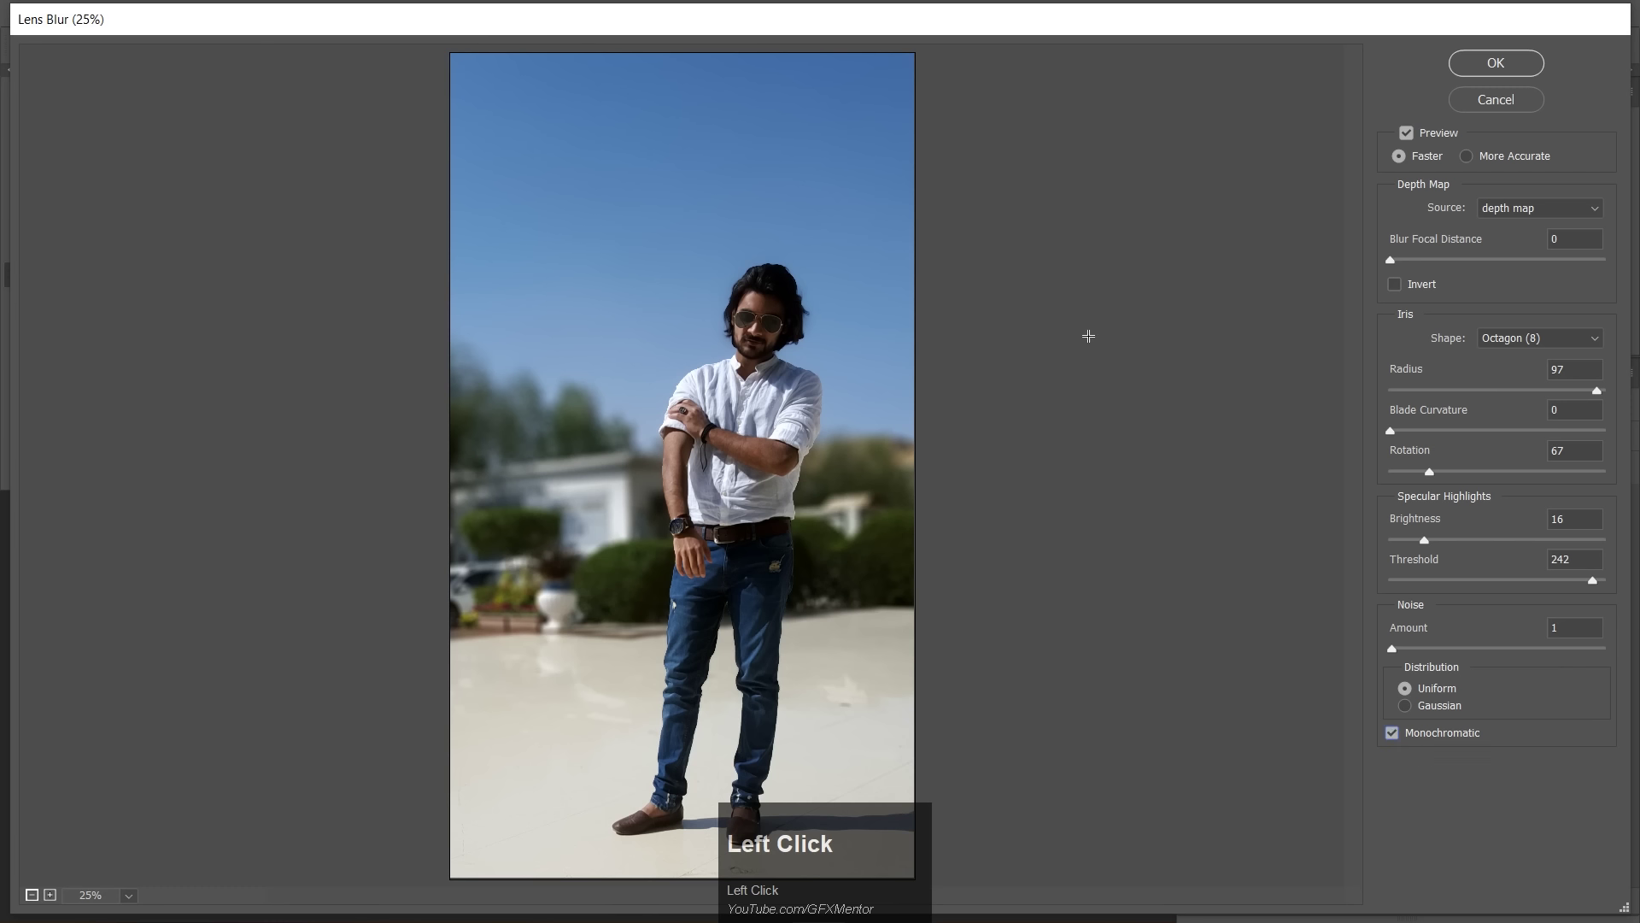
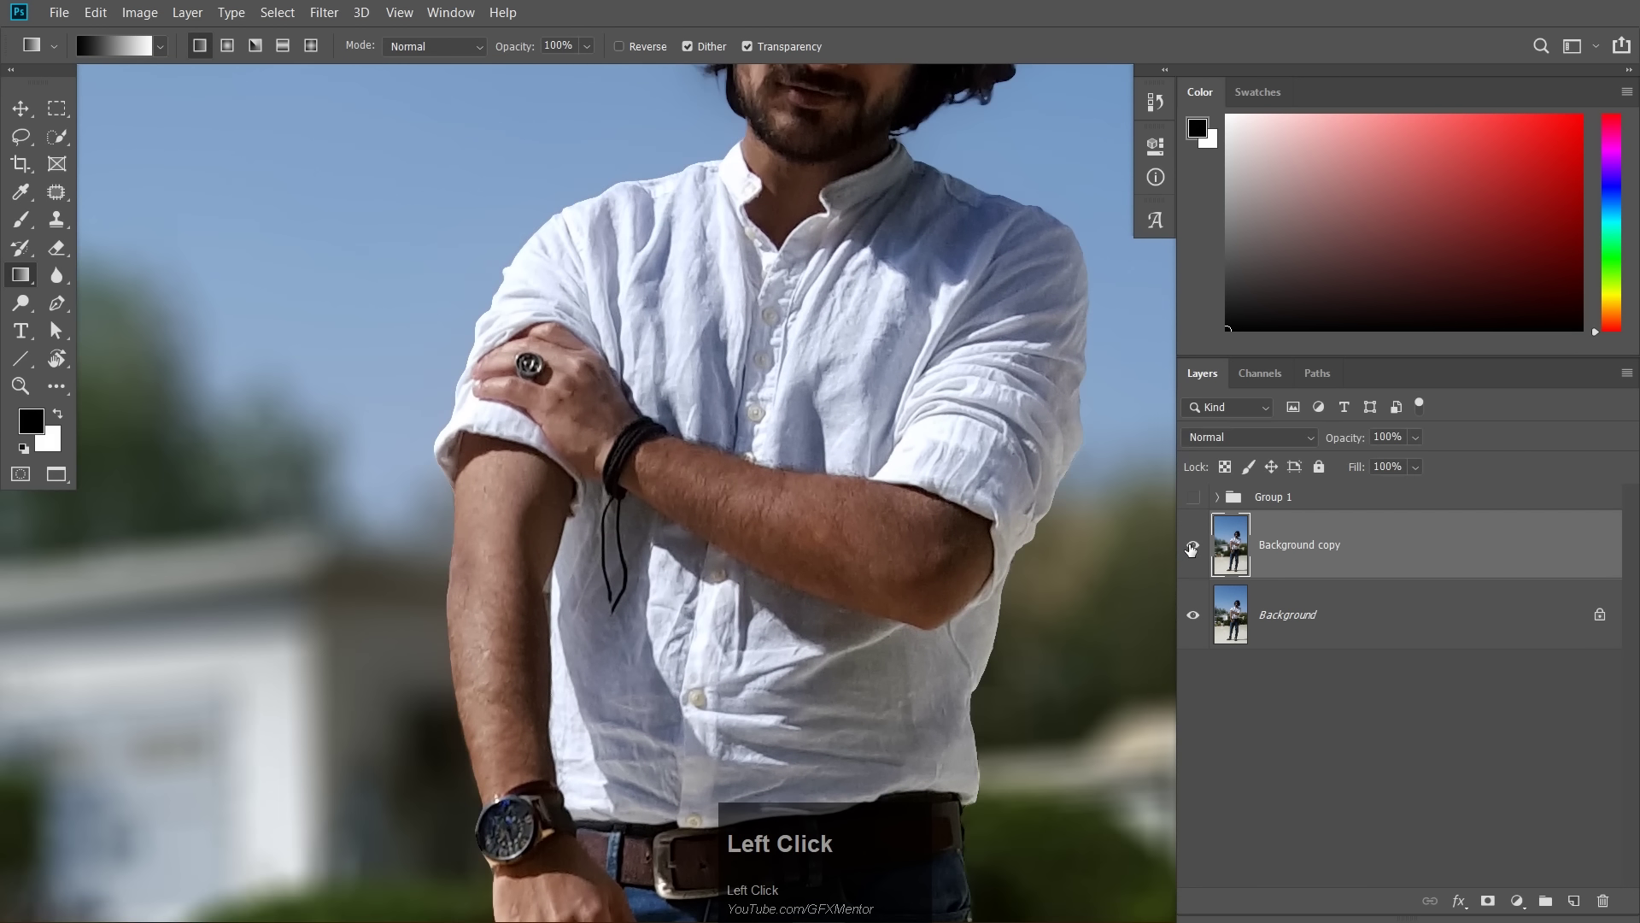
Compare the blur result, then add a Curves 1 layer lifting black output to 33
{"action": "key", "text": "space"}
{"action": "left_click", "coordinate": [909, 416]}
{"action": "key", "text": "space"}
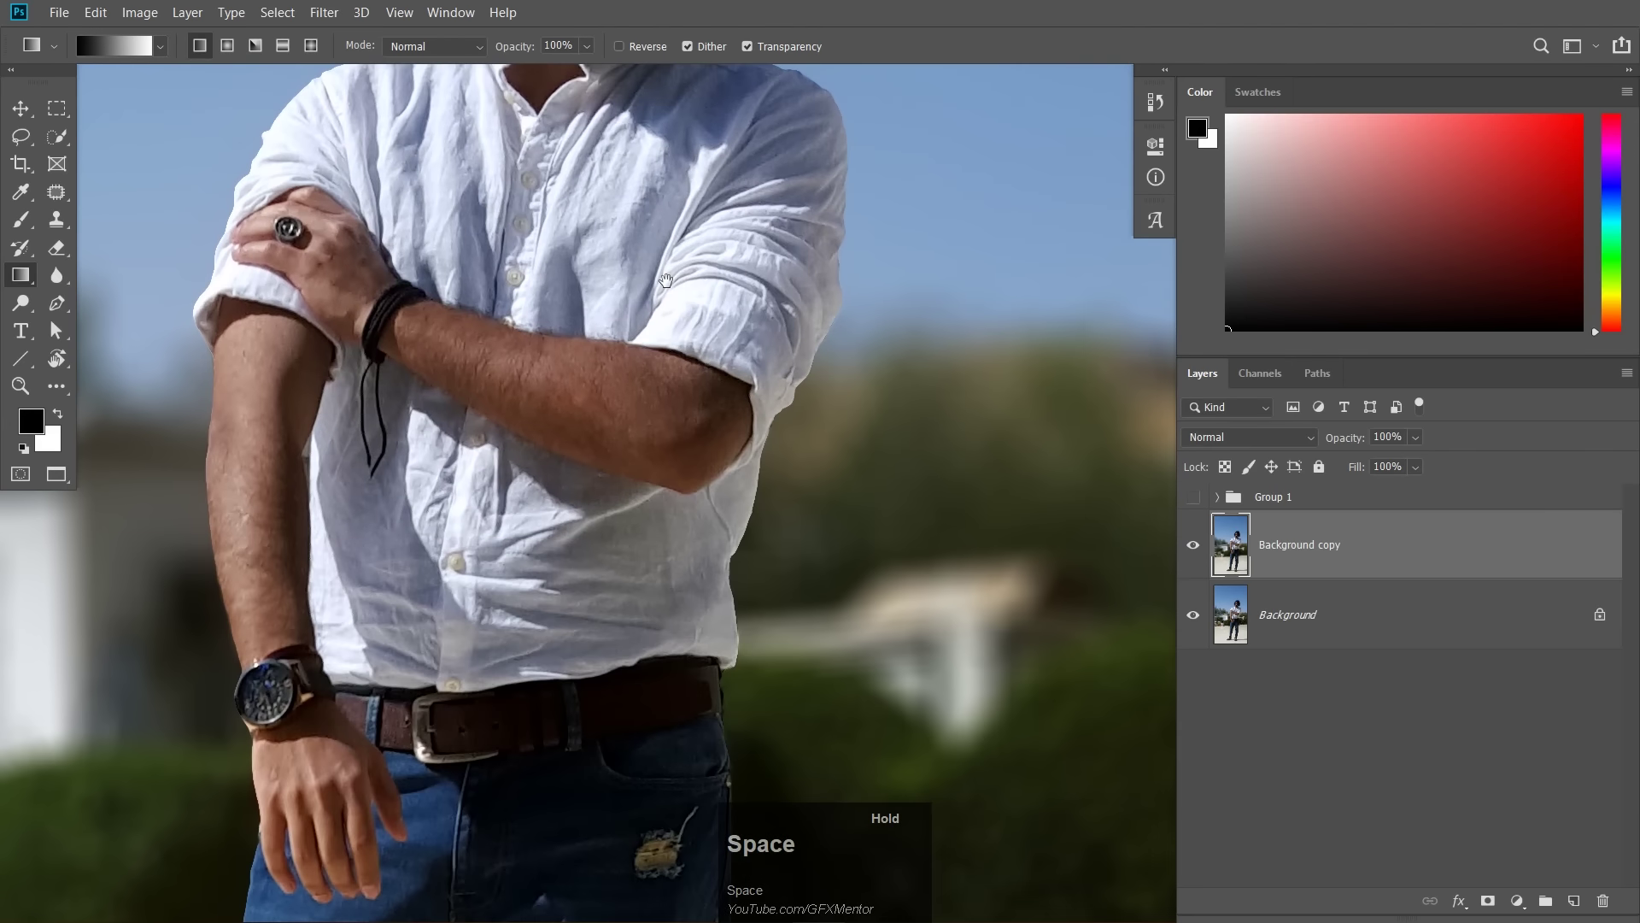
{"action": "left_click", "coordinate": [613, 724]}
{"action": "key", "text": "space"}
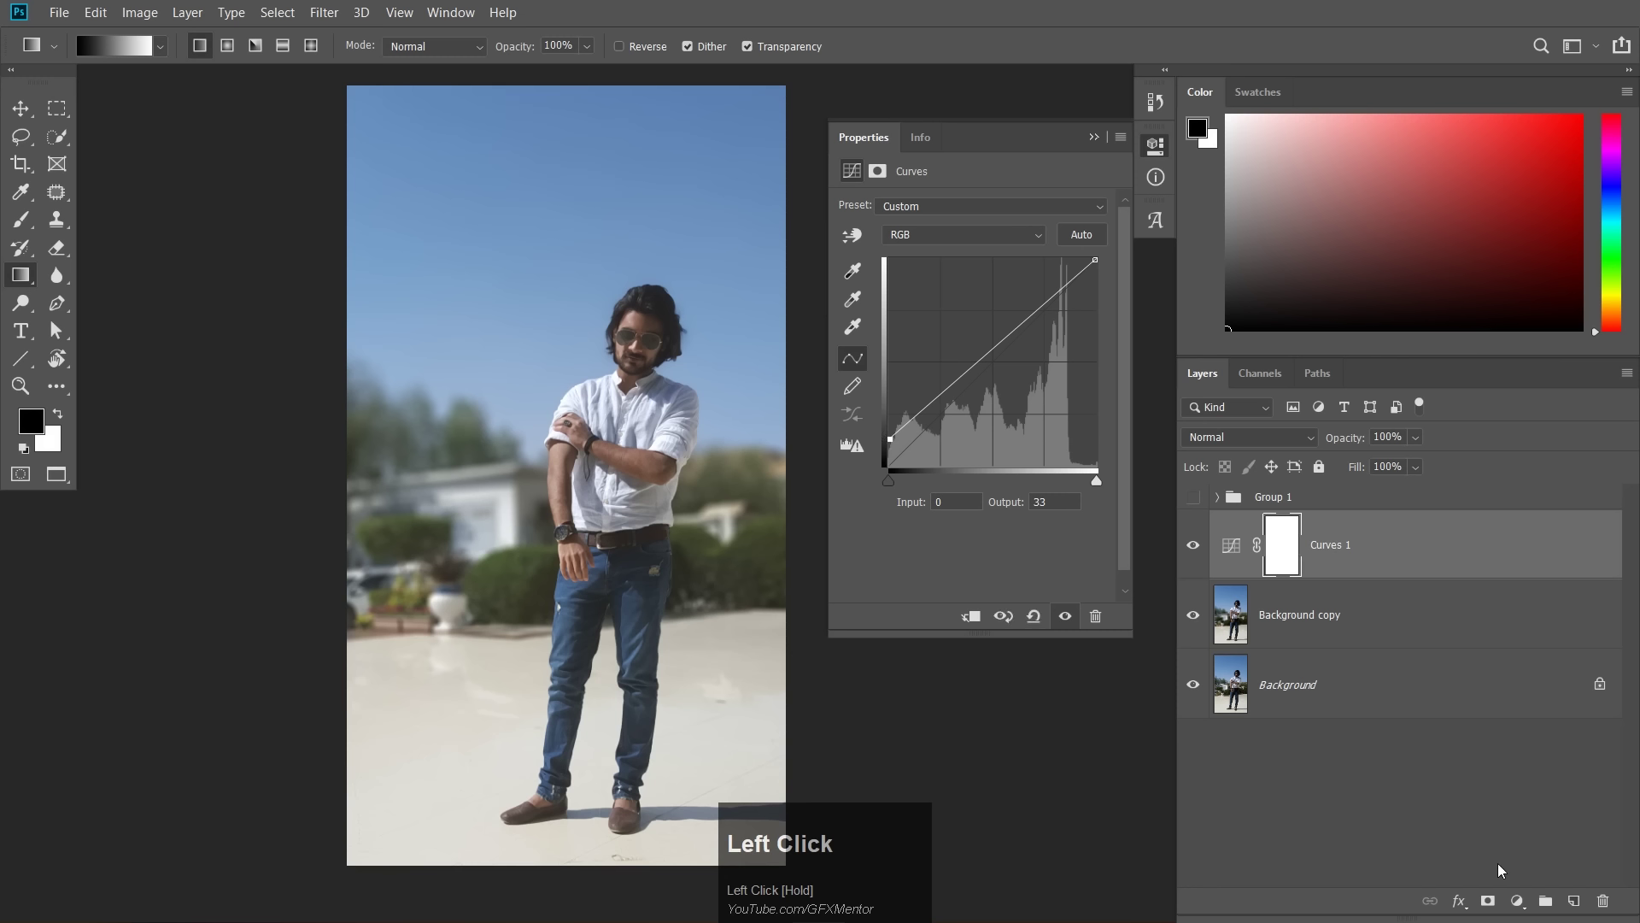
Add a Color Lookup 1 layer with TealOrangePlusContrast.3DL at 41% opacity above Curves 1
{"action": "left_click", "coordinate": [1519, 906]}
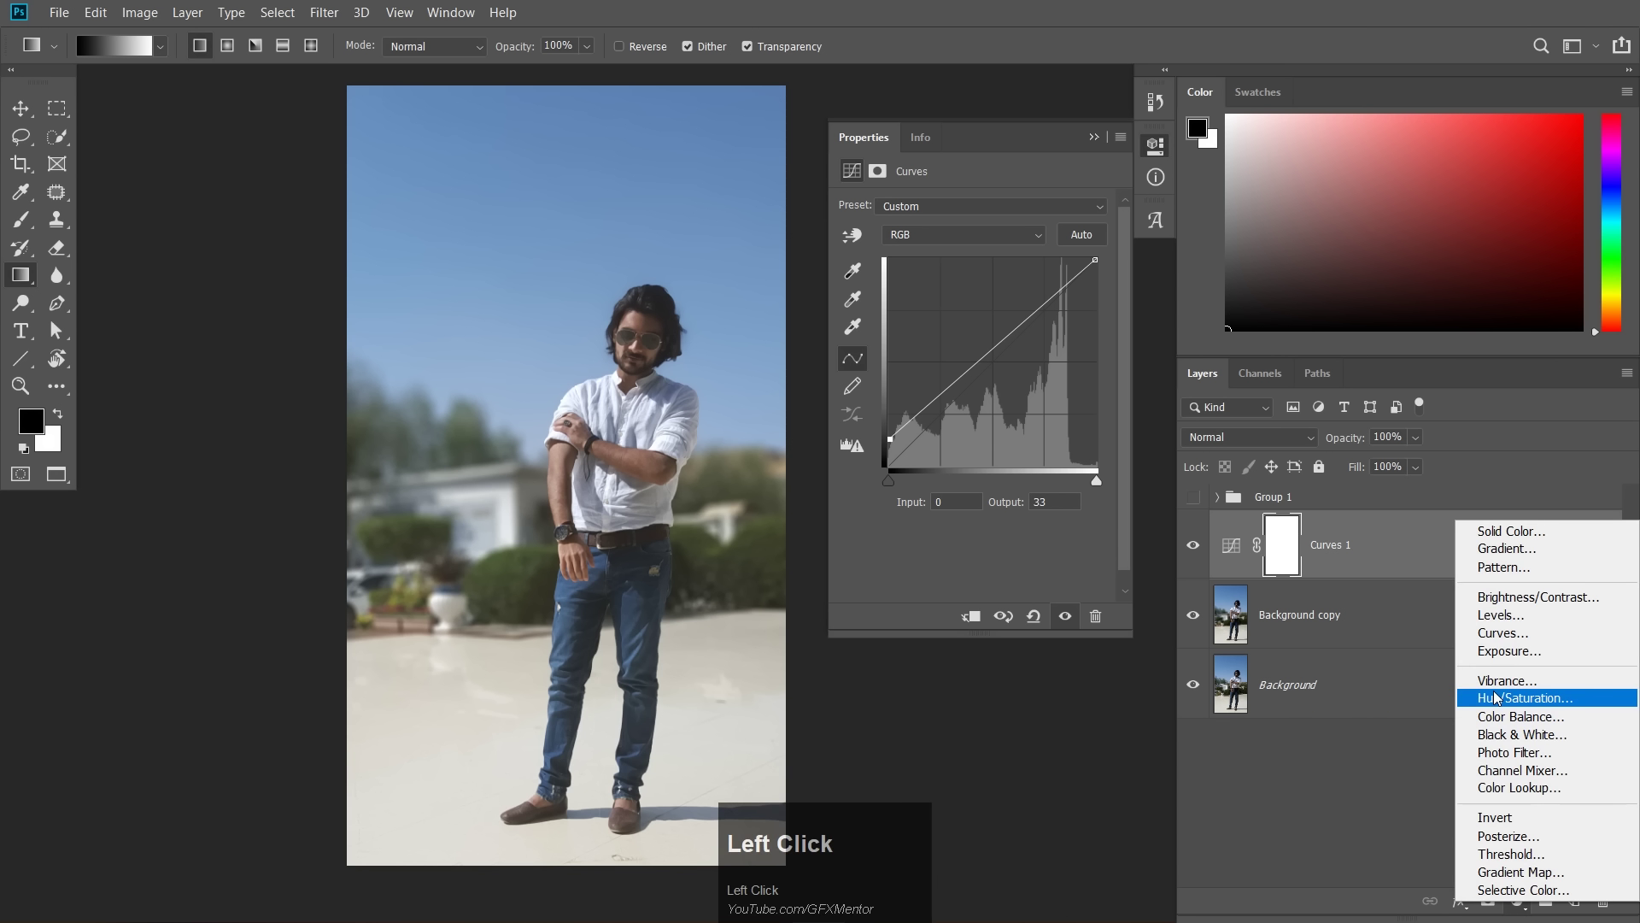
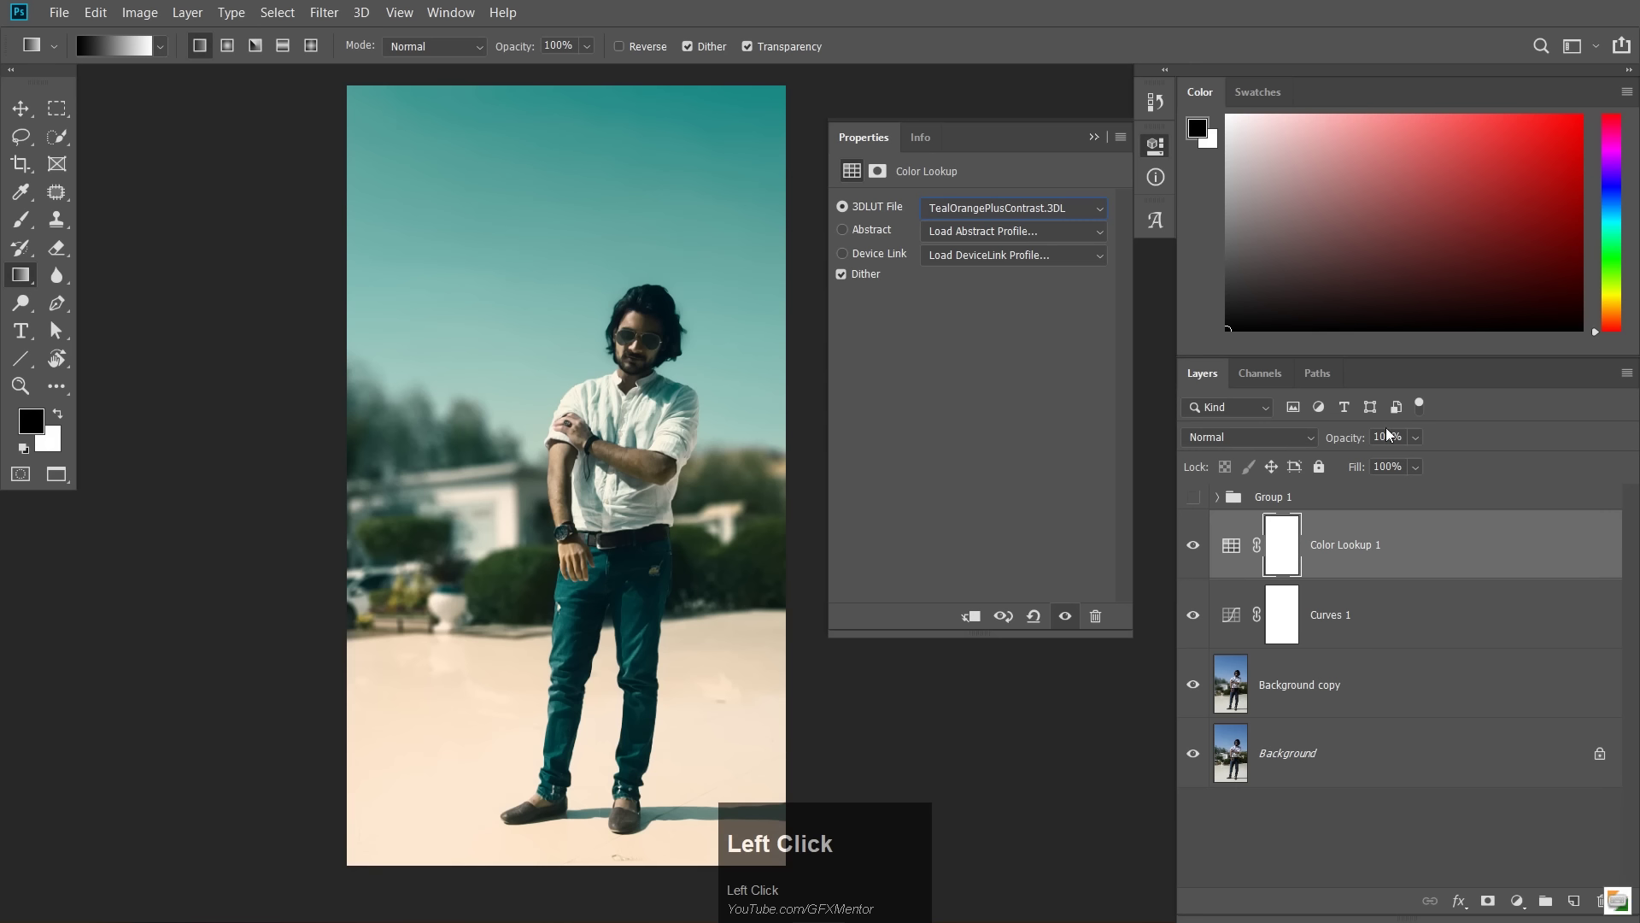
{"action": "left_click_drag", "start_coordinate": [1431, 444], "coordinate": [1191, 547]}
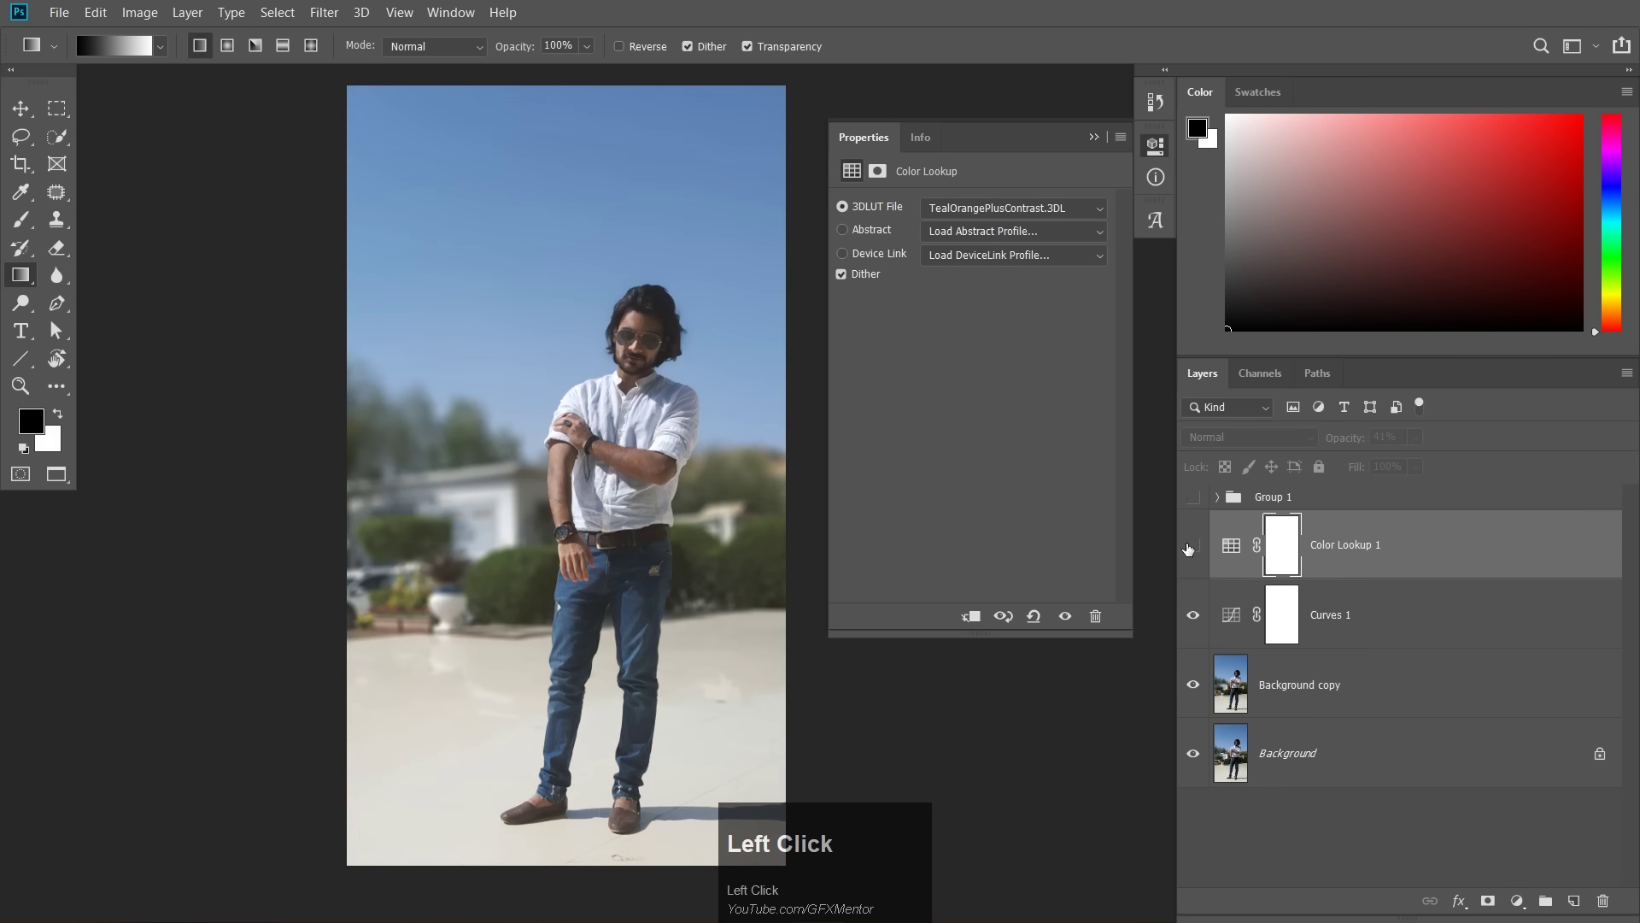